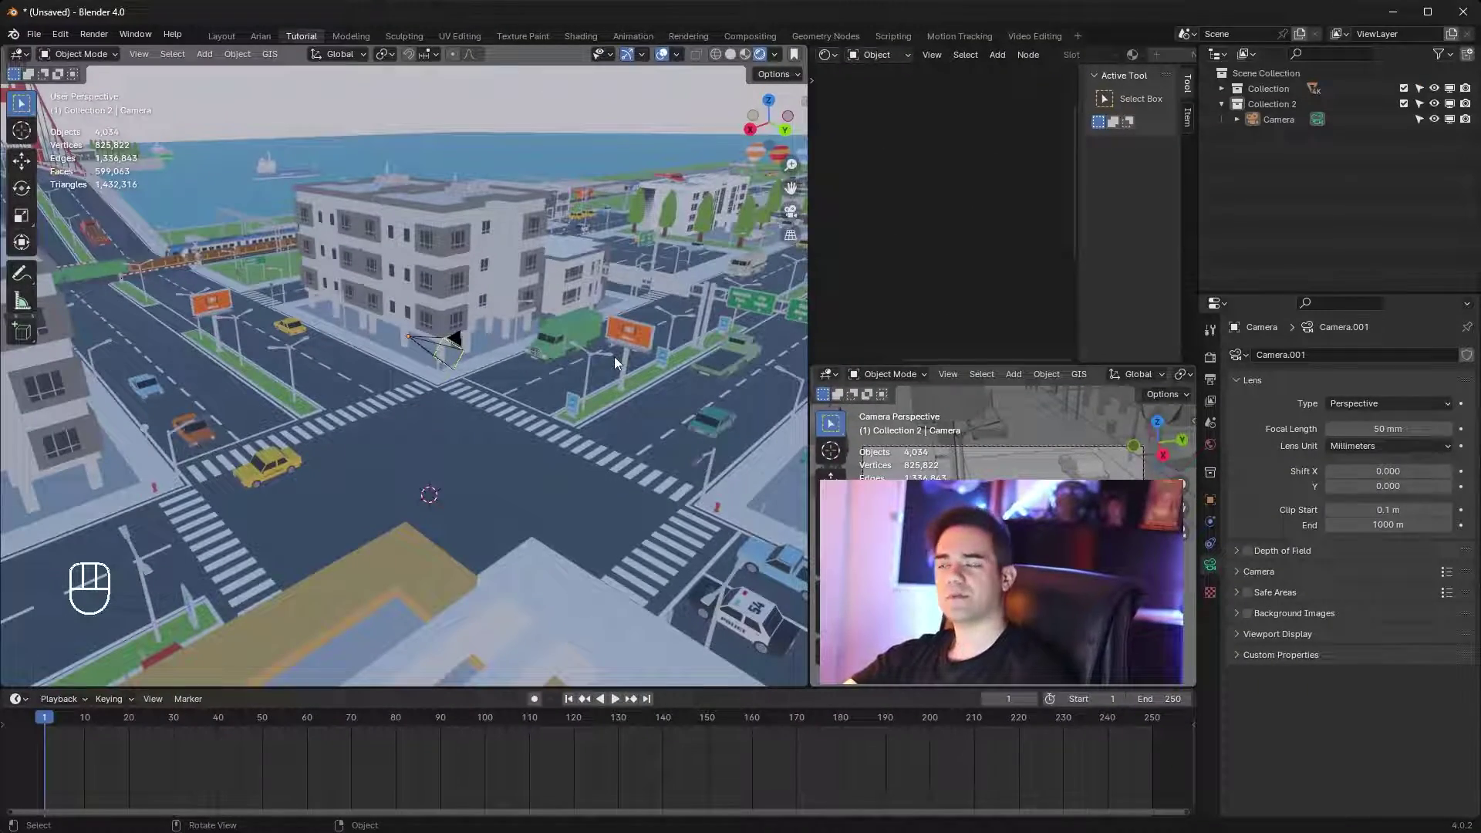
Orbit around the street corner toward the bridge and select the Camera in Collection 2
middle_click(662, 377)
left_click(559, 362)
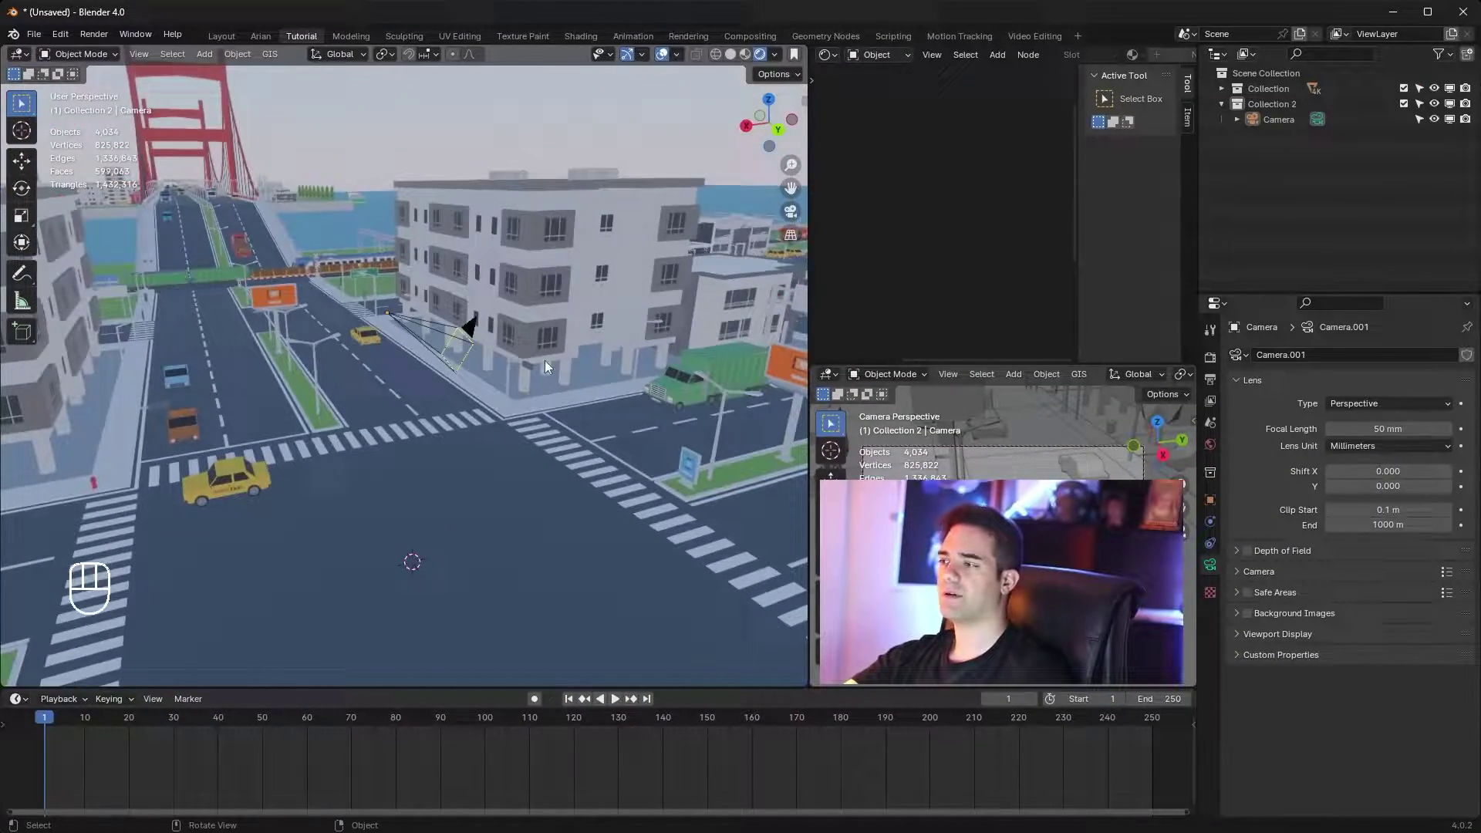
middle_click(489, 344)
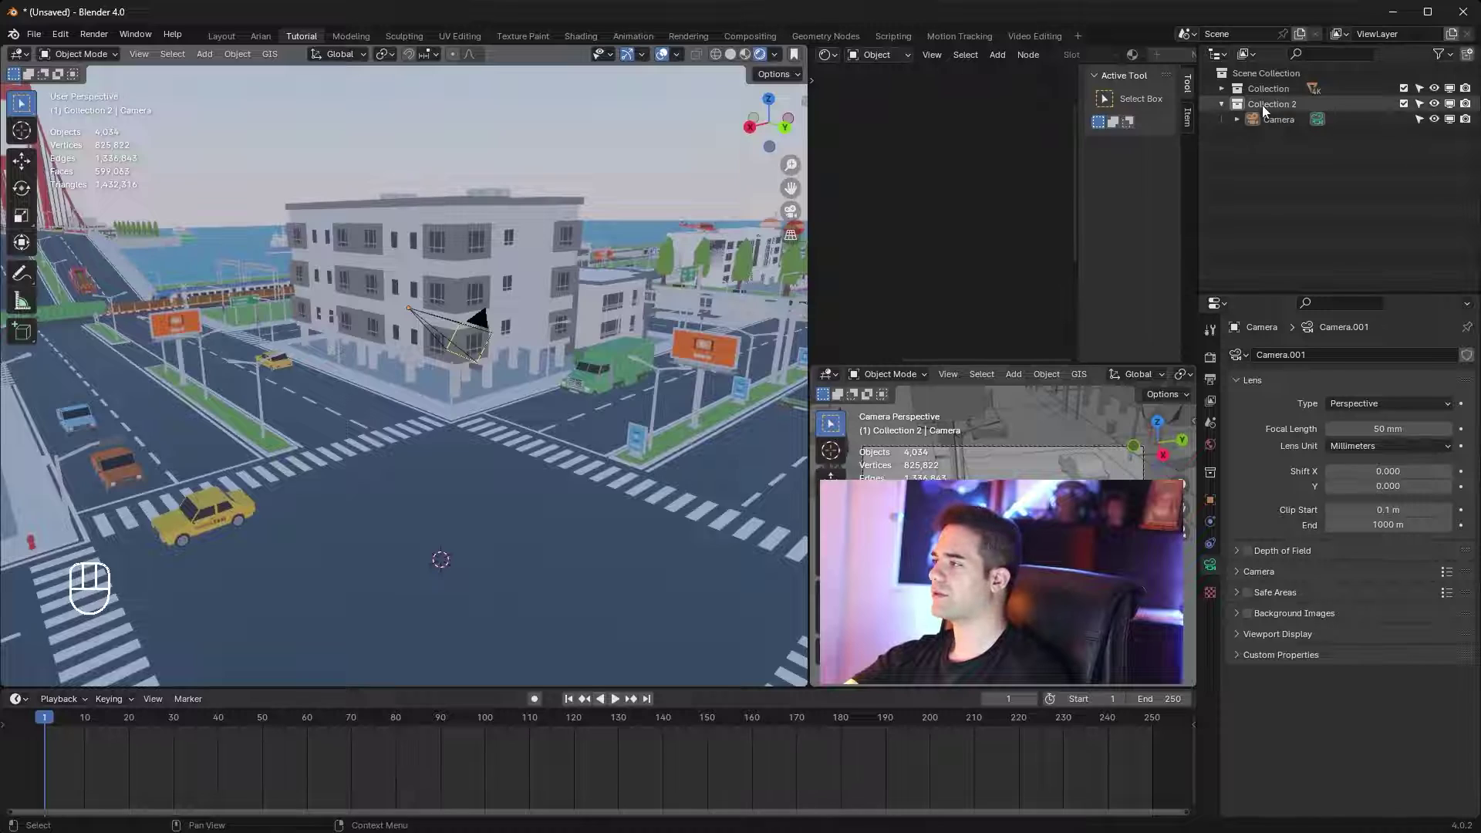
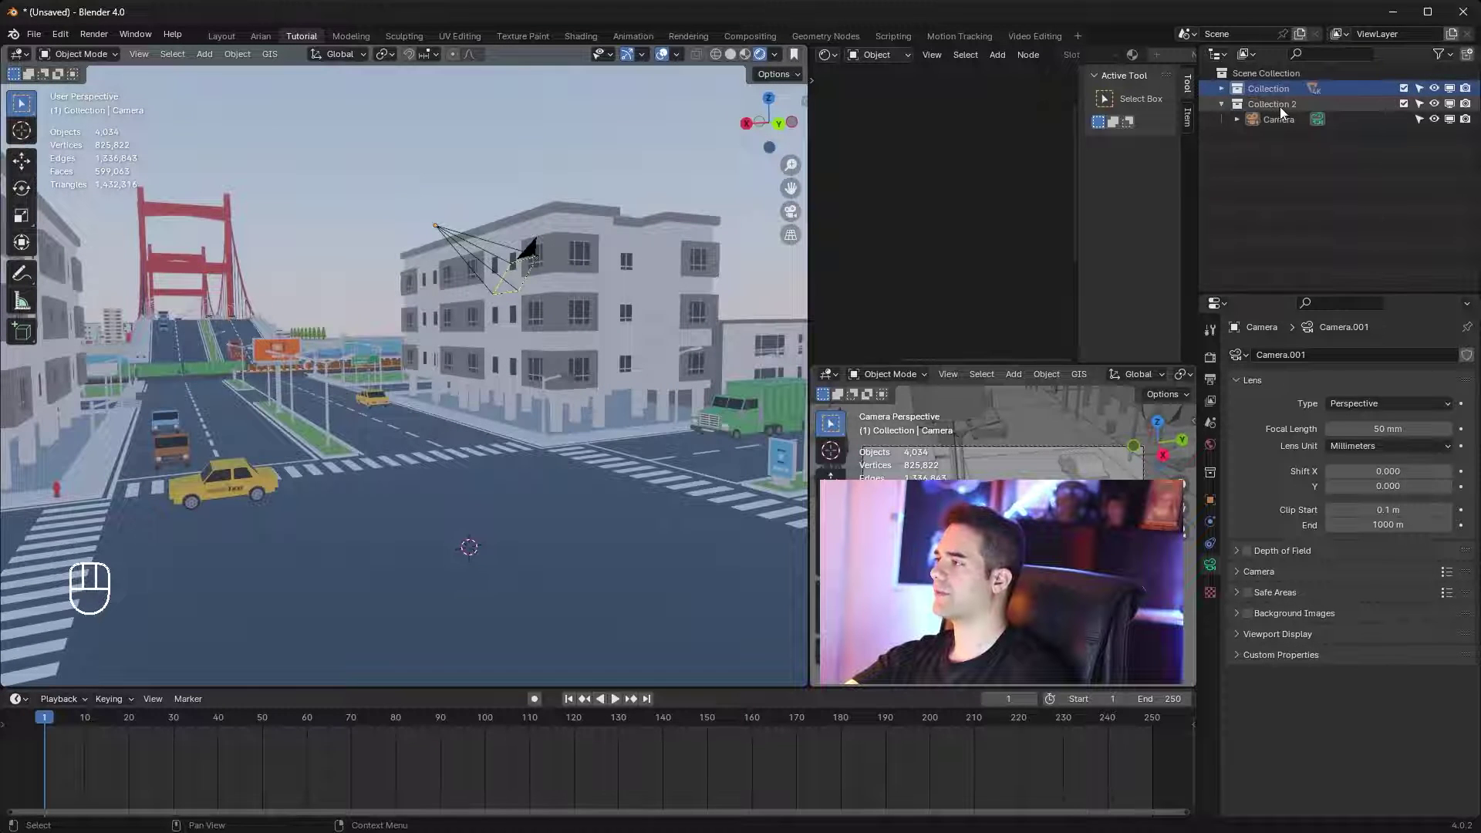
Select the camera, then clear the selection by picking empty viewport space
left_click(1288, 128)
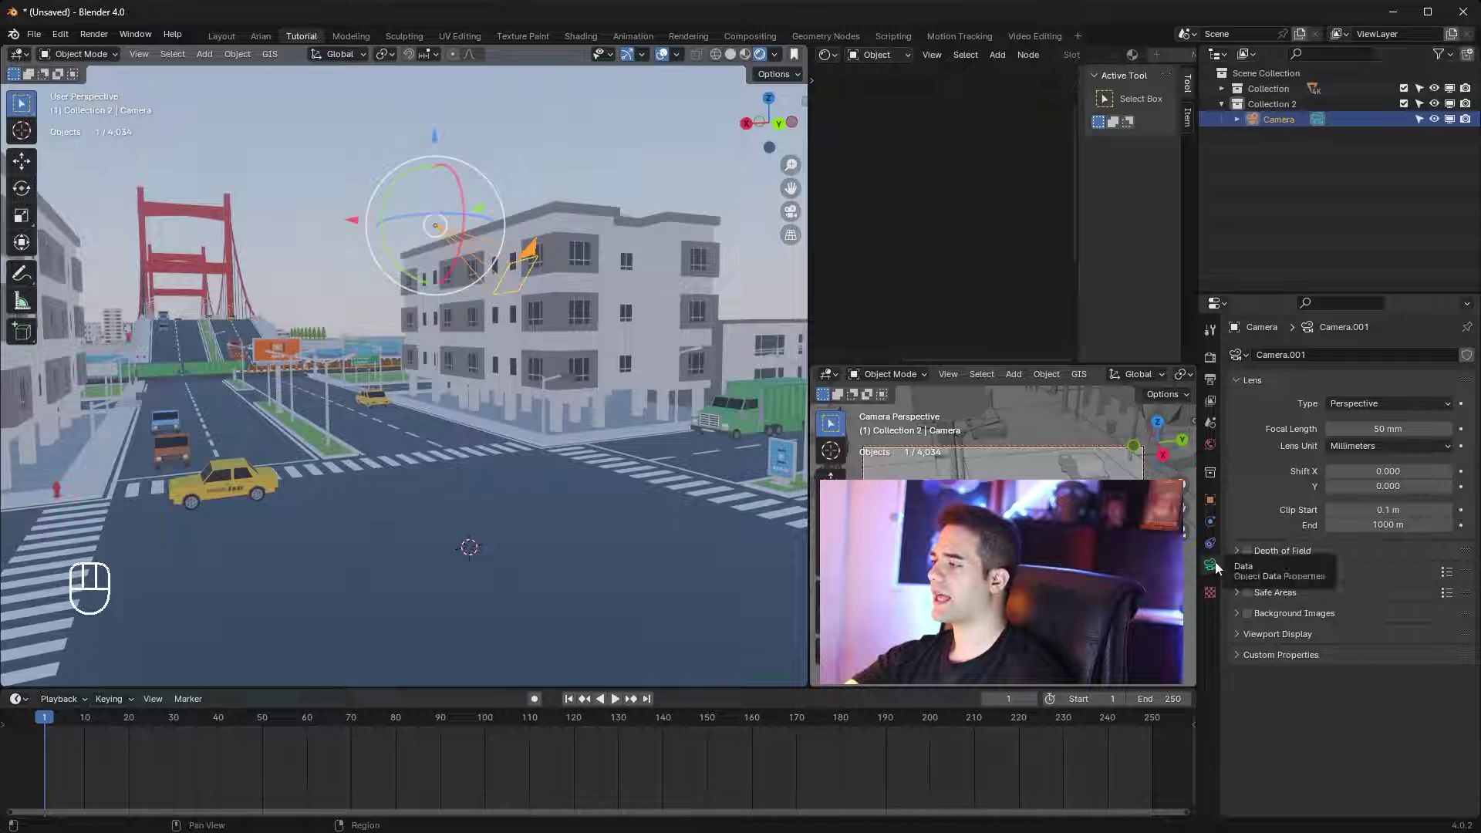
left_click(1218, 567)
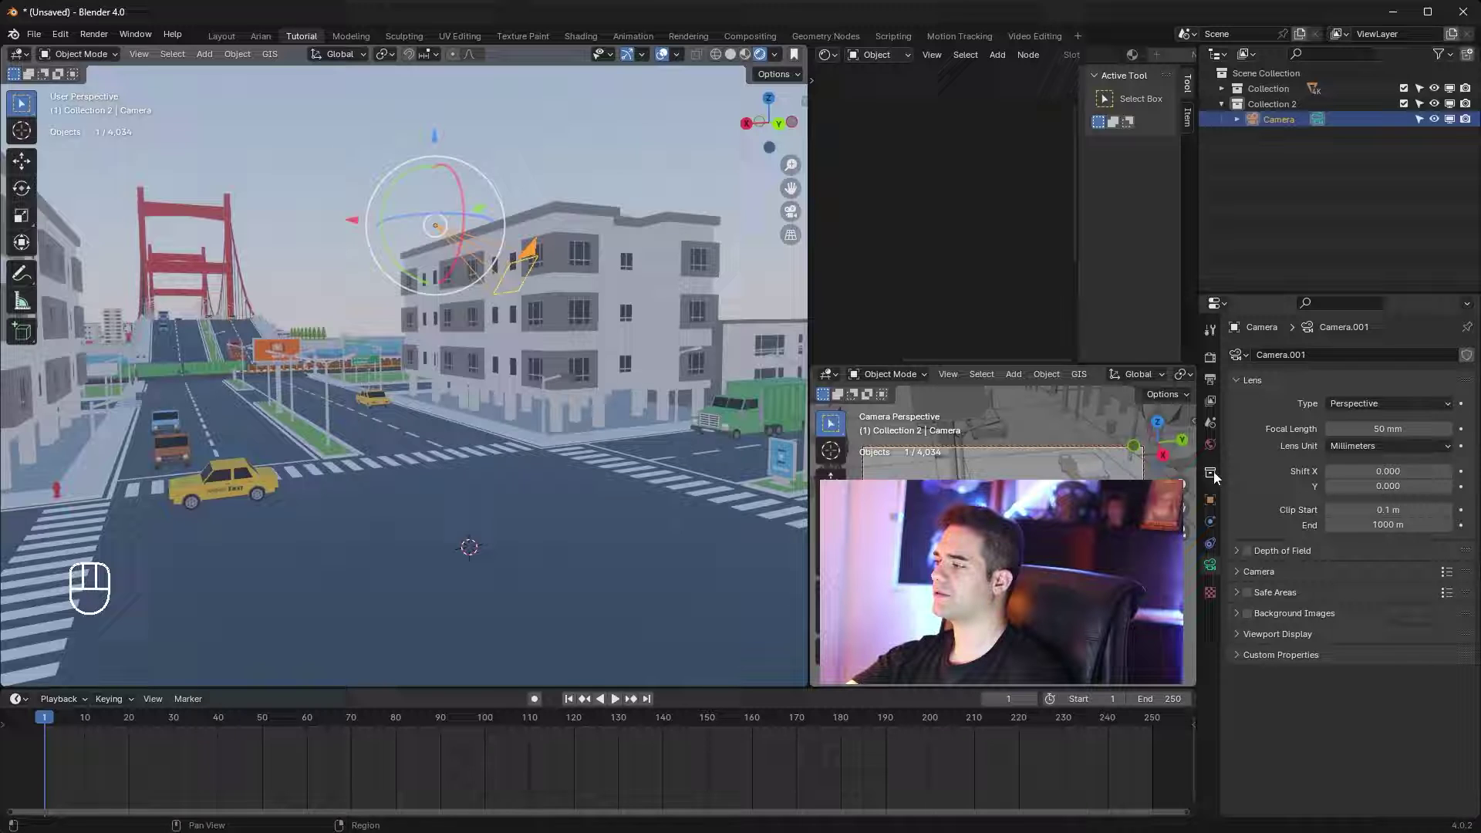
left_click(1215, 425)
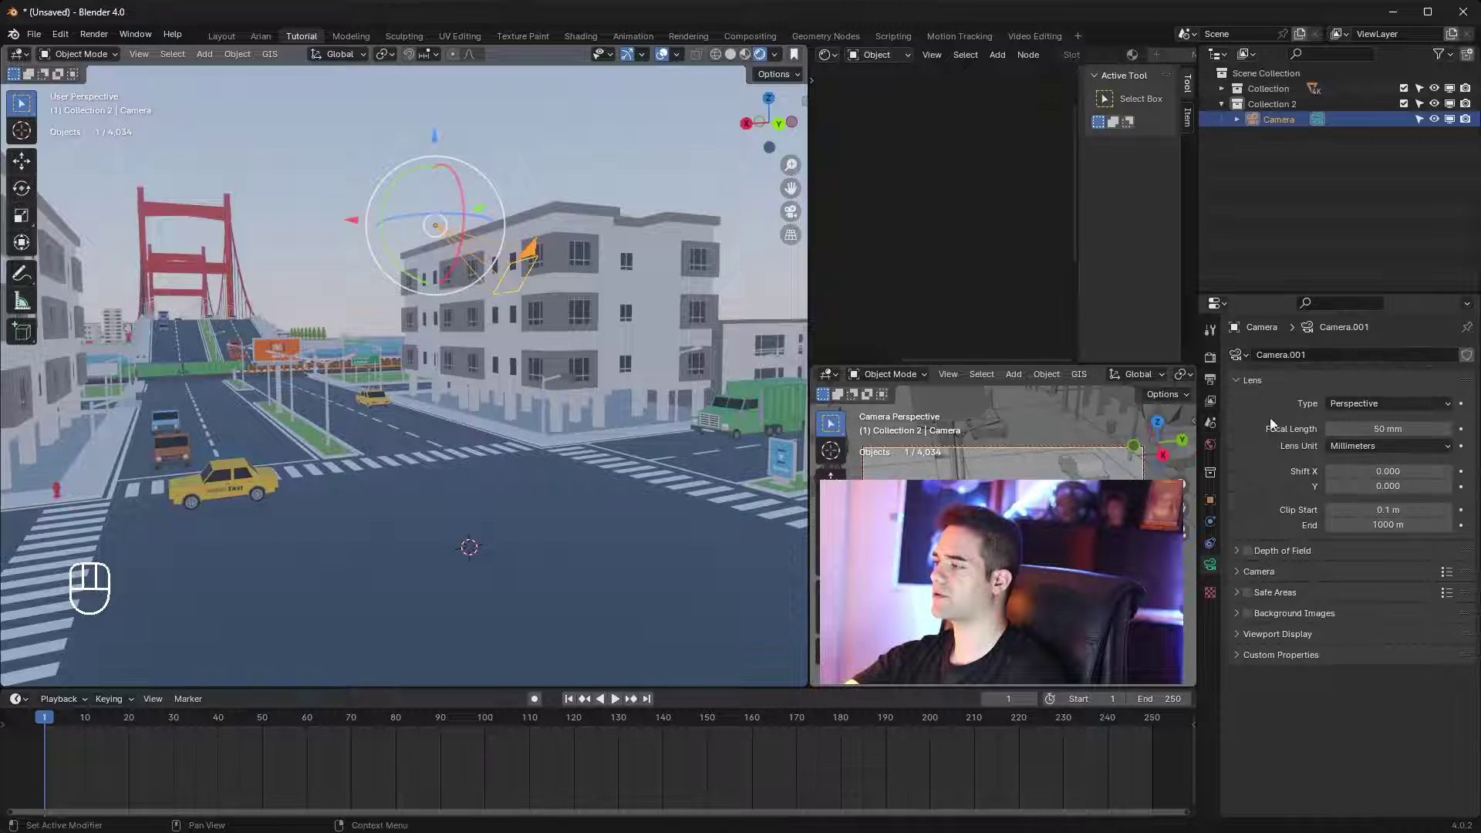
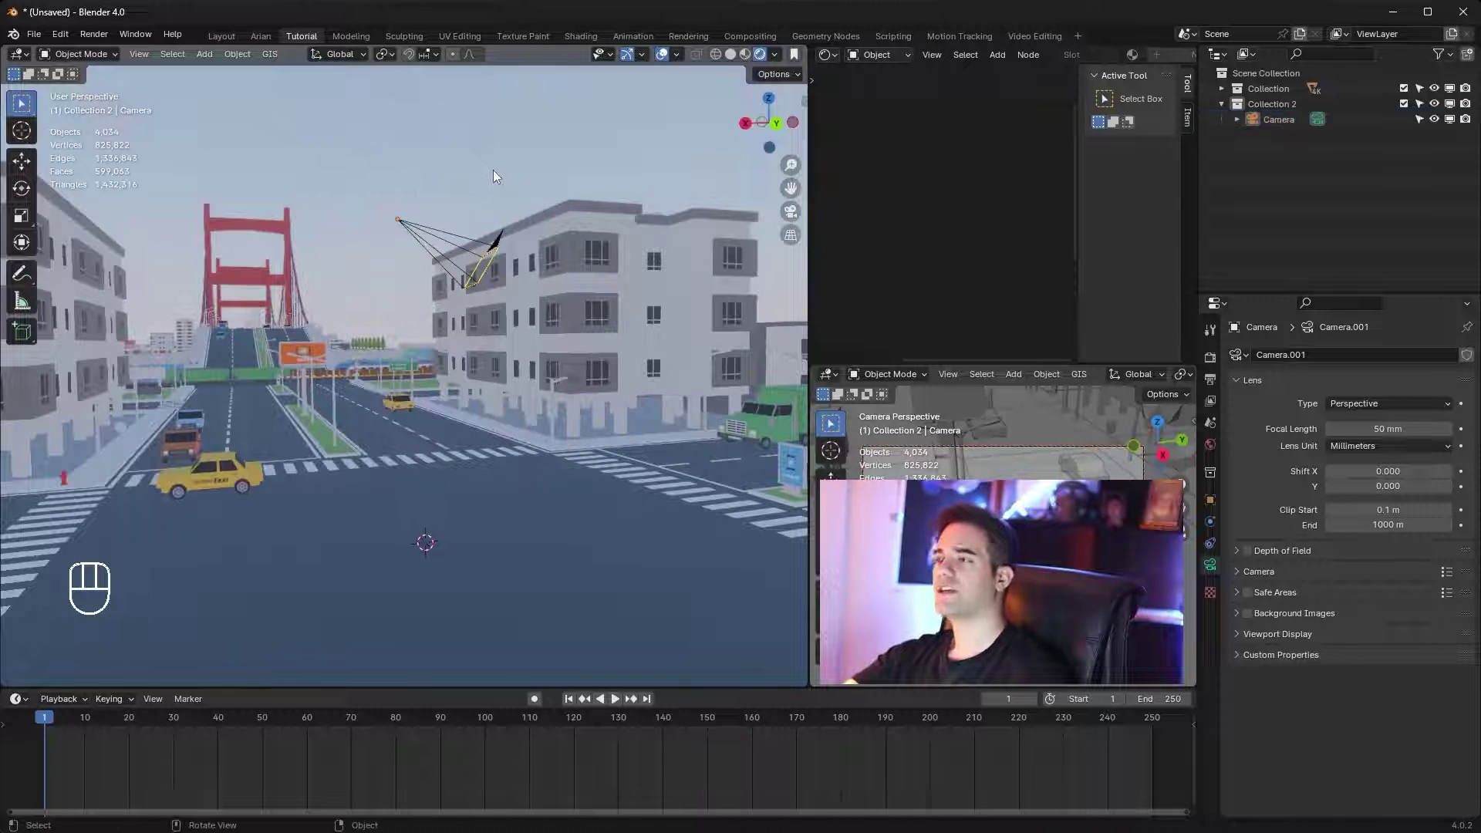
Look at the crosswalk through the camera with Numpad 0
key("KP_0")
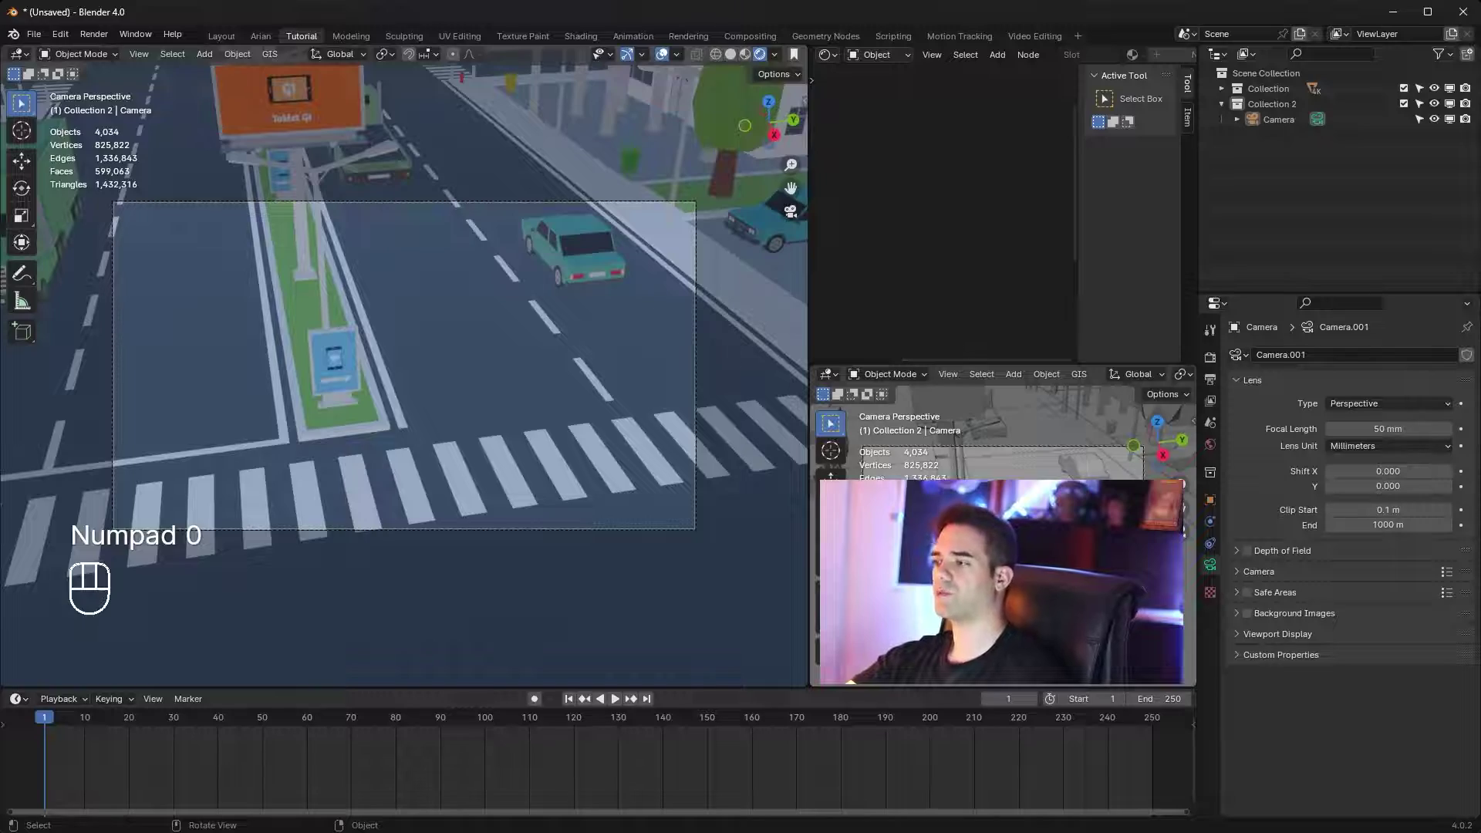
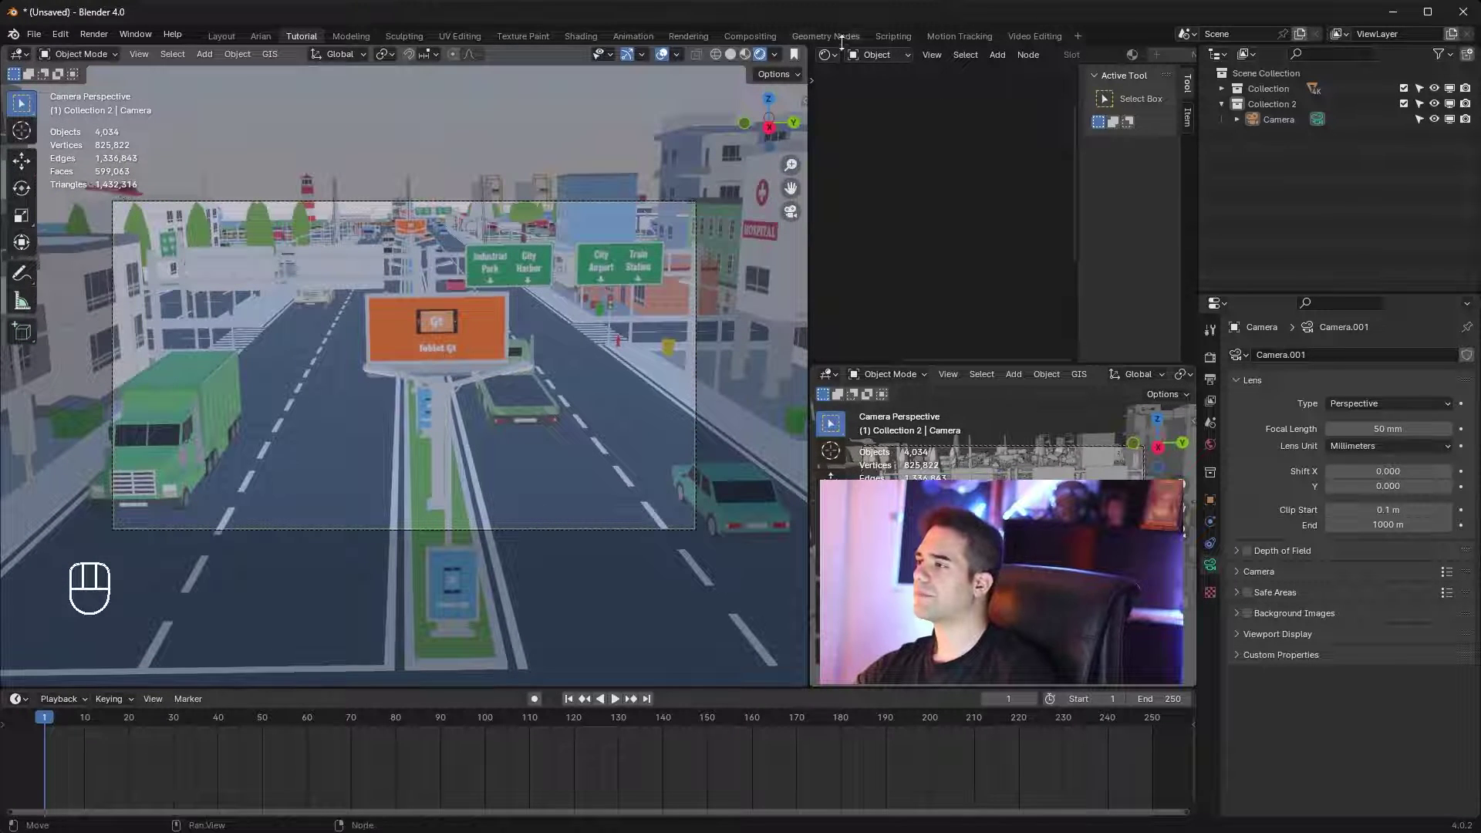
Make the upper-right area a 3D Viewport framing the camera beside the building
left_click_drag(833, 59, 892, 133)
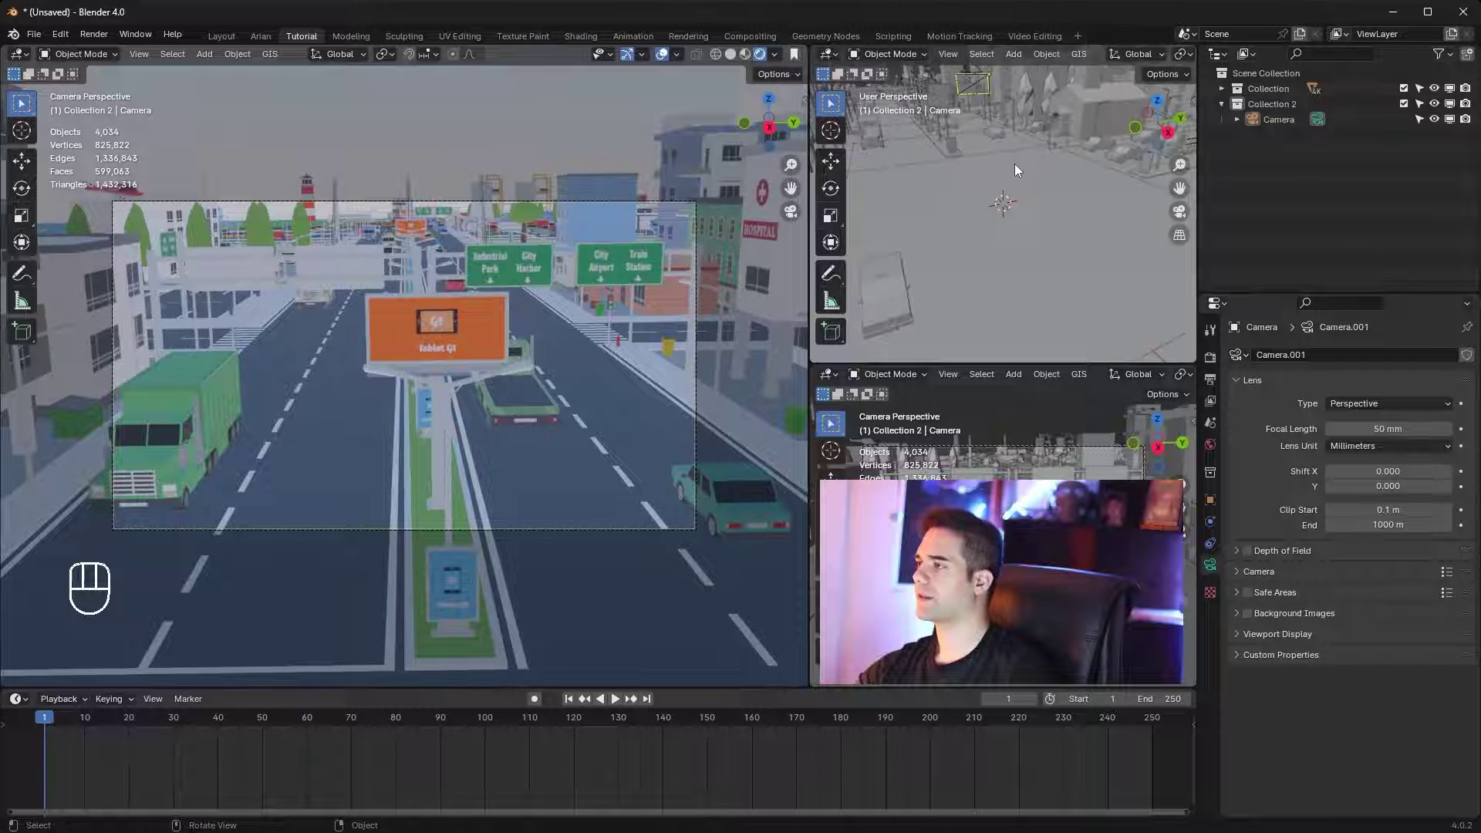
key("z")
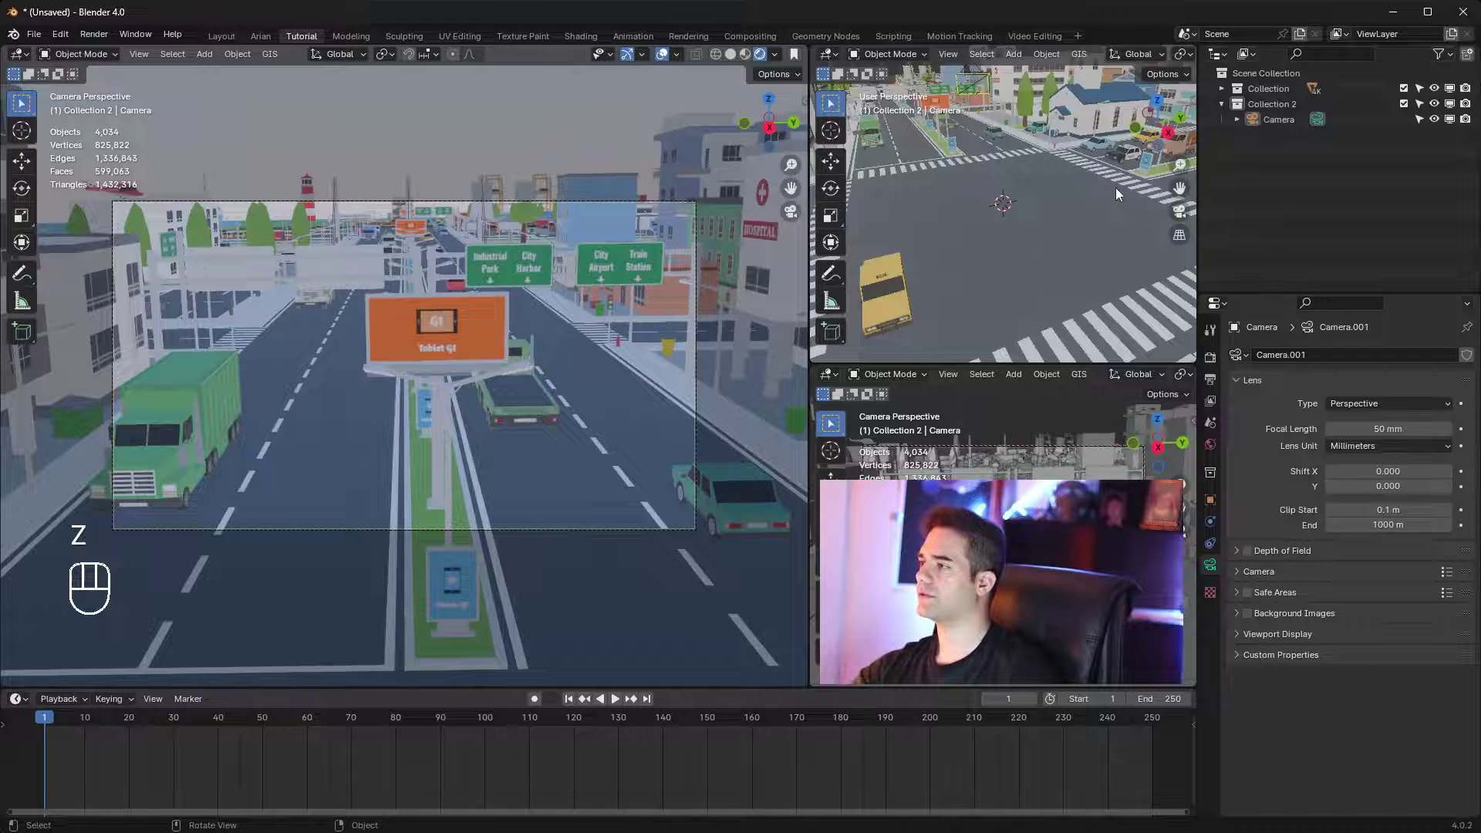
middle_click(1165, 346)
left_click_drag(1078, 172, 1088, 166)
middle_click(1092, 154)
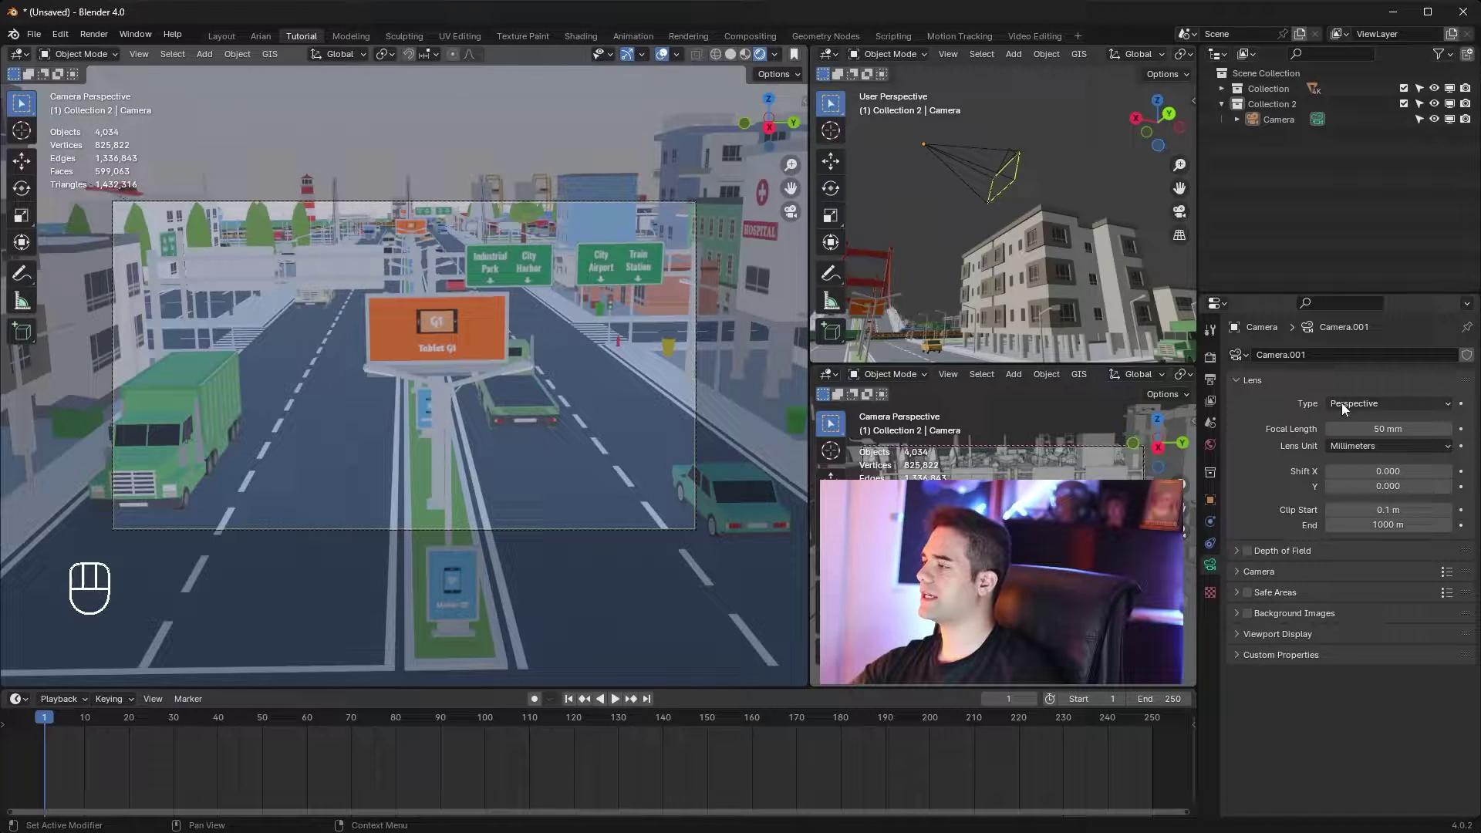
Switch the camera lens type to Orthographic at 6.000 scale
left_click_drag(1382, 408, 1368, 446)
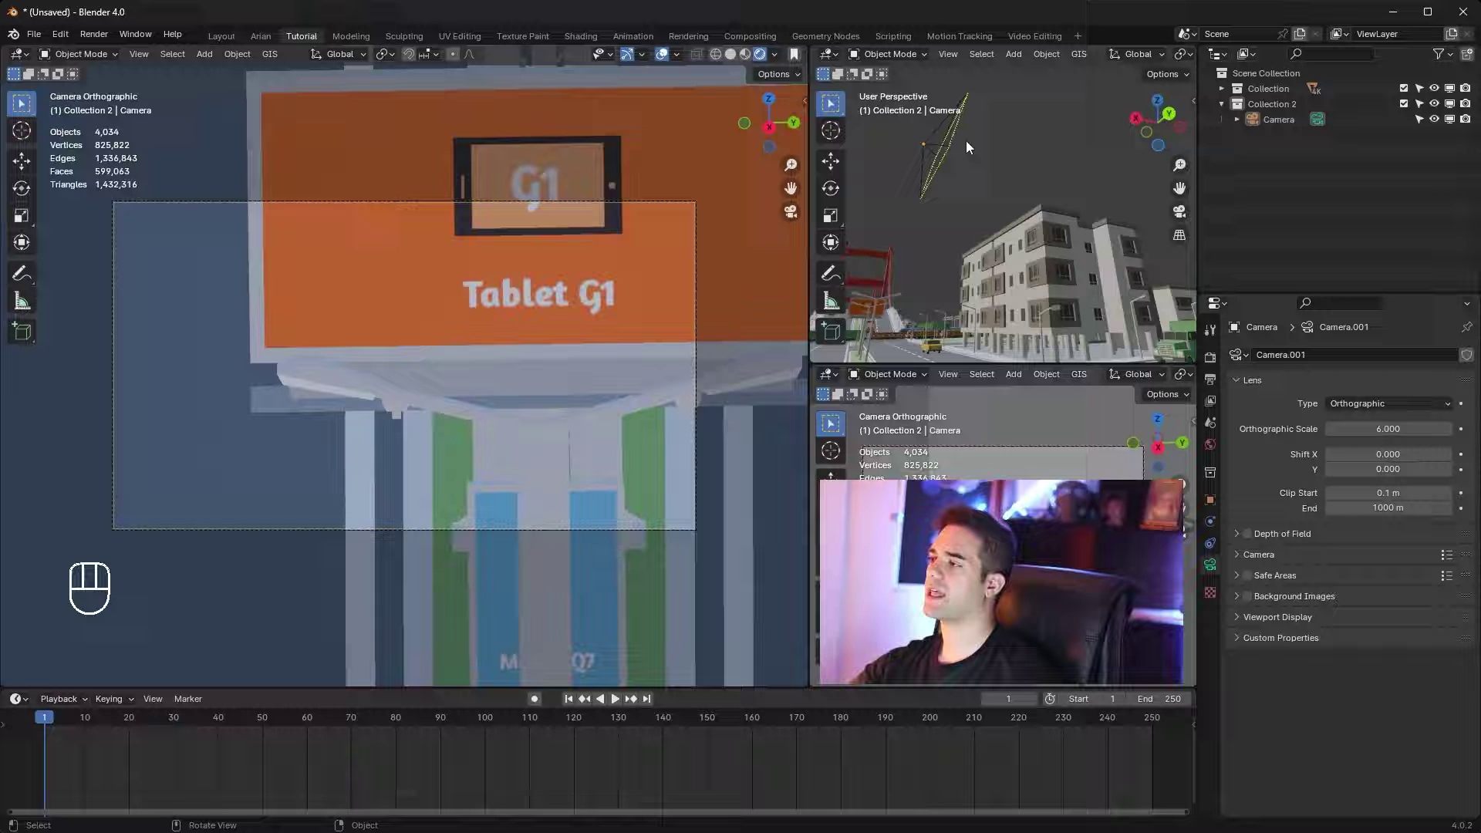
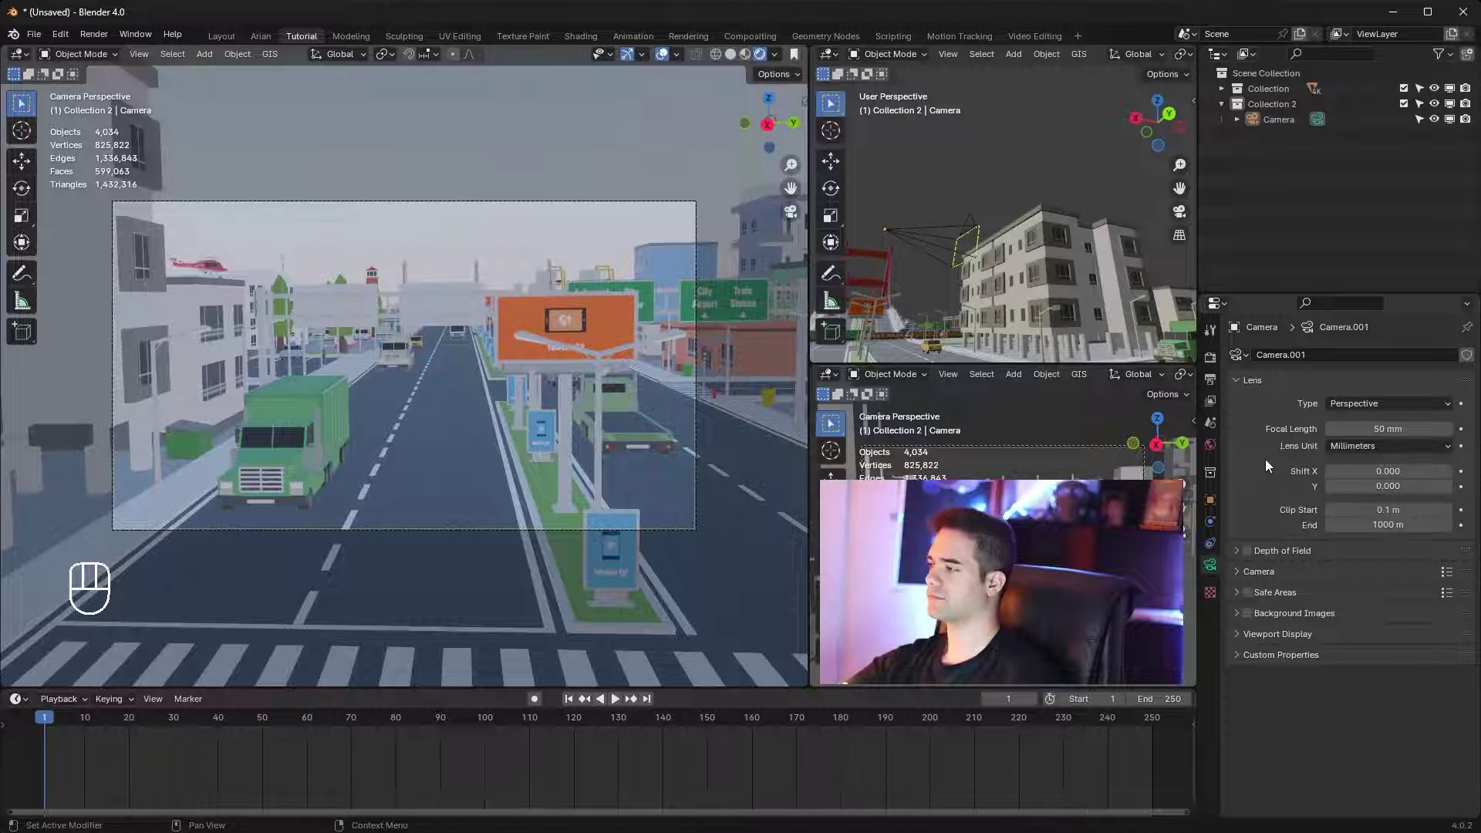
Begin adjusting the camera's horizontal lens Shift X toward -0.230
left_click(1374, 456)
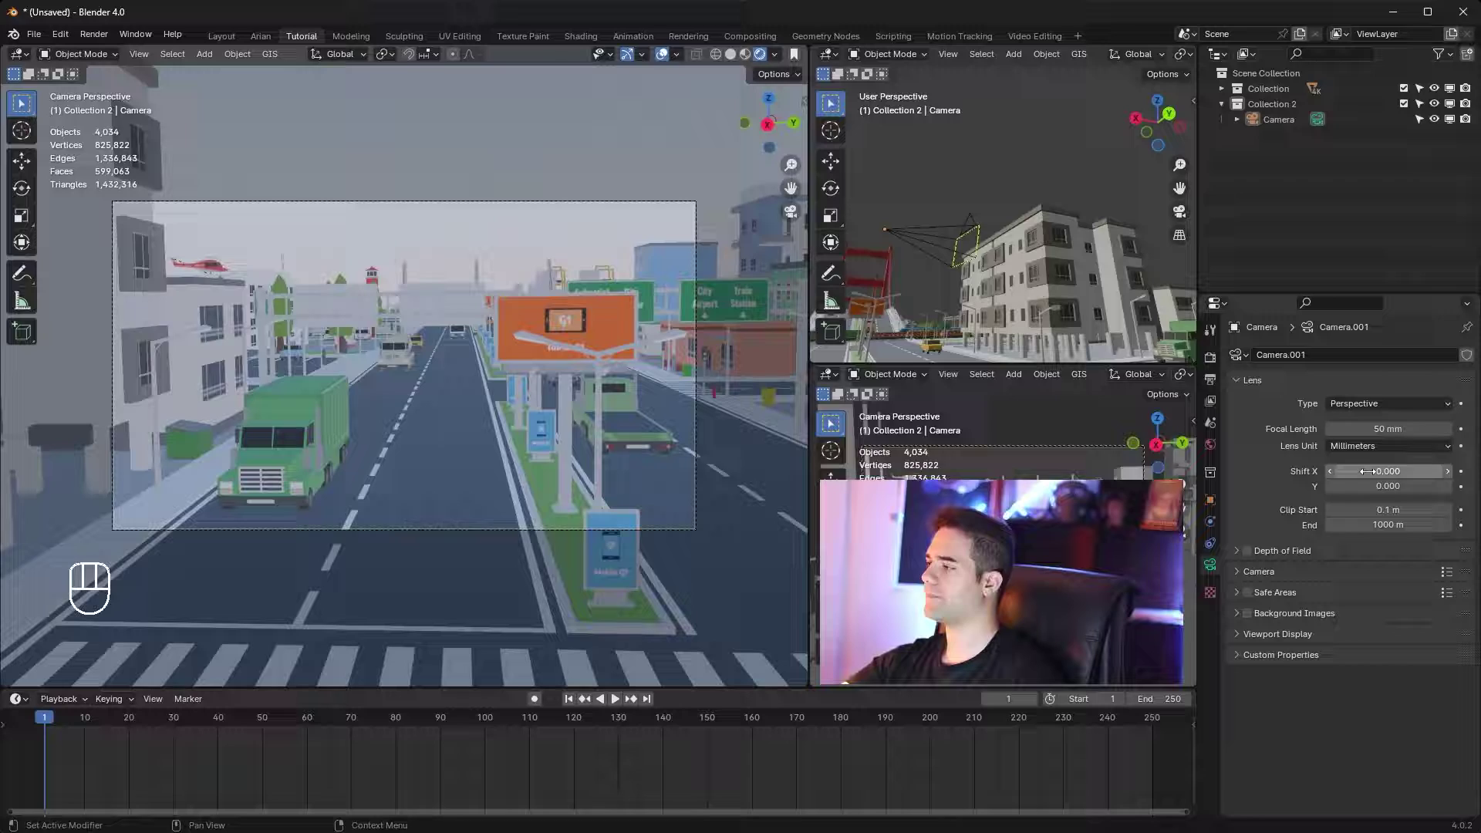
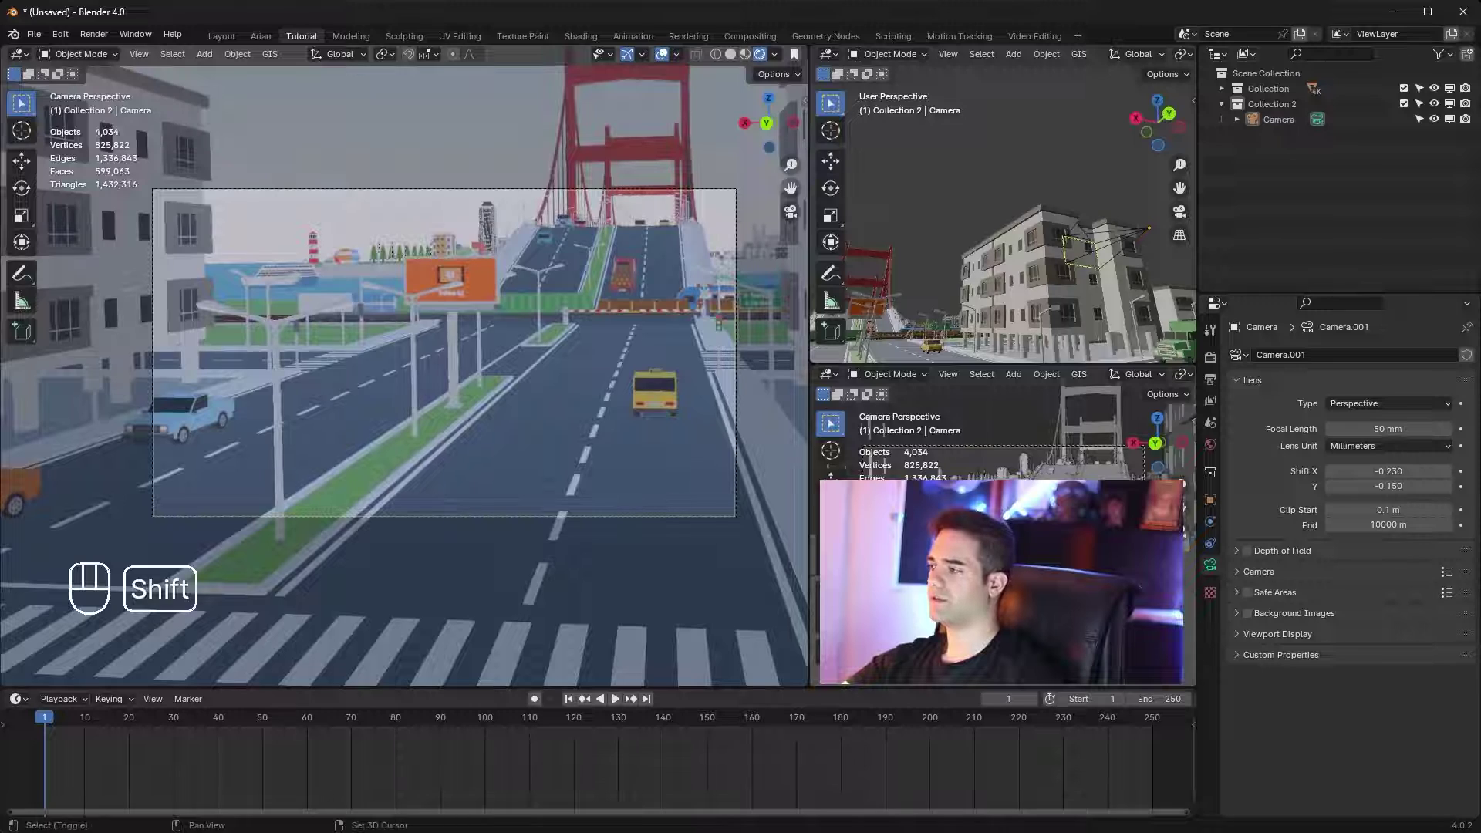
Aim the camera at the yellow taxi and enable Depth of Field, sampling the taxi for focus distance
middle_click(1183, 443)
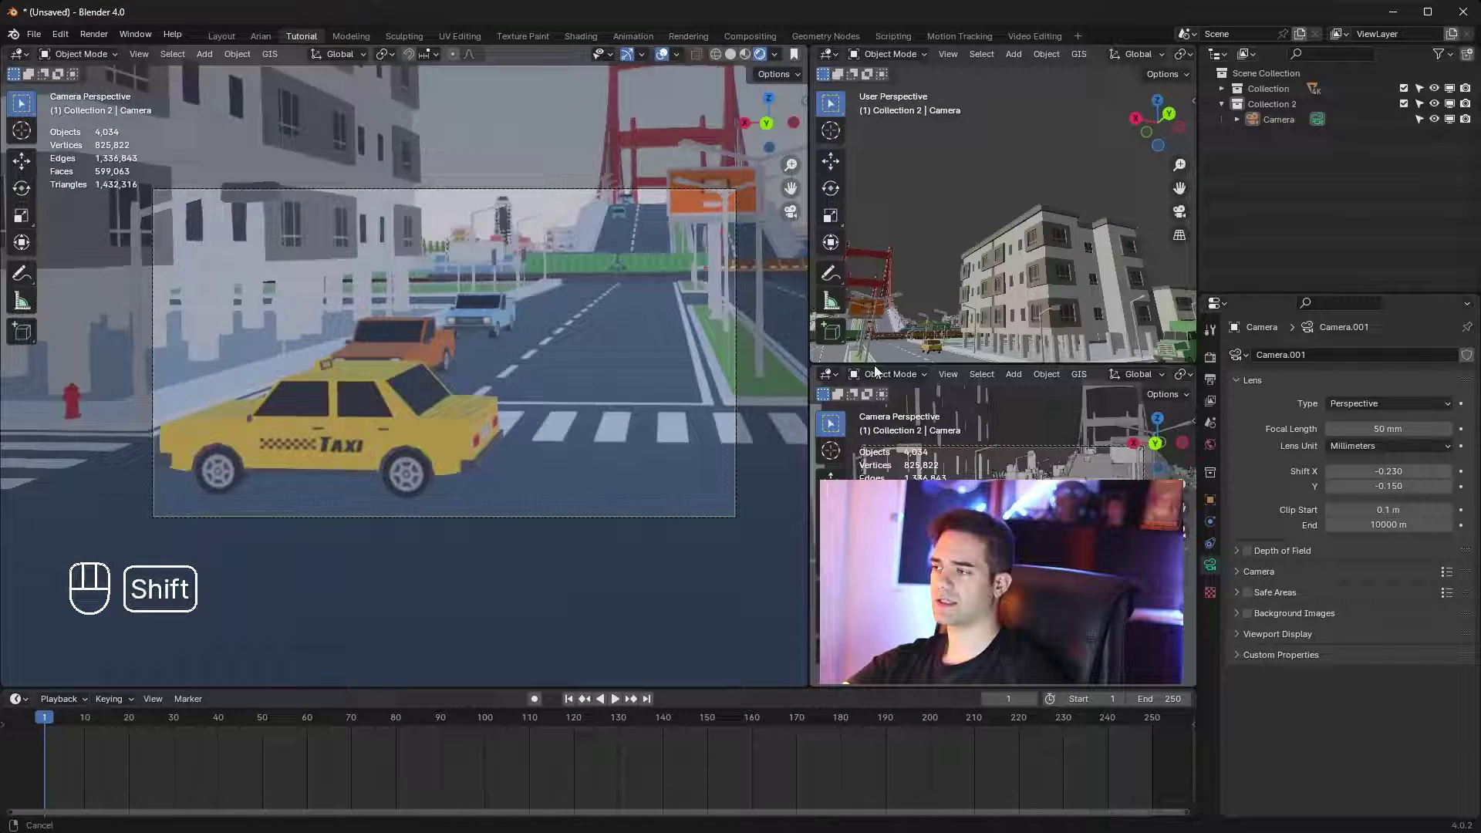
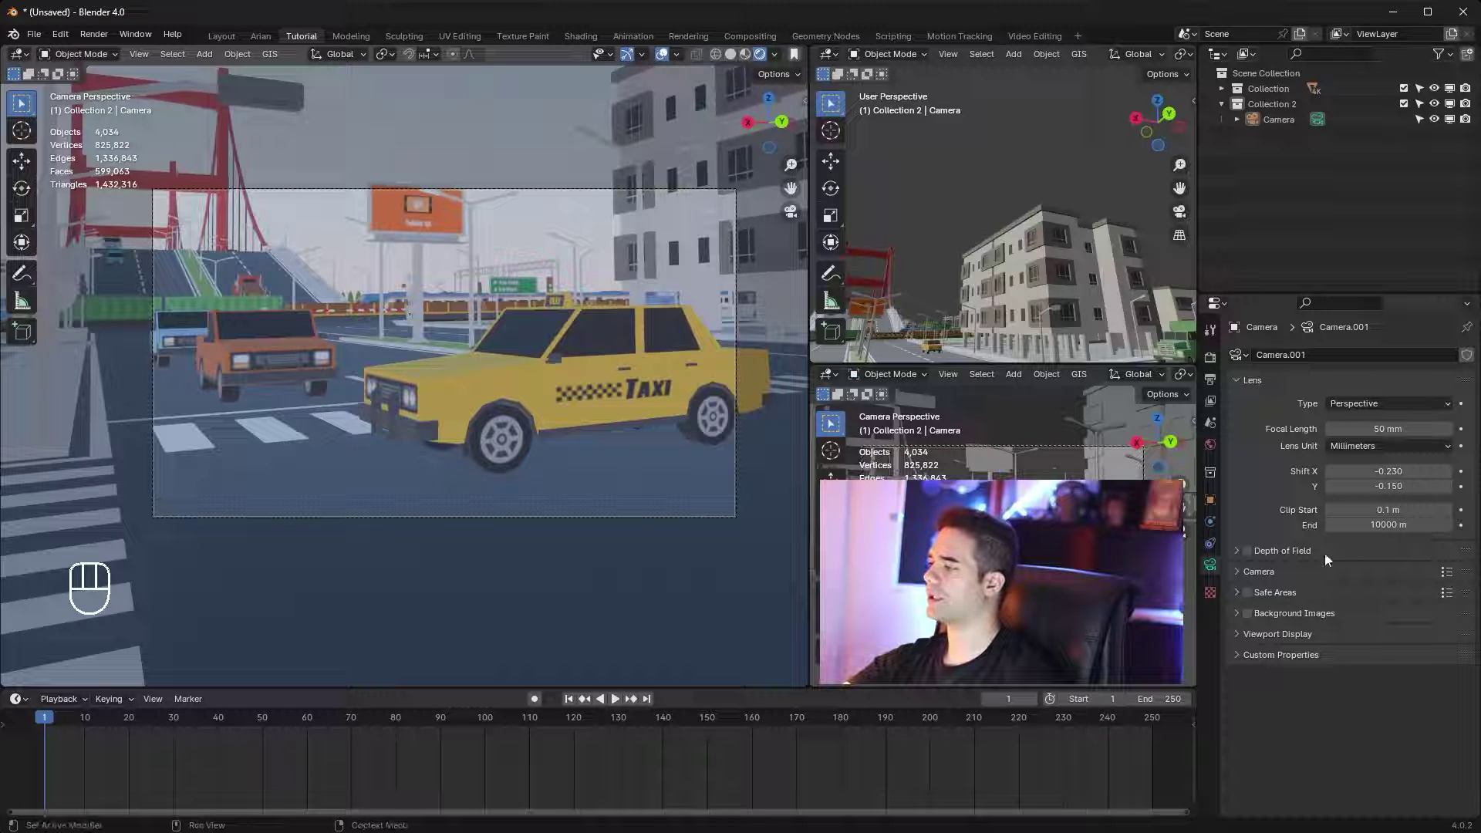
left_click(1252, 558)
left_click(1241, 559)
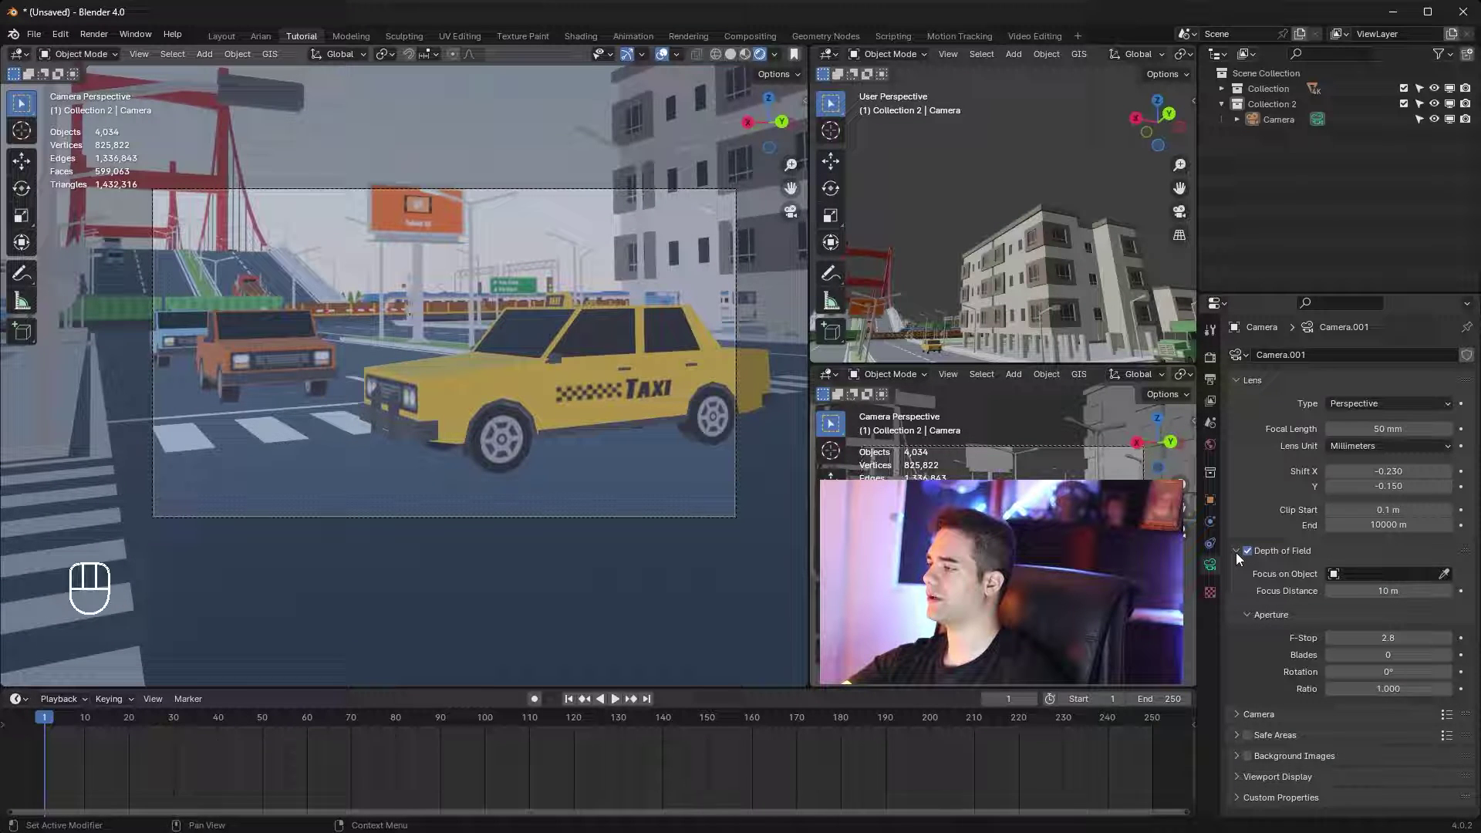
left_click(1450, 578)
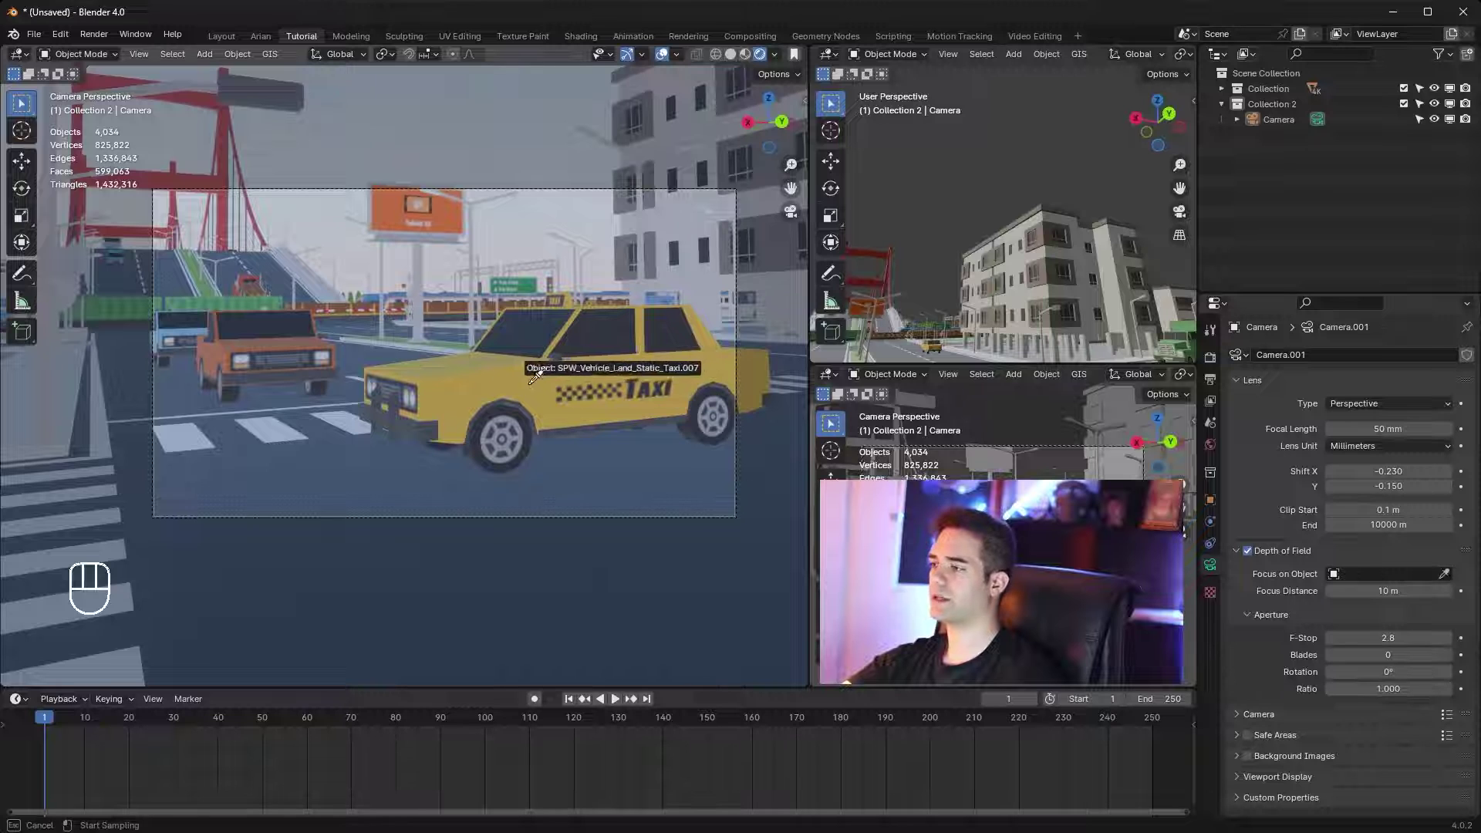
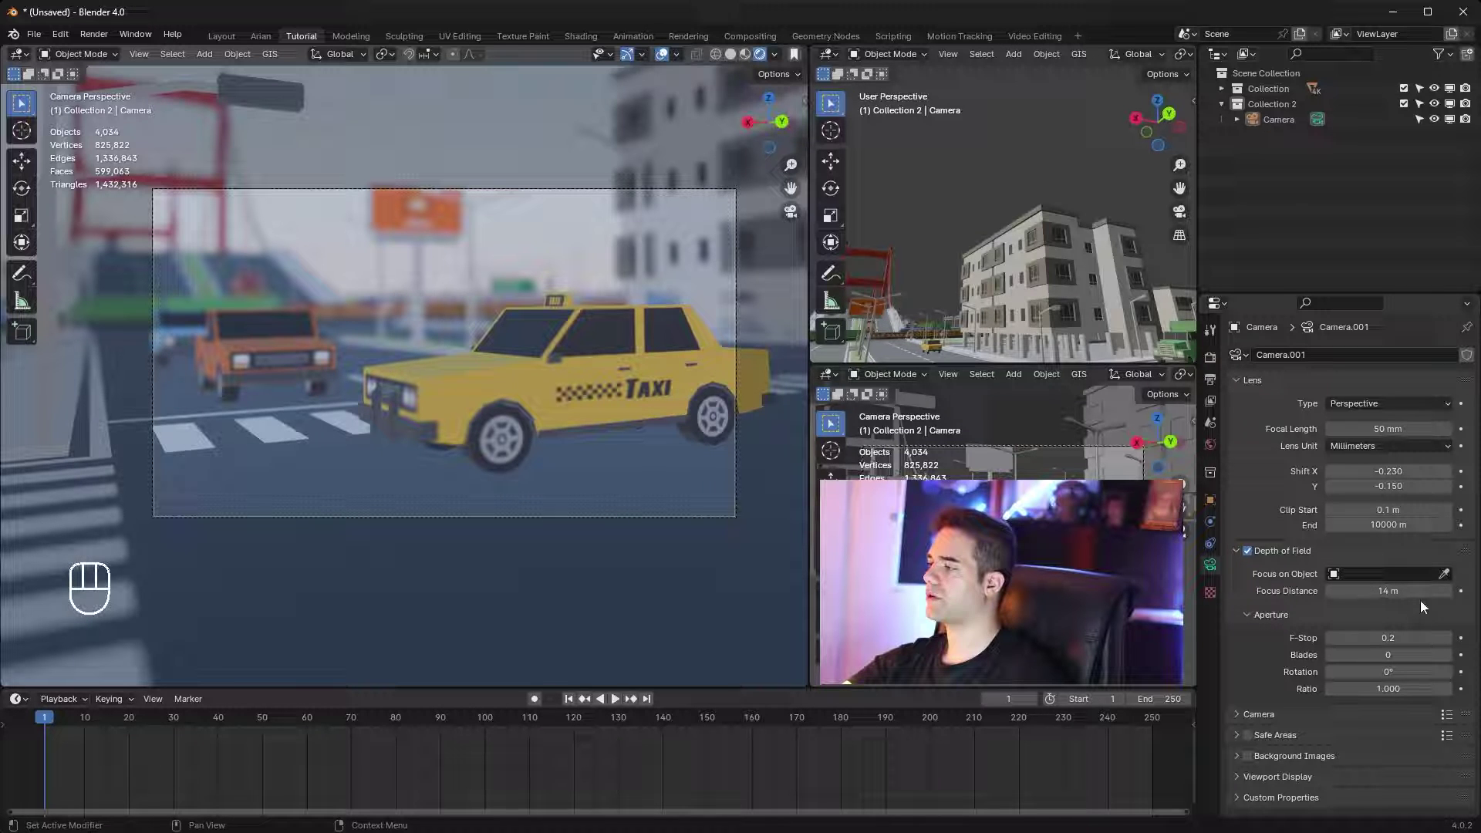
Turn Depth of Field off and expand the Camera sensor and Safe Areas panels
left_click(1253, 558)
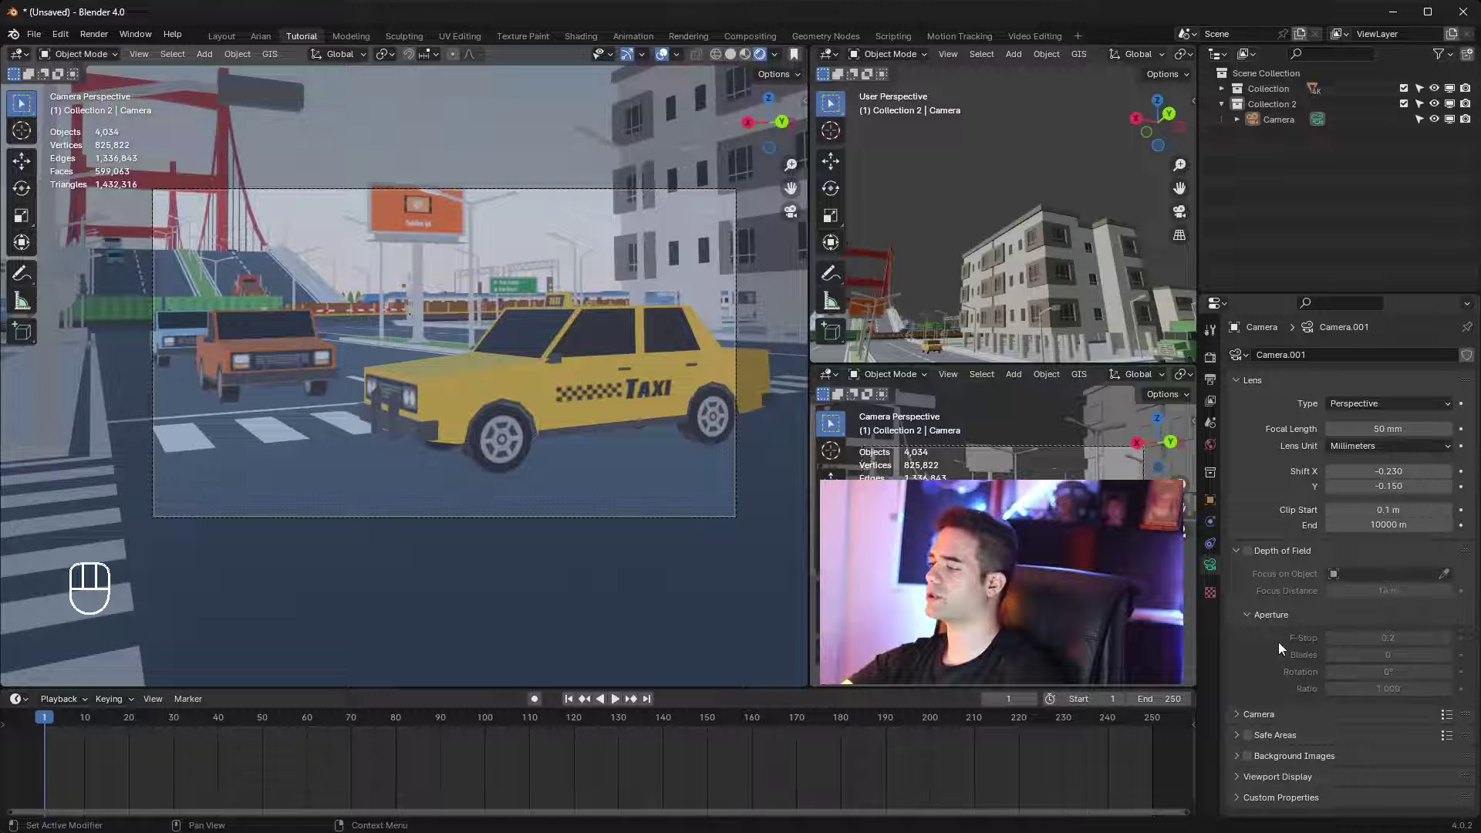
left_click(1278, 718)
left_click(1368, 748)
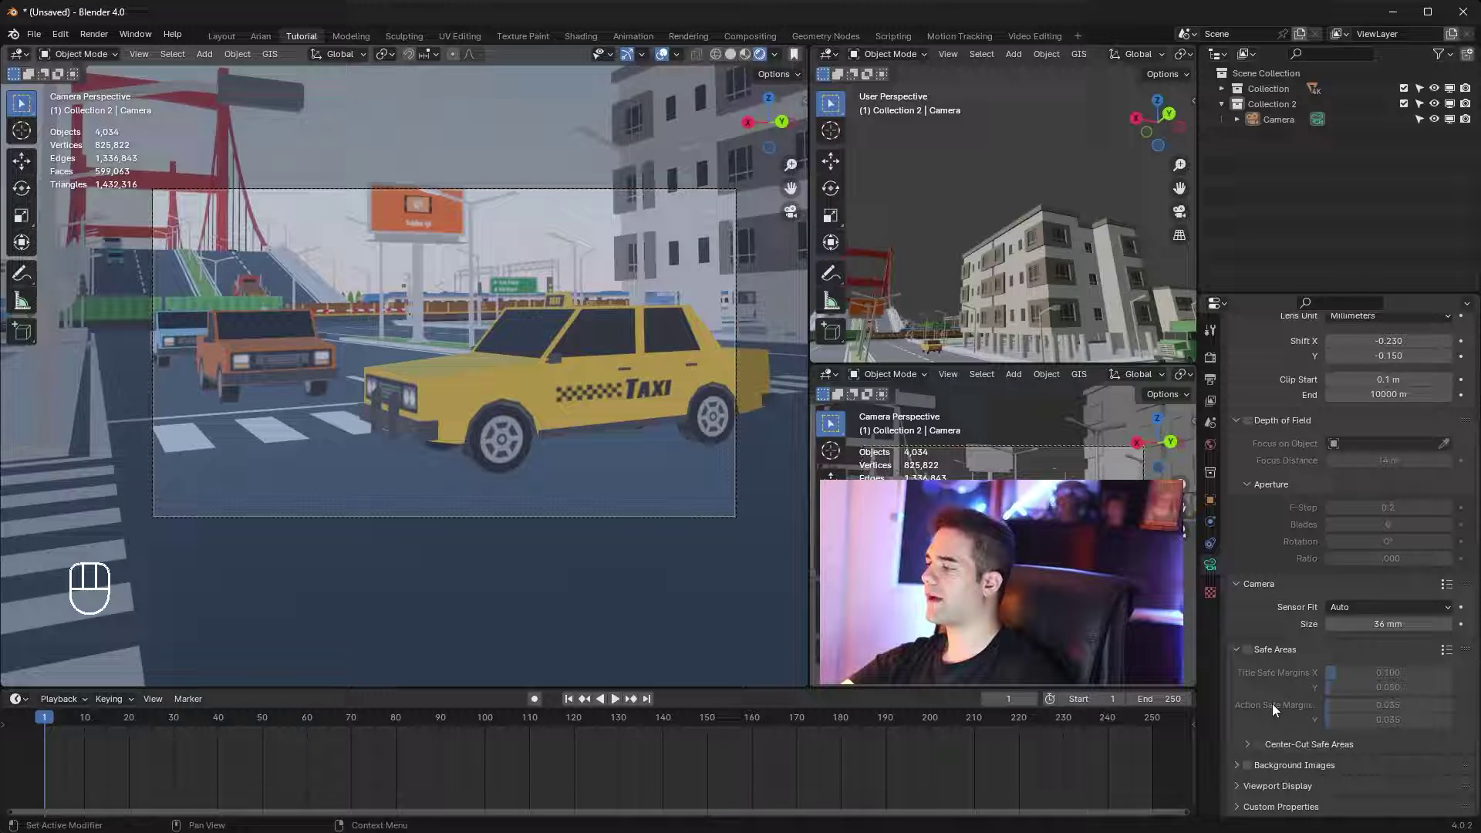
Toggle the safe area guides on, then undo the change with Ctrl+Z
left_click(1250, 657)
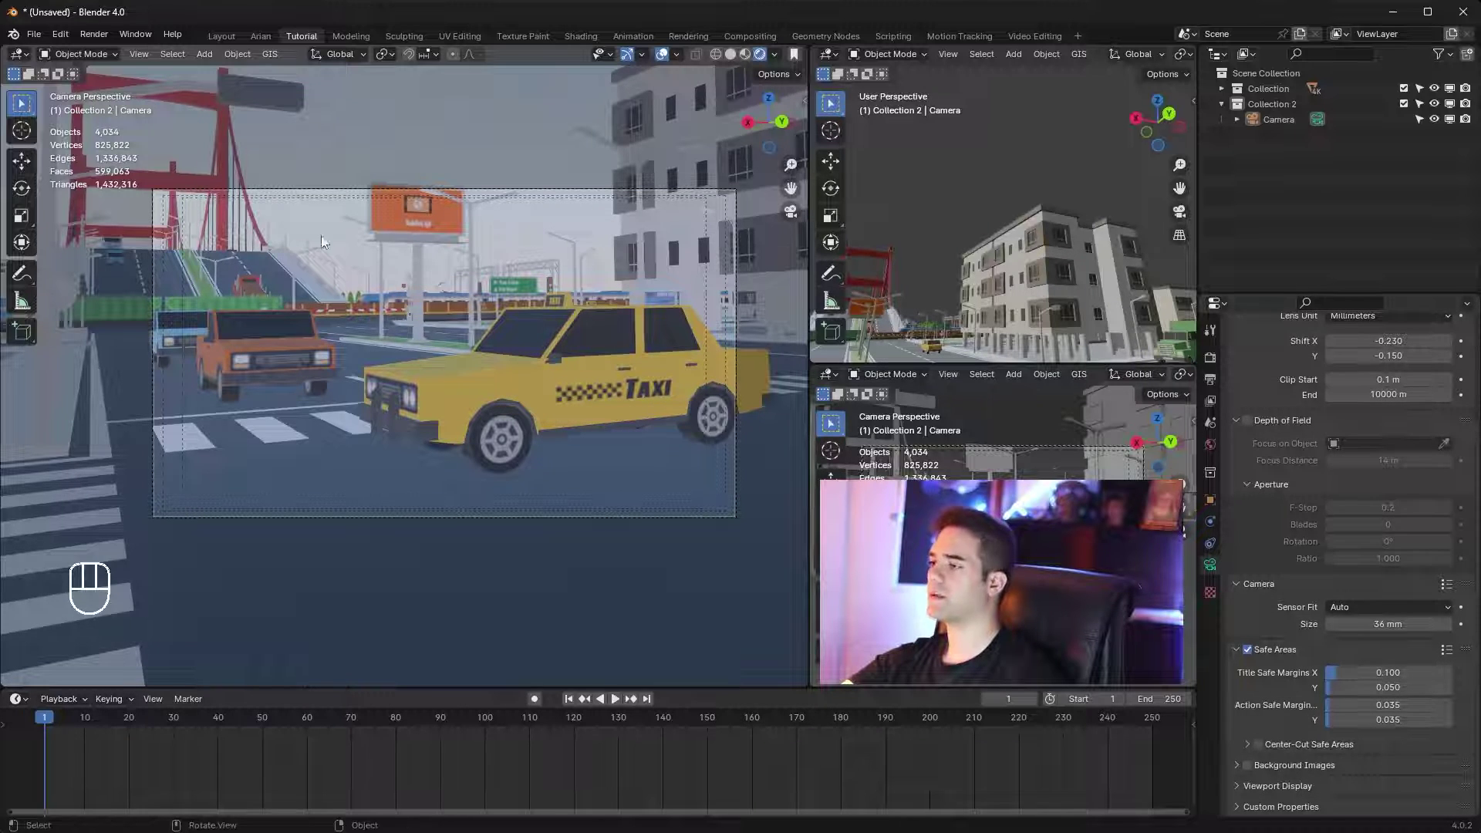
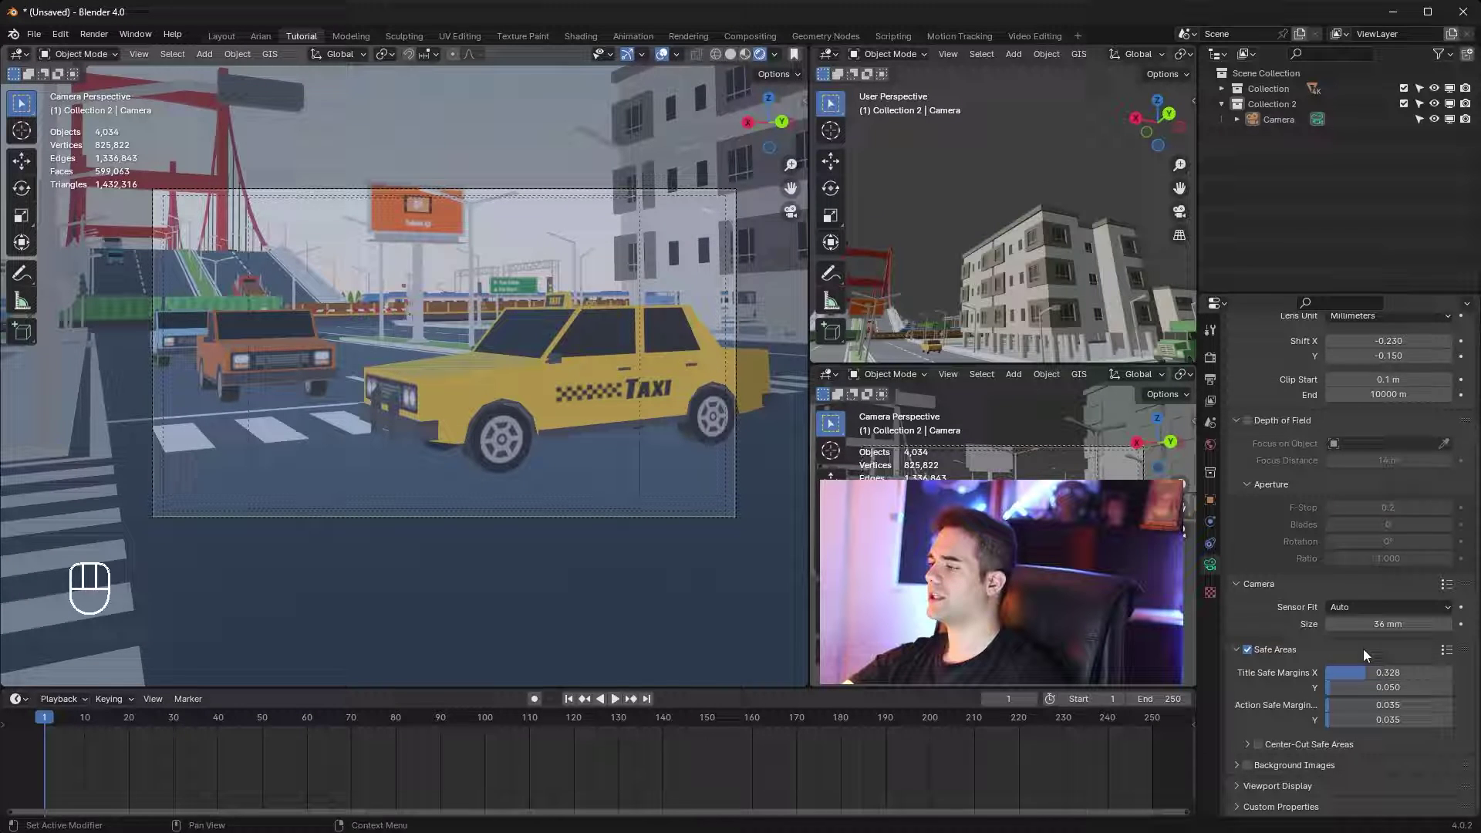
key("ctrl+z")
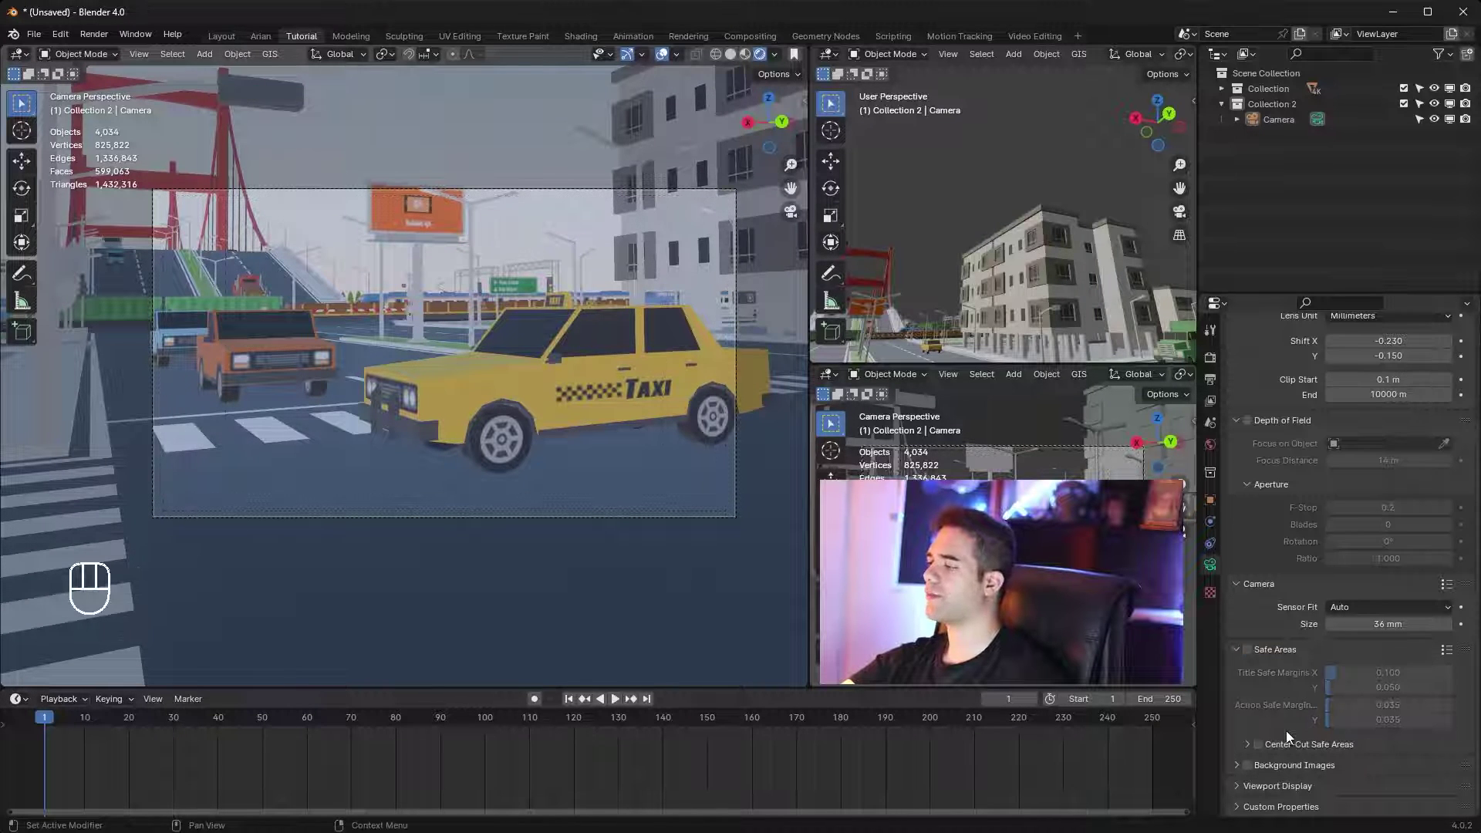
left_click(1252, 776)
left_click(1242, 775)
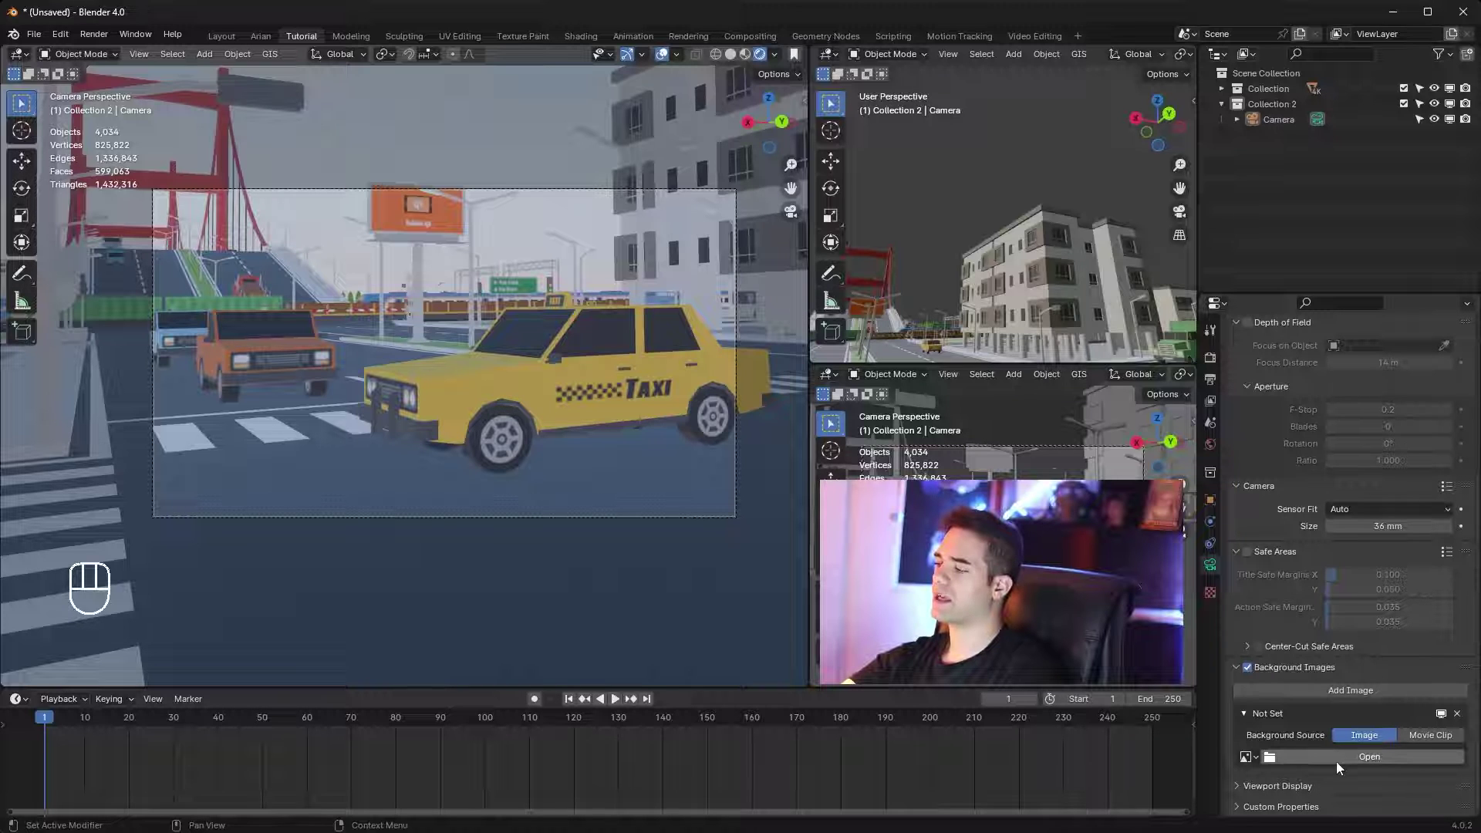
Enable Show Limits in the camera's Viewport Display and check the limits line in the side view
left_click(1310, 795)
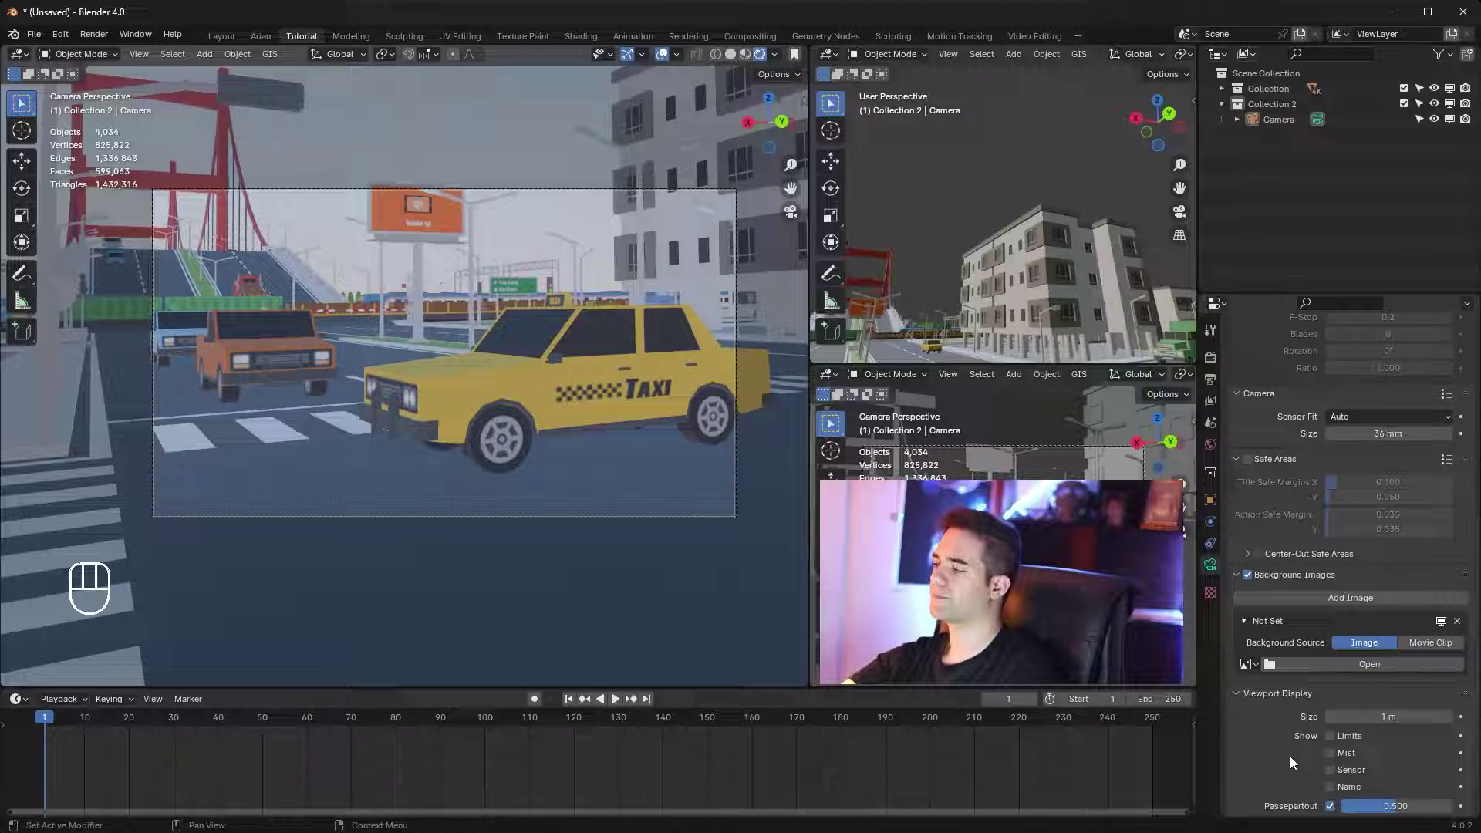
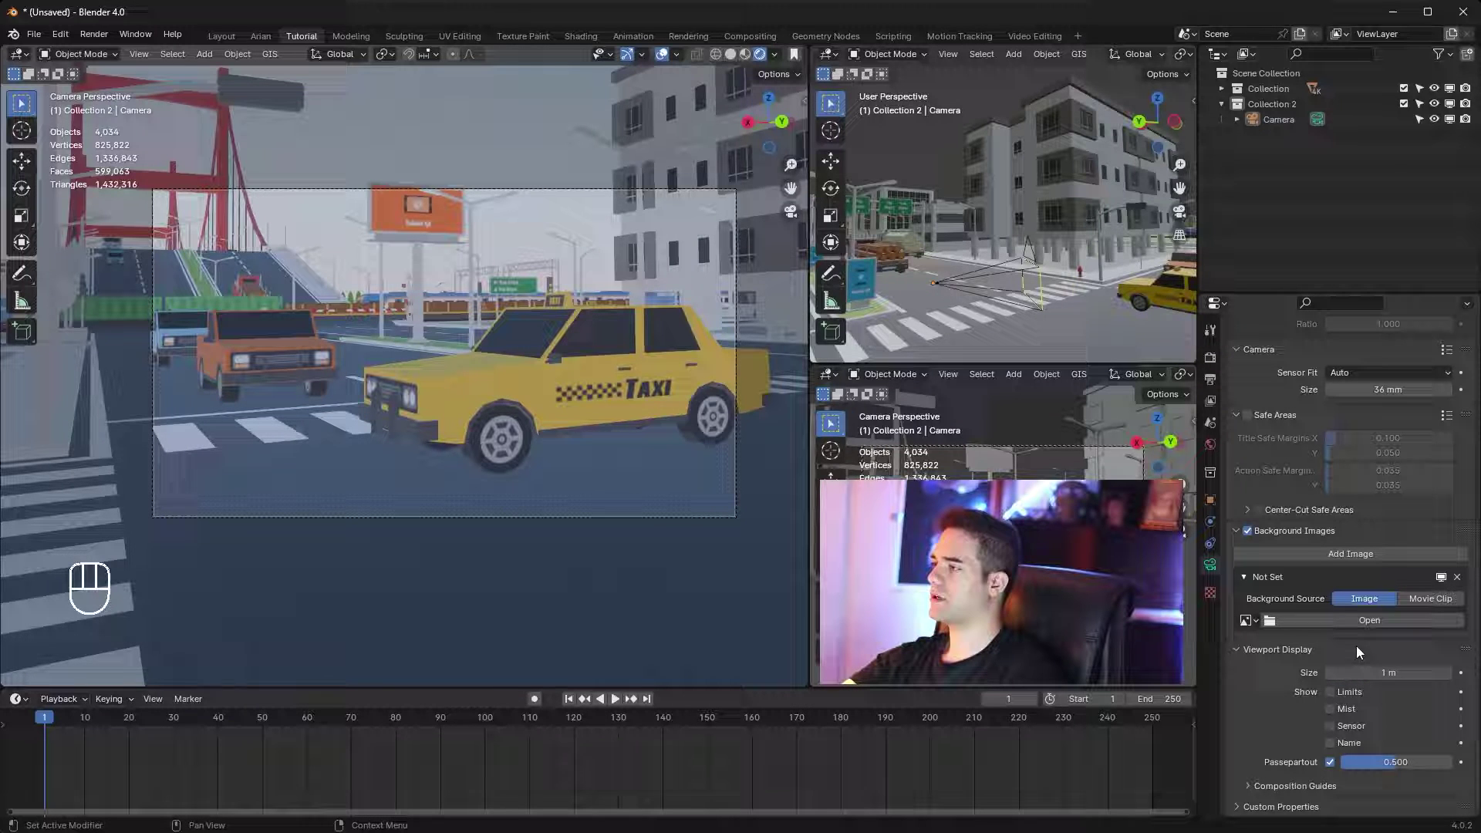
left_click(1337, 697)
left_click_drag(1090, 296, 1090, 271)
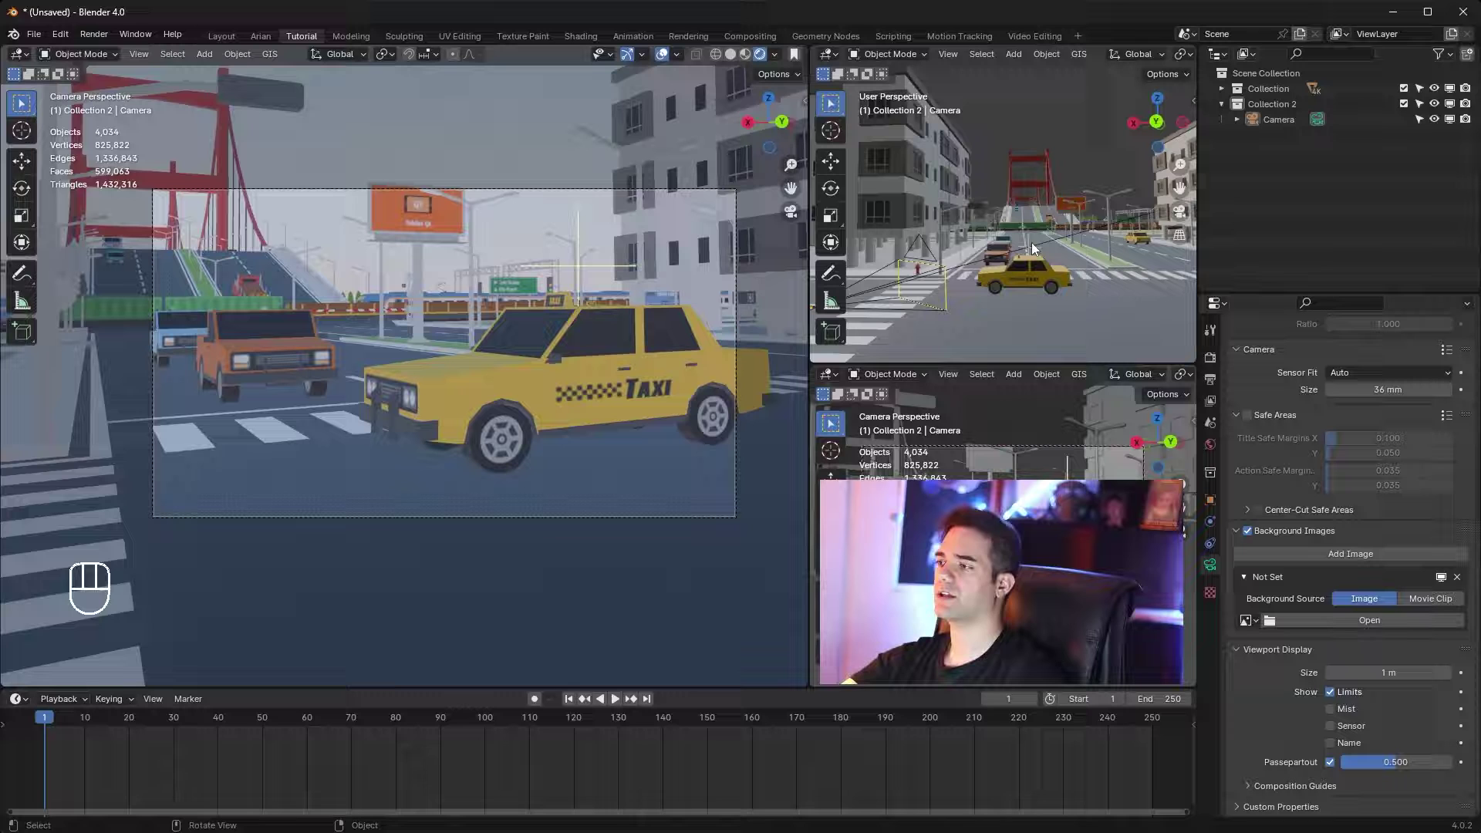
middle_click(1096, 267)
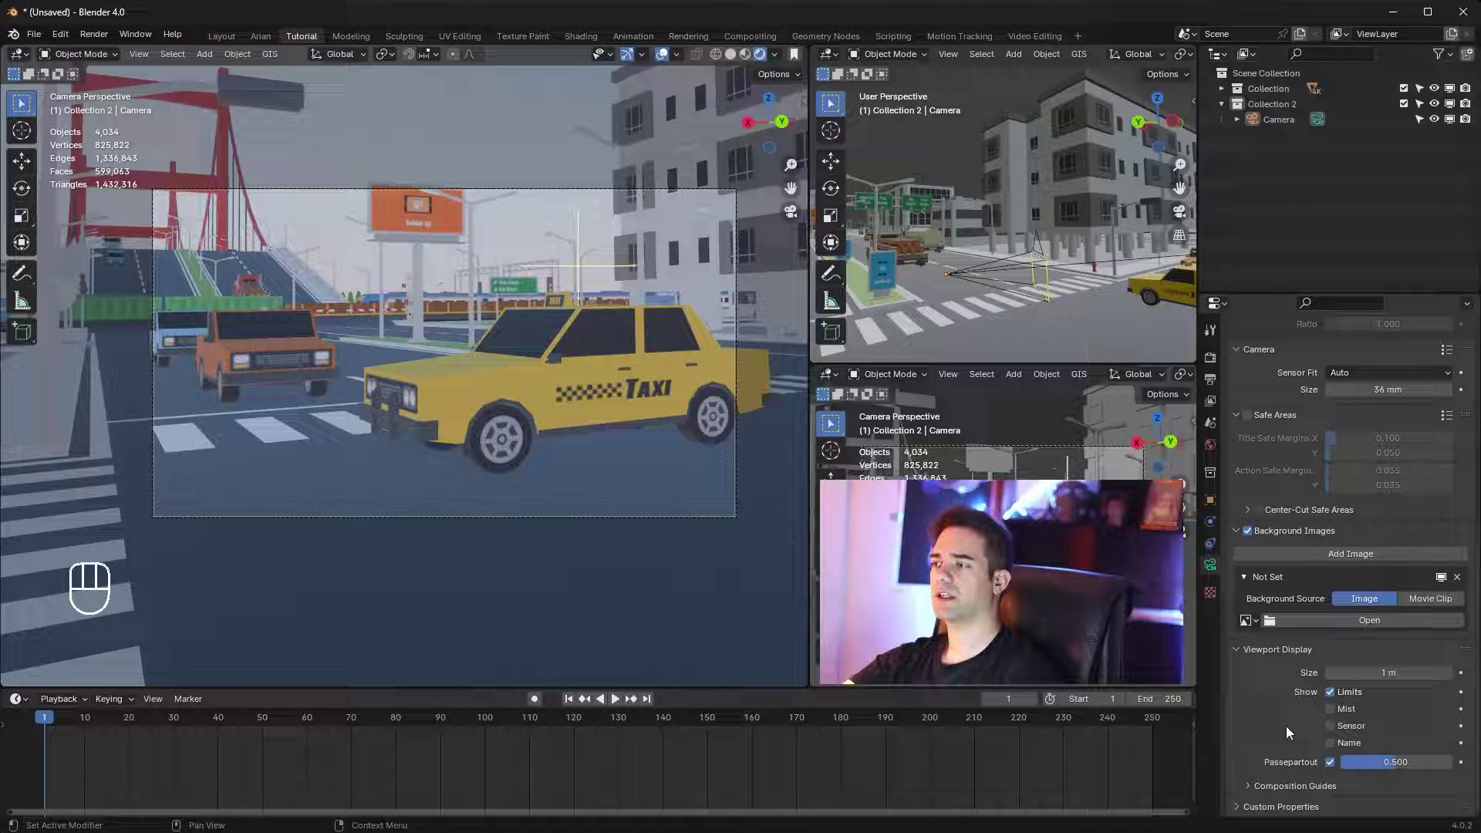
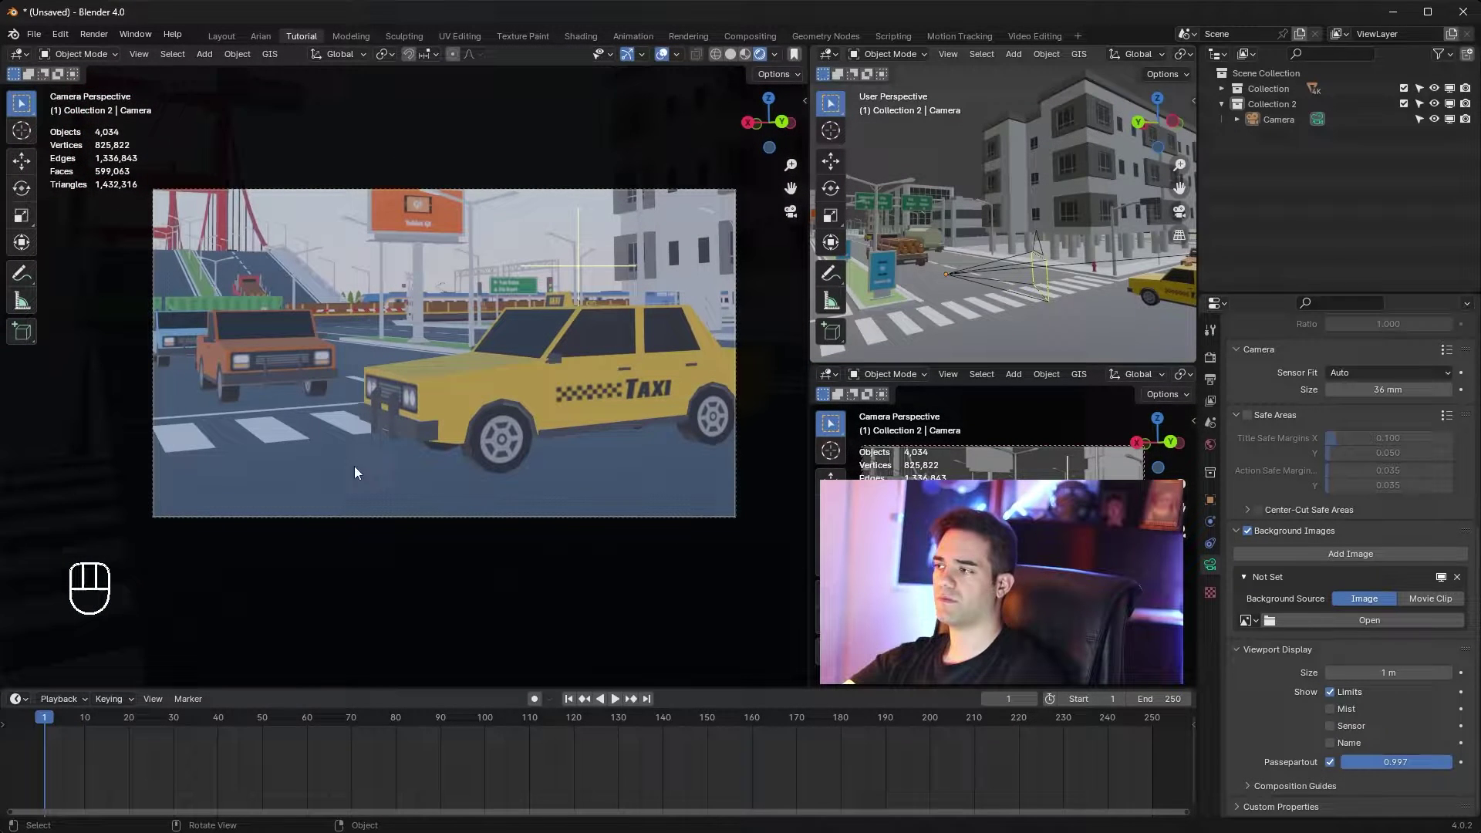
Enable the camera's Depth of Field checkbox, then toggle it off again
left_click_drag(1417, 762, 1408, 759)
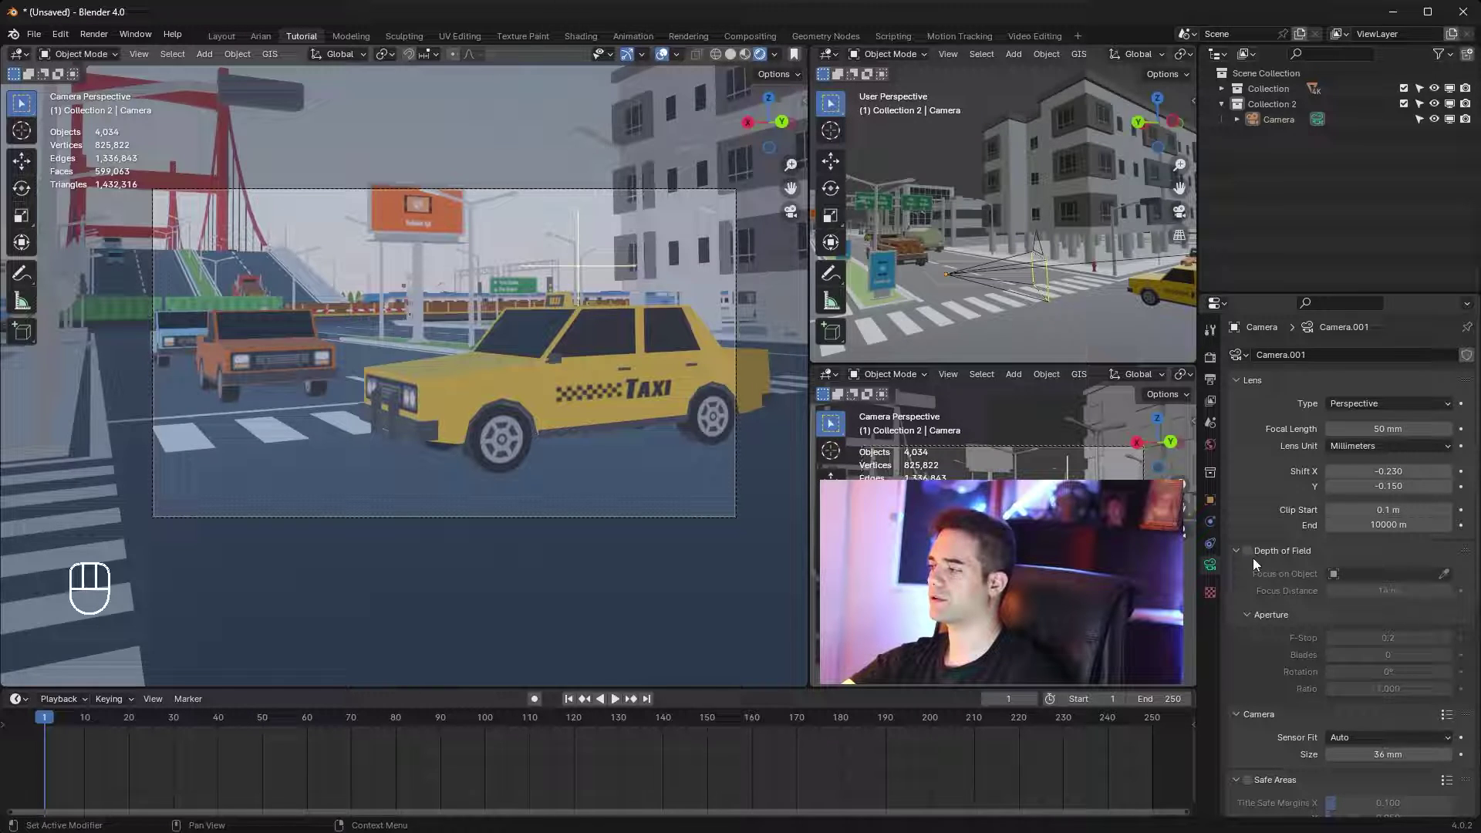
left_click(1259, 563)
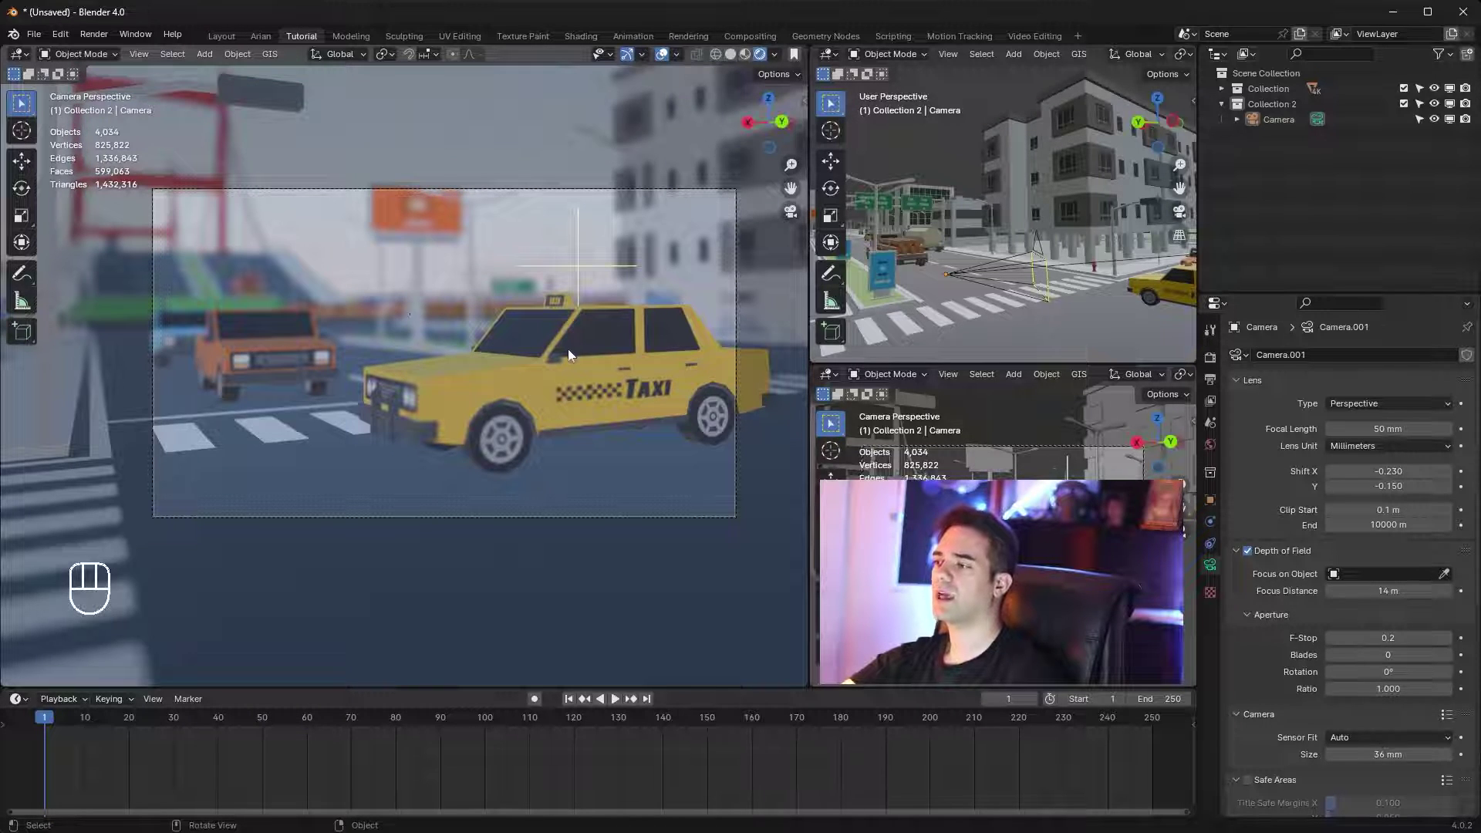
left_click(1253, 556)
Leave camera view with Numpad 0 and orbit to look down the street toward the bridge
key("KP_0")
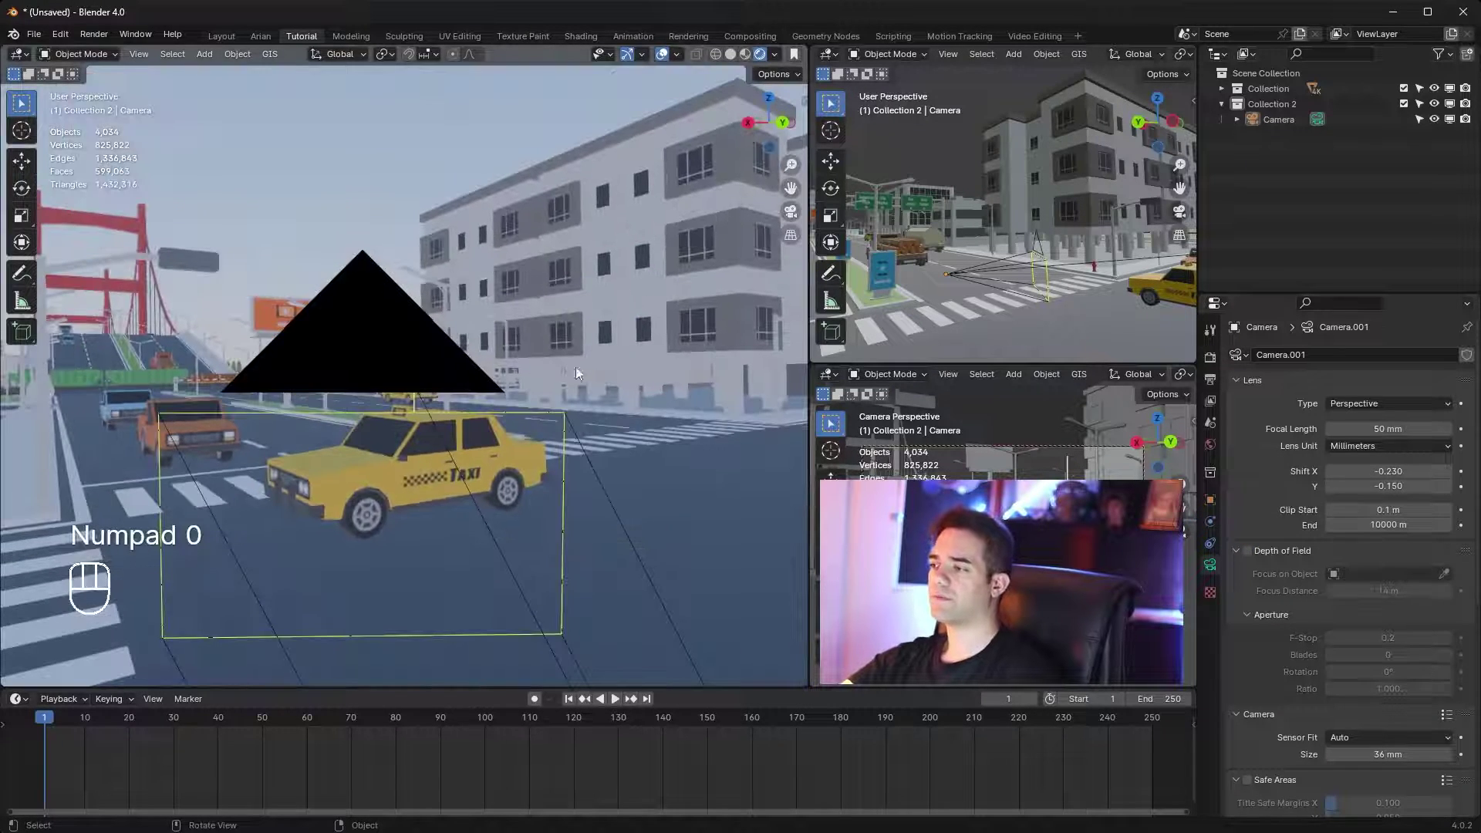
left_click(571, 399)
middle_click(556, 399)
middle_click(449, 412)
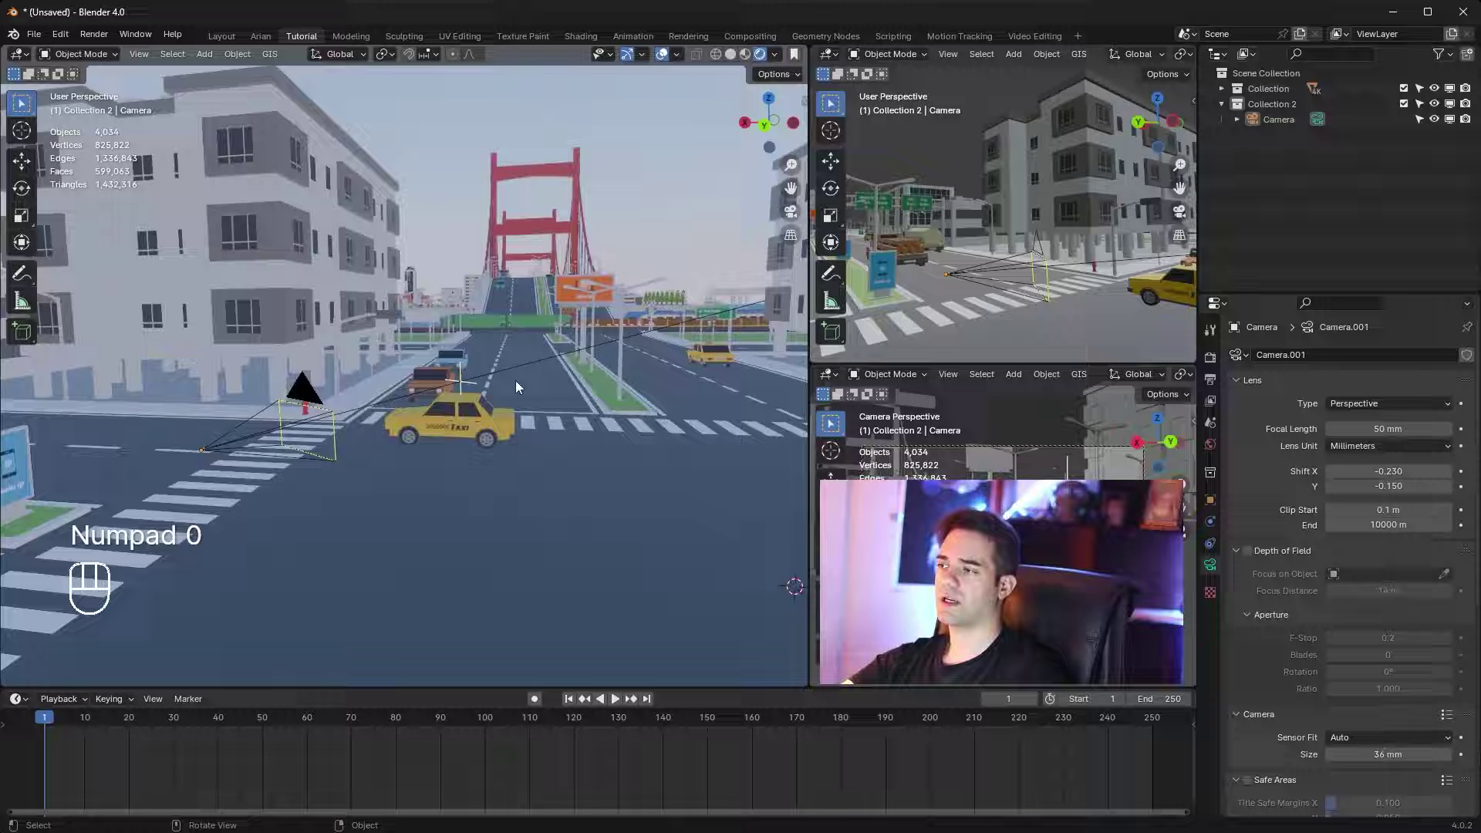
middle_click(553, 315)
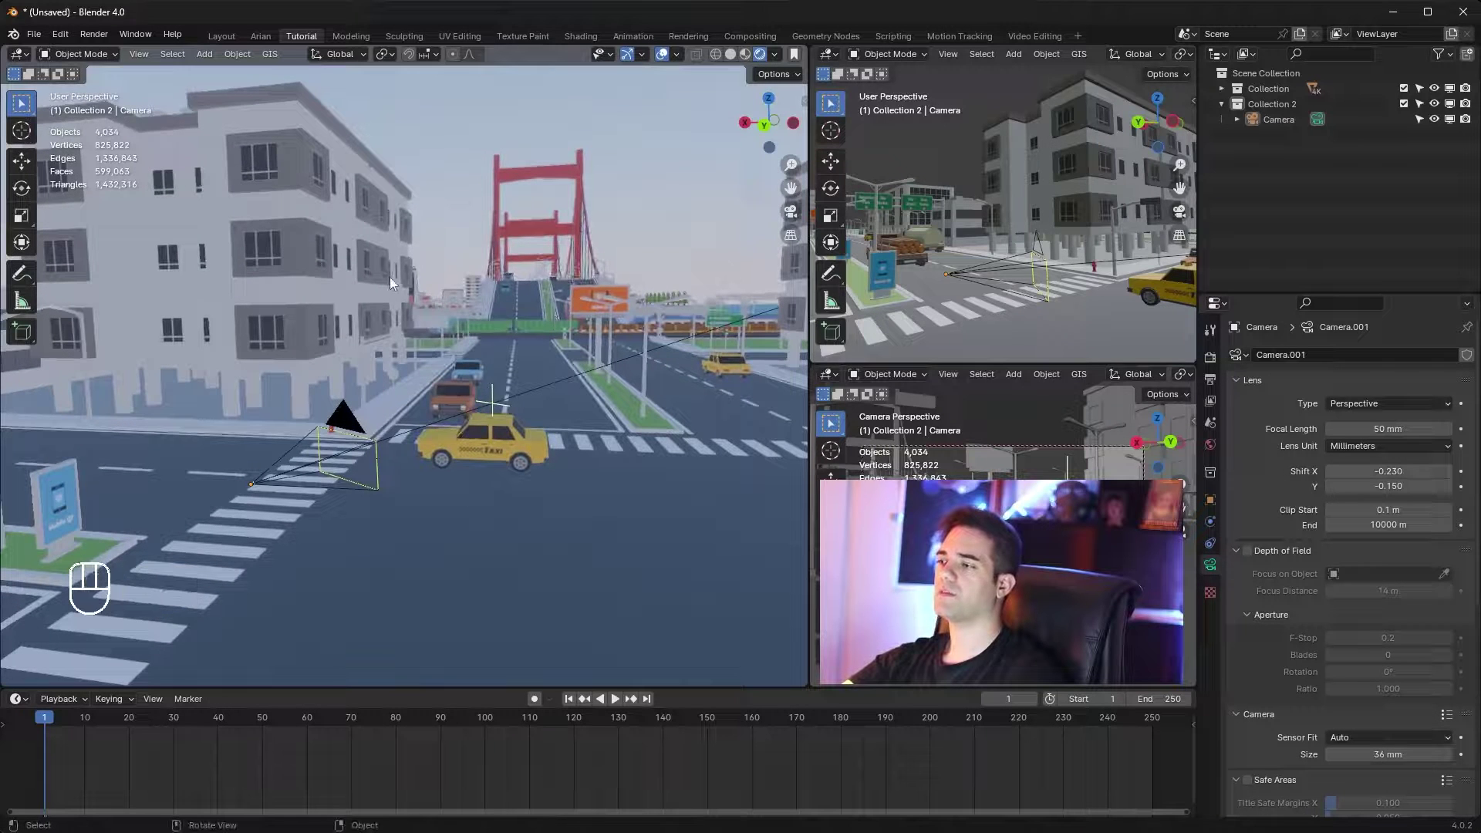
Add a new camera via Shift+A and orbit to view the road crossing
key("shift+a")
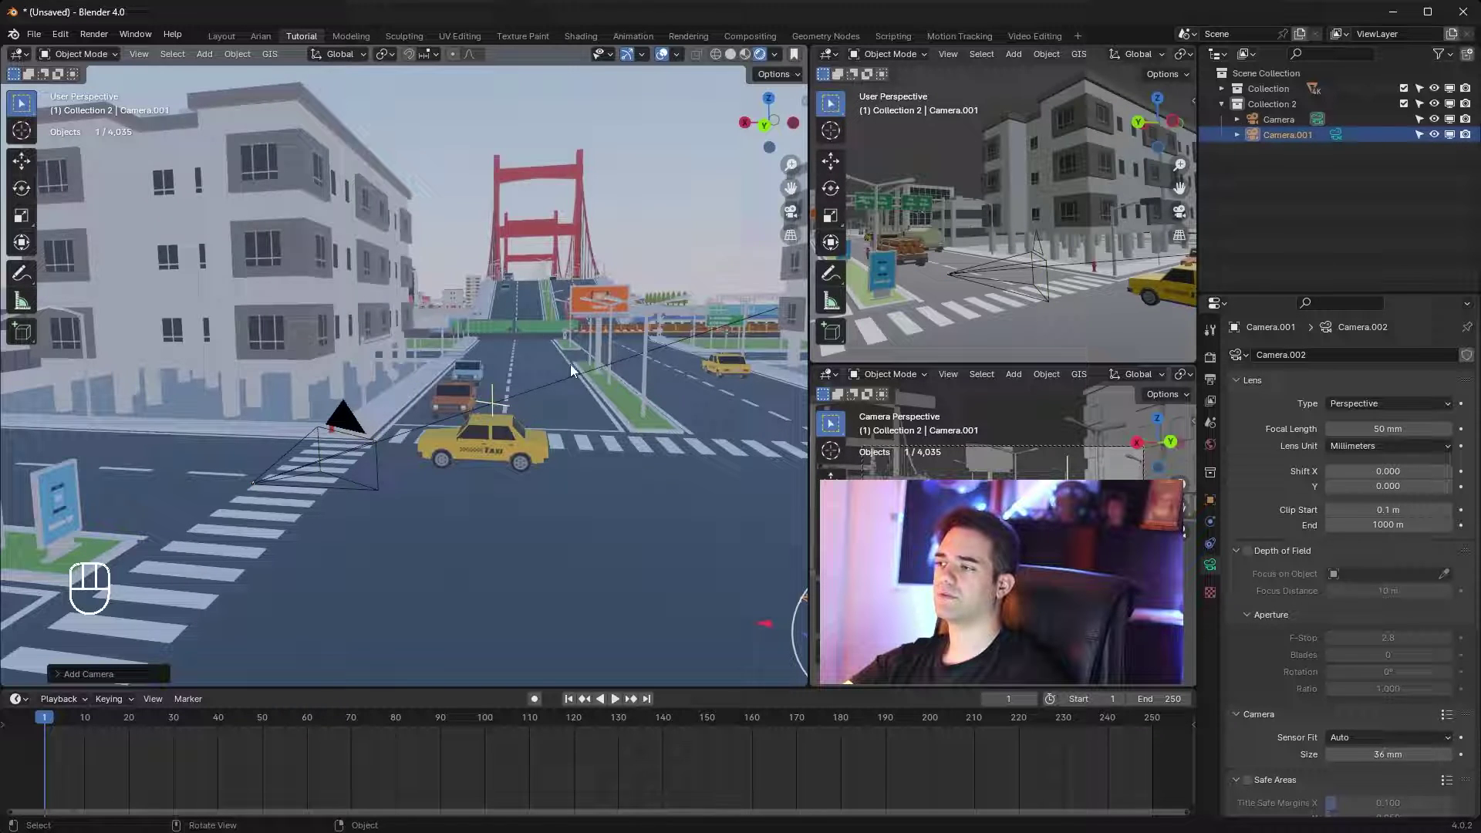
middle_click(664, 426)
left_click_drag(647, 472, 507, 505)
middle_click(531, 458)
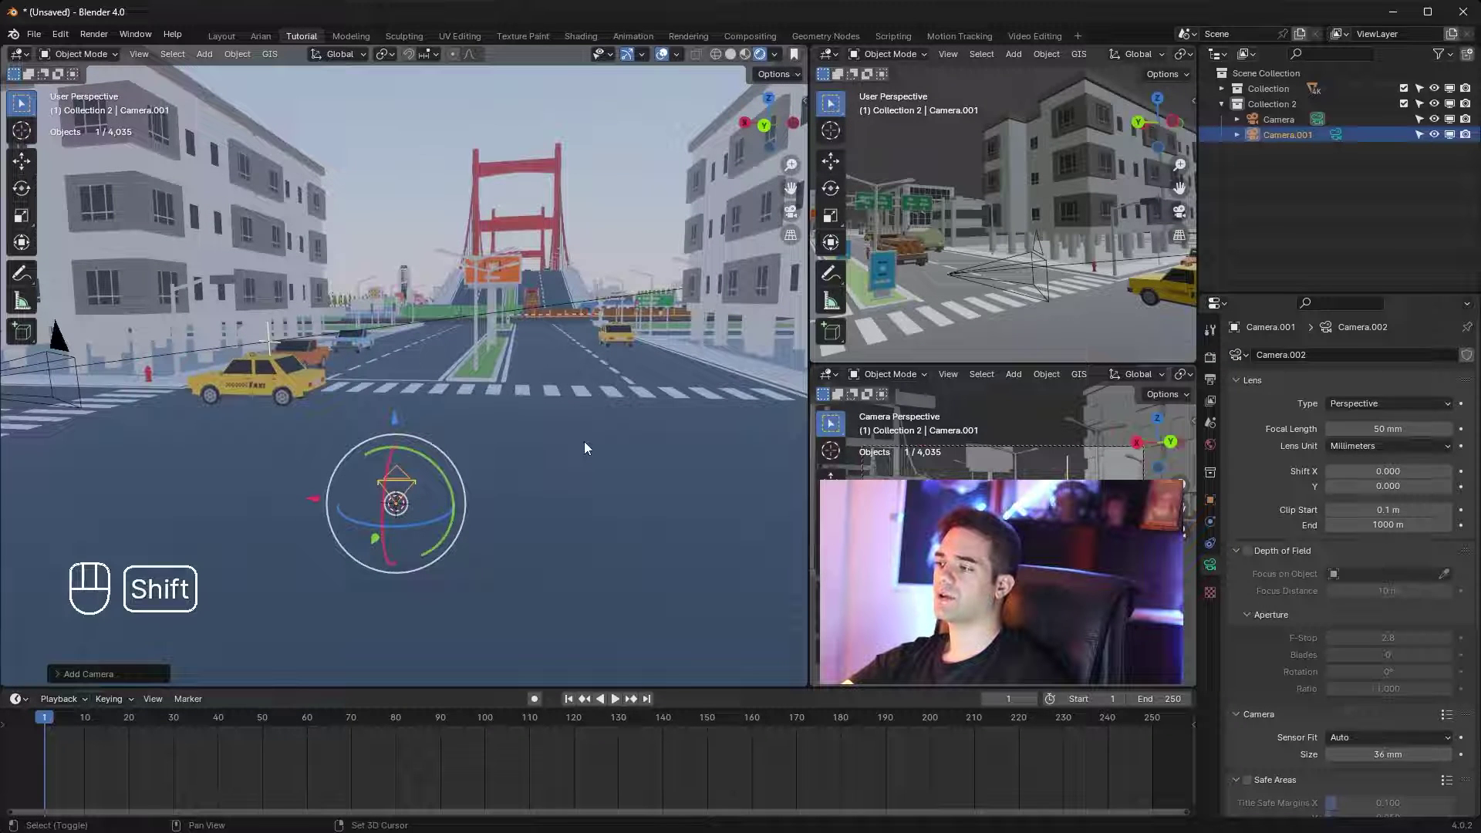
Set the 3D cursor on the road crossing and add Camera.002 there
right_click(591, 449)
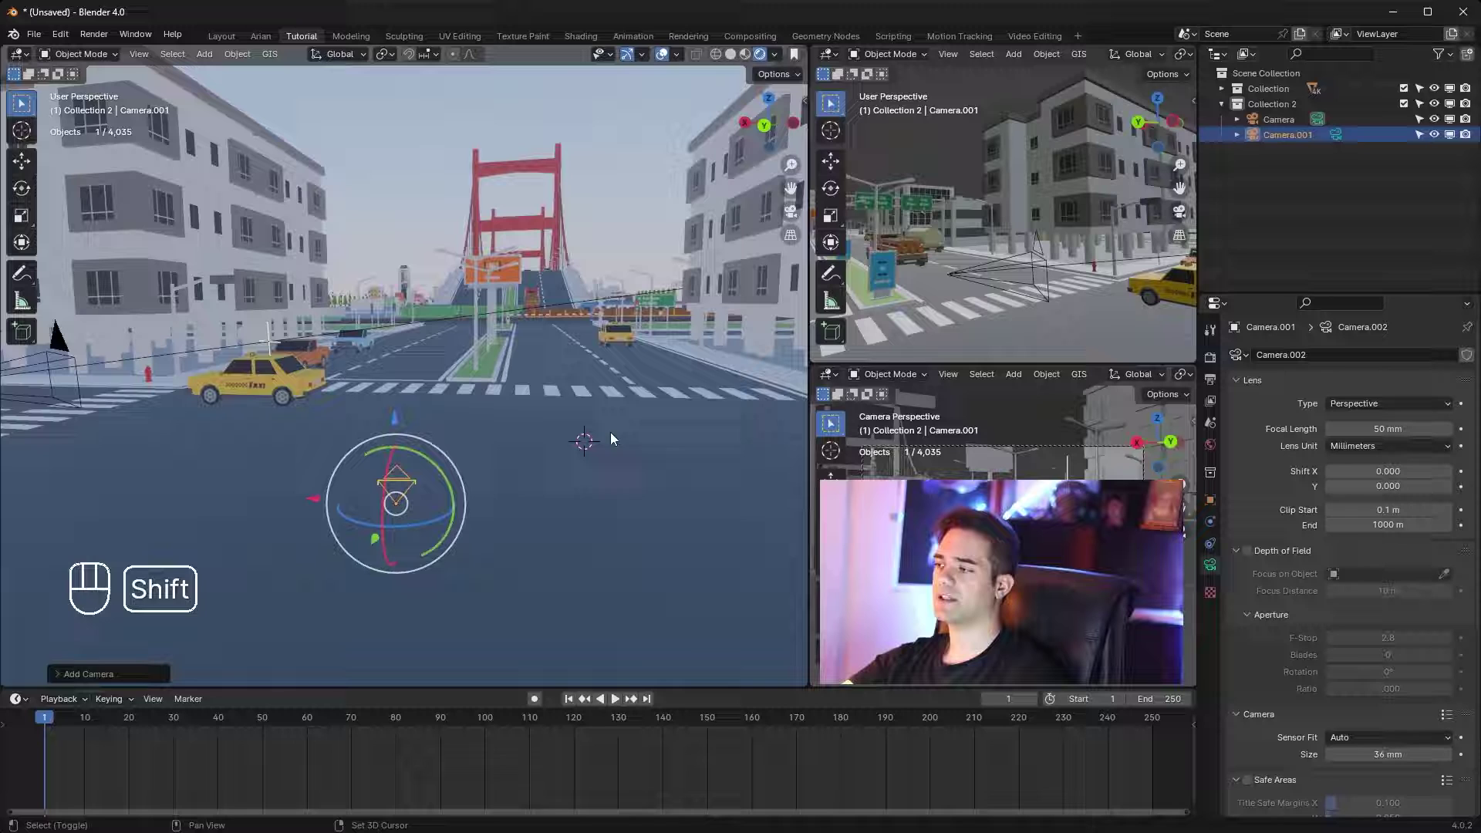
key("shift+a")
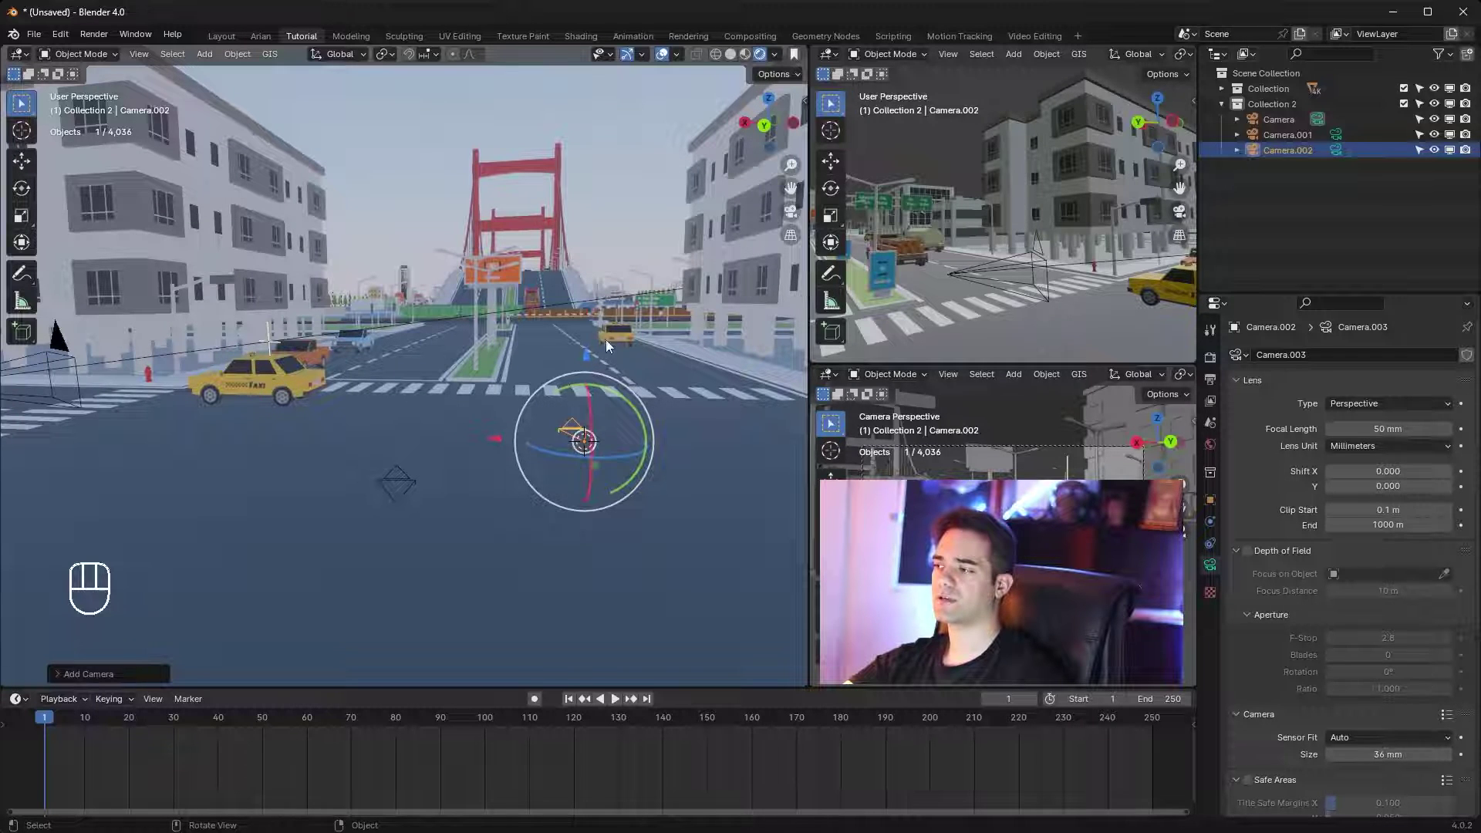
left_click_drag(324, 370, 351, 406)
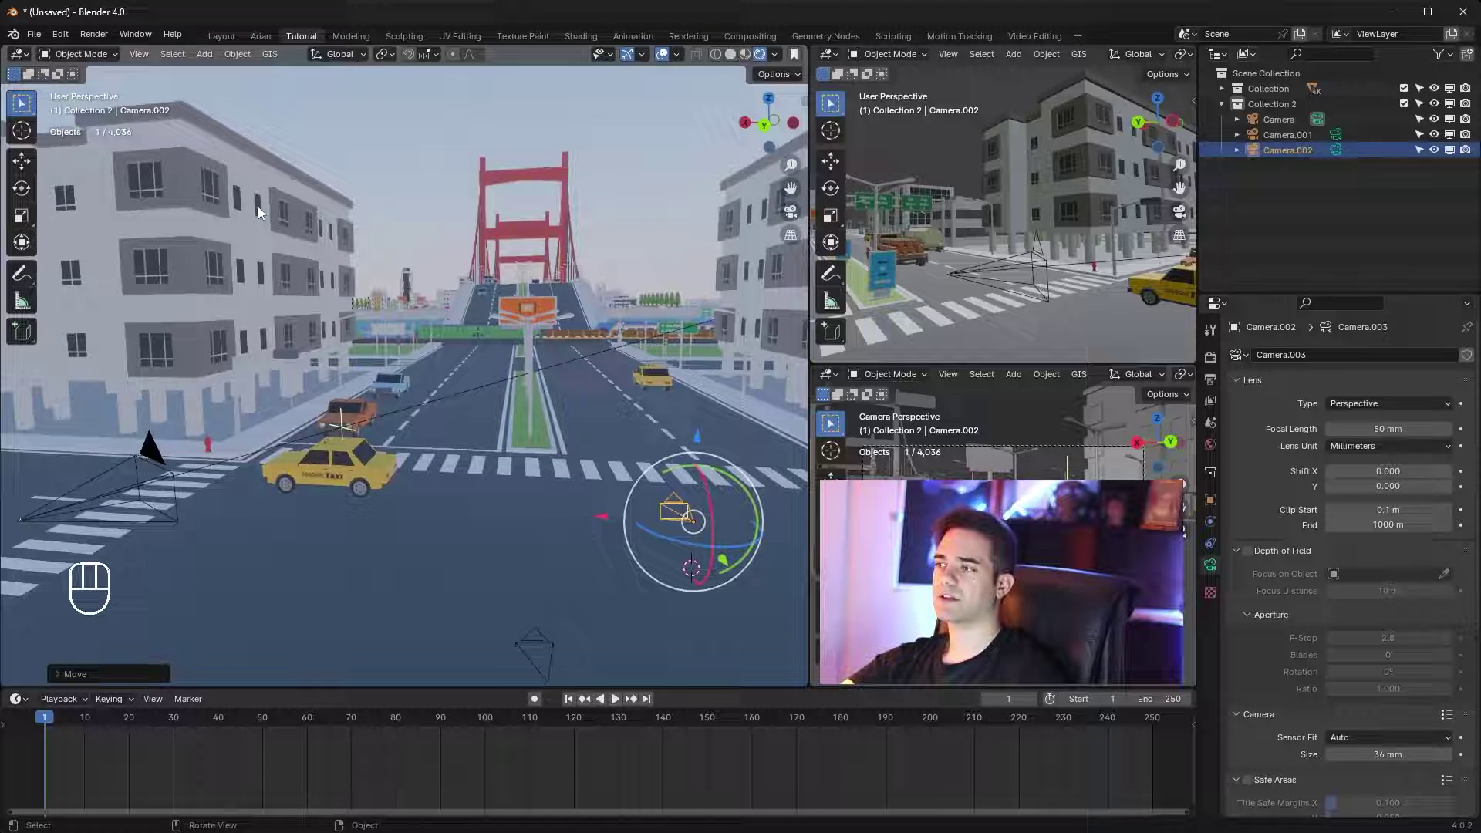
left_click(257, 151)
left_click_drag(312, 166, 308, 178)
middle_click(329, 181)
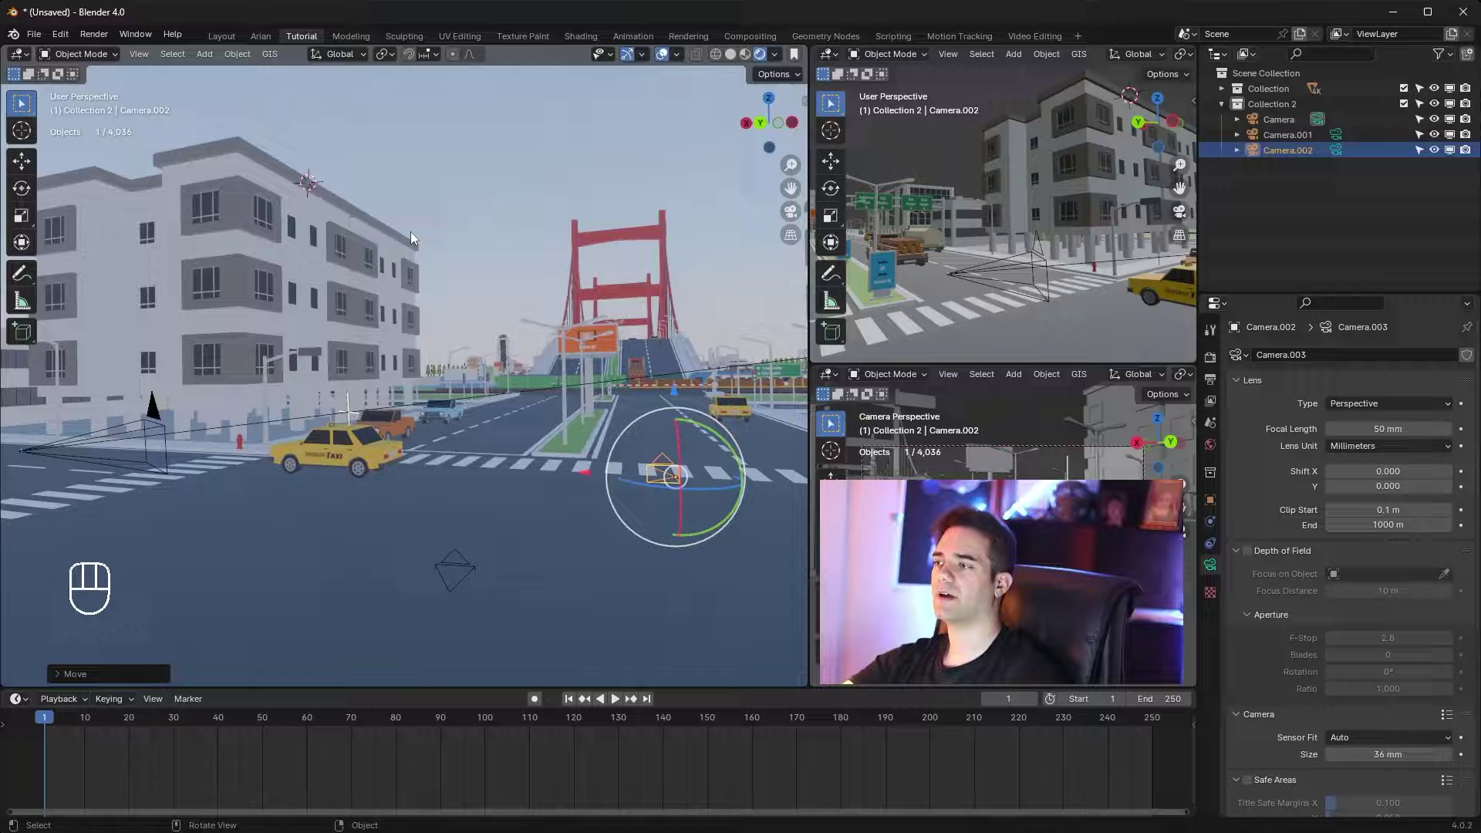
Add Camera.003 from the Shift+A menu near the left building
key("shift+a")
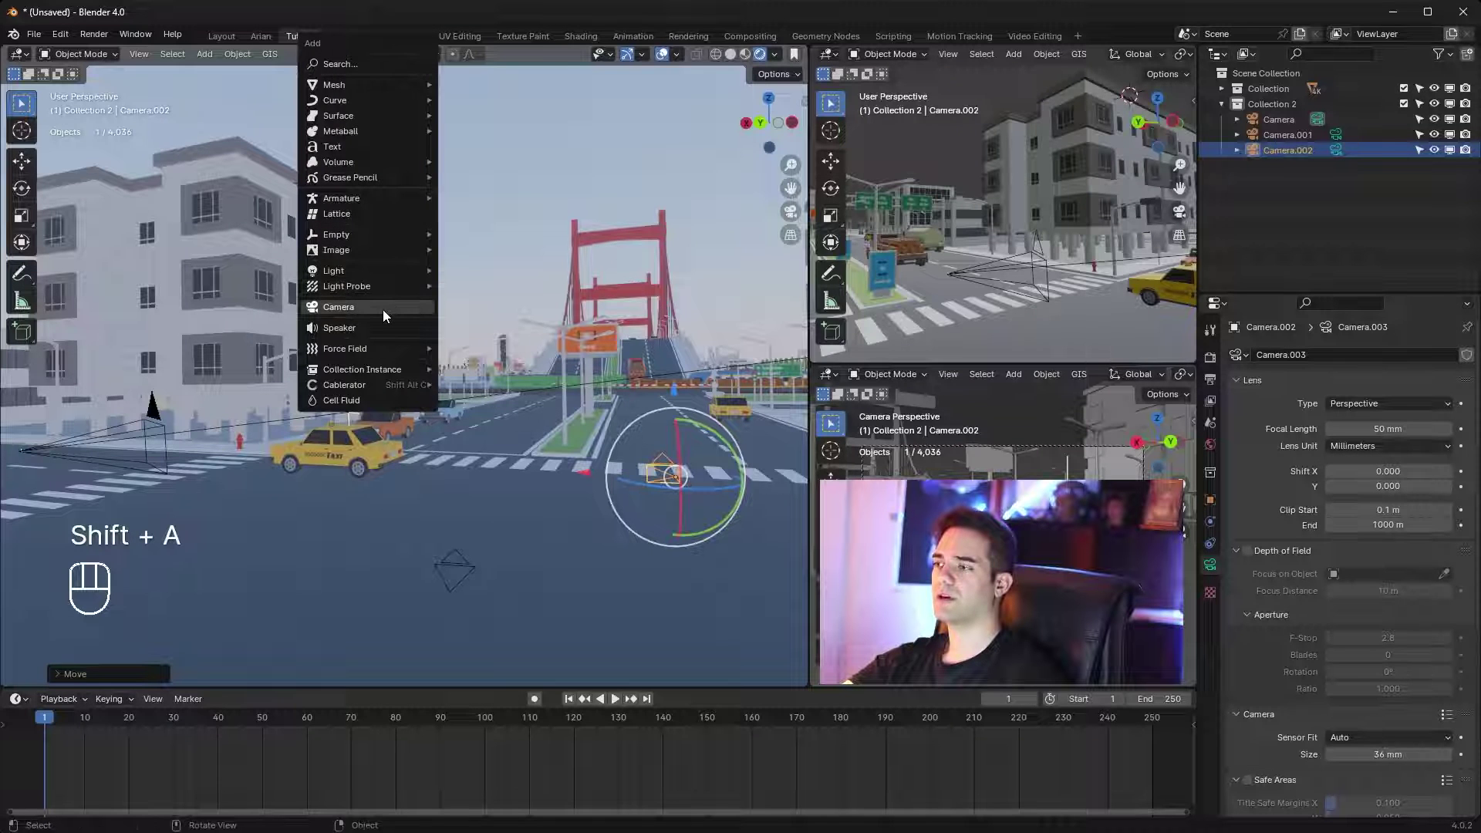
middle_click(339, 189)
left_click(368, 213)
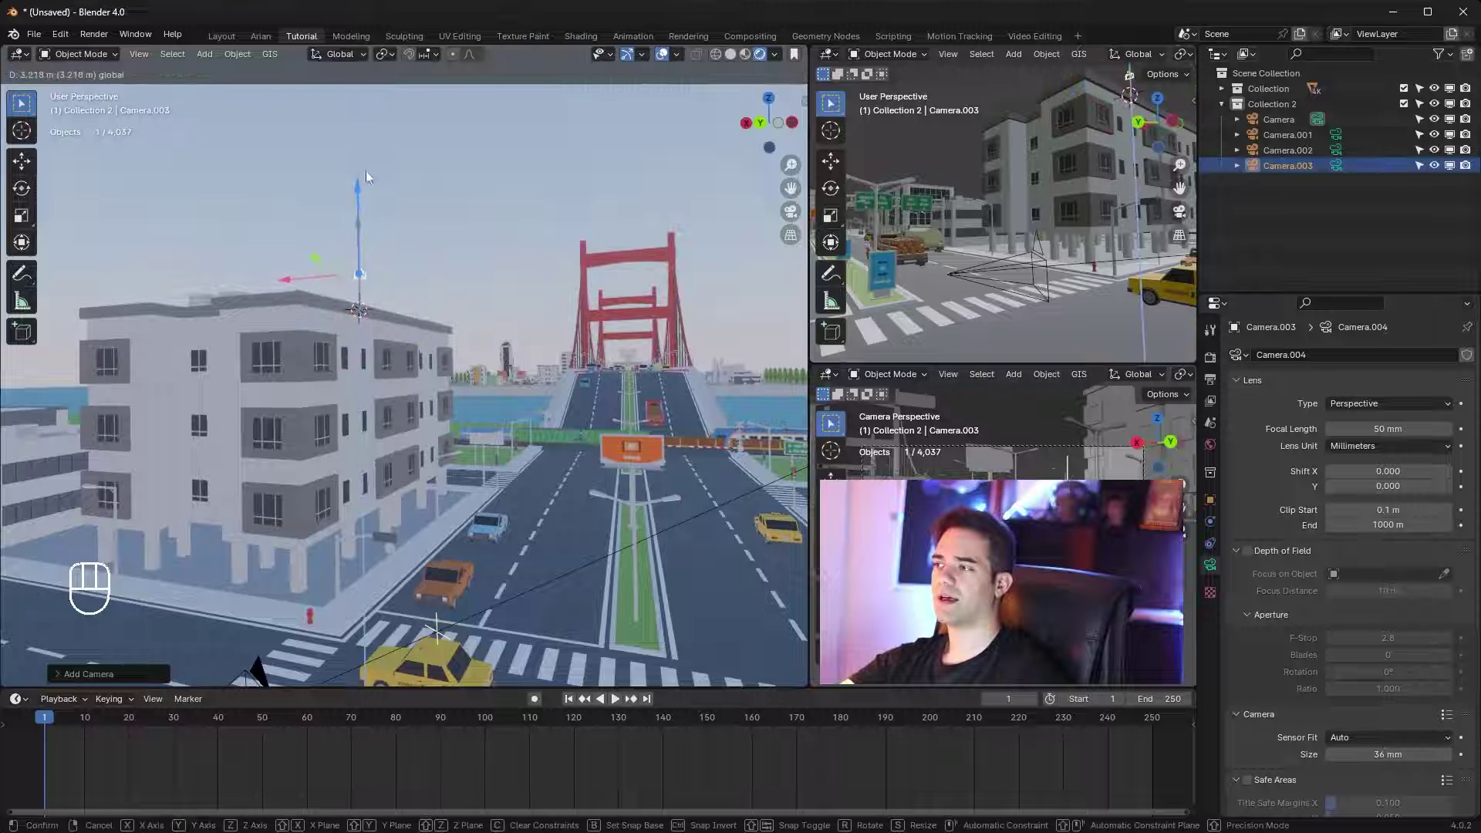
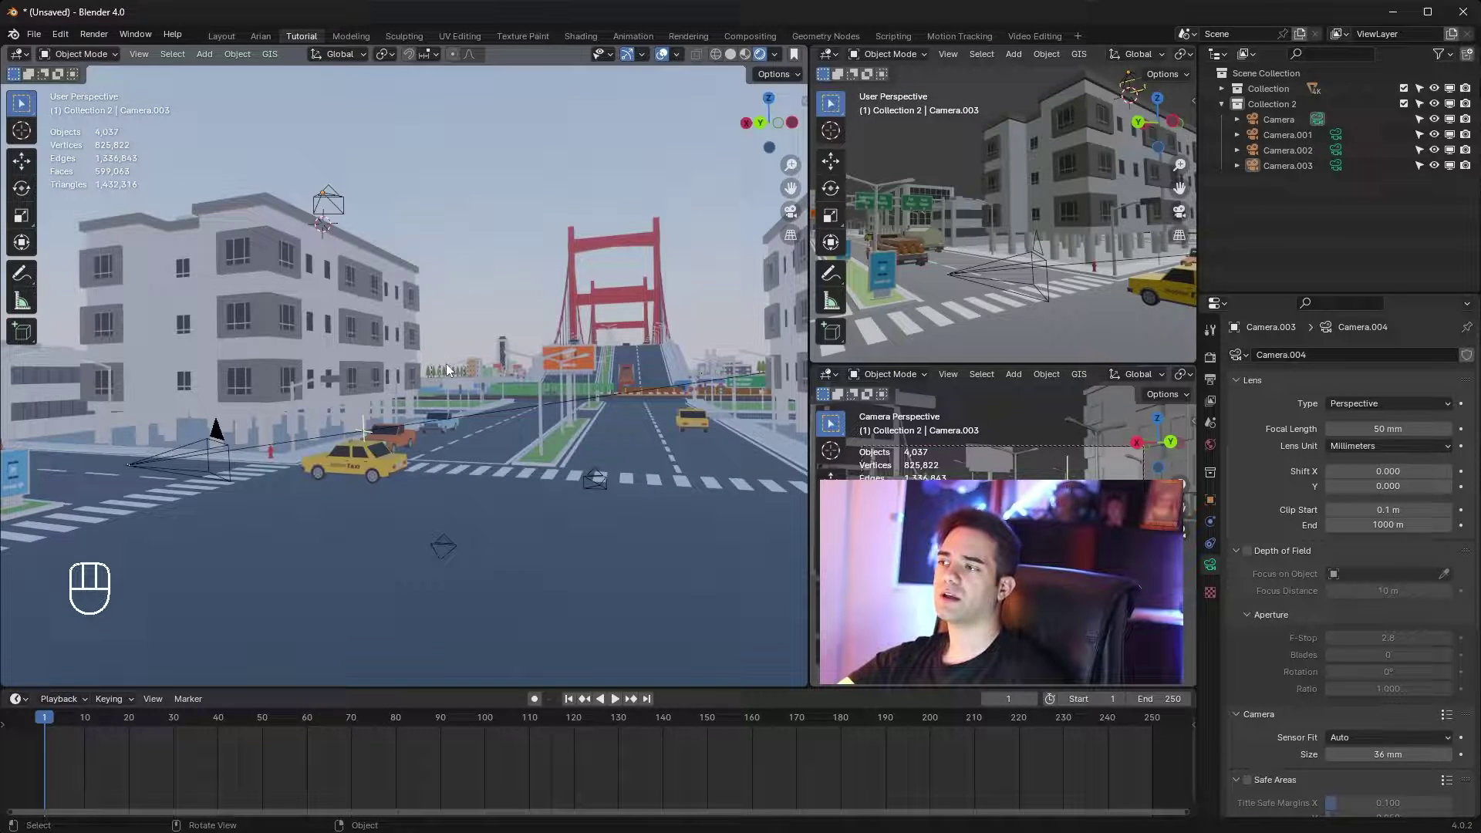
Select the yellow taxi and frame the view along the street it drives
middle_click(451, 349)
left_click_drag(476, 373, 382, 391)
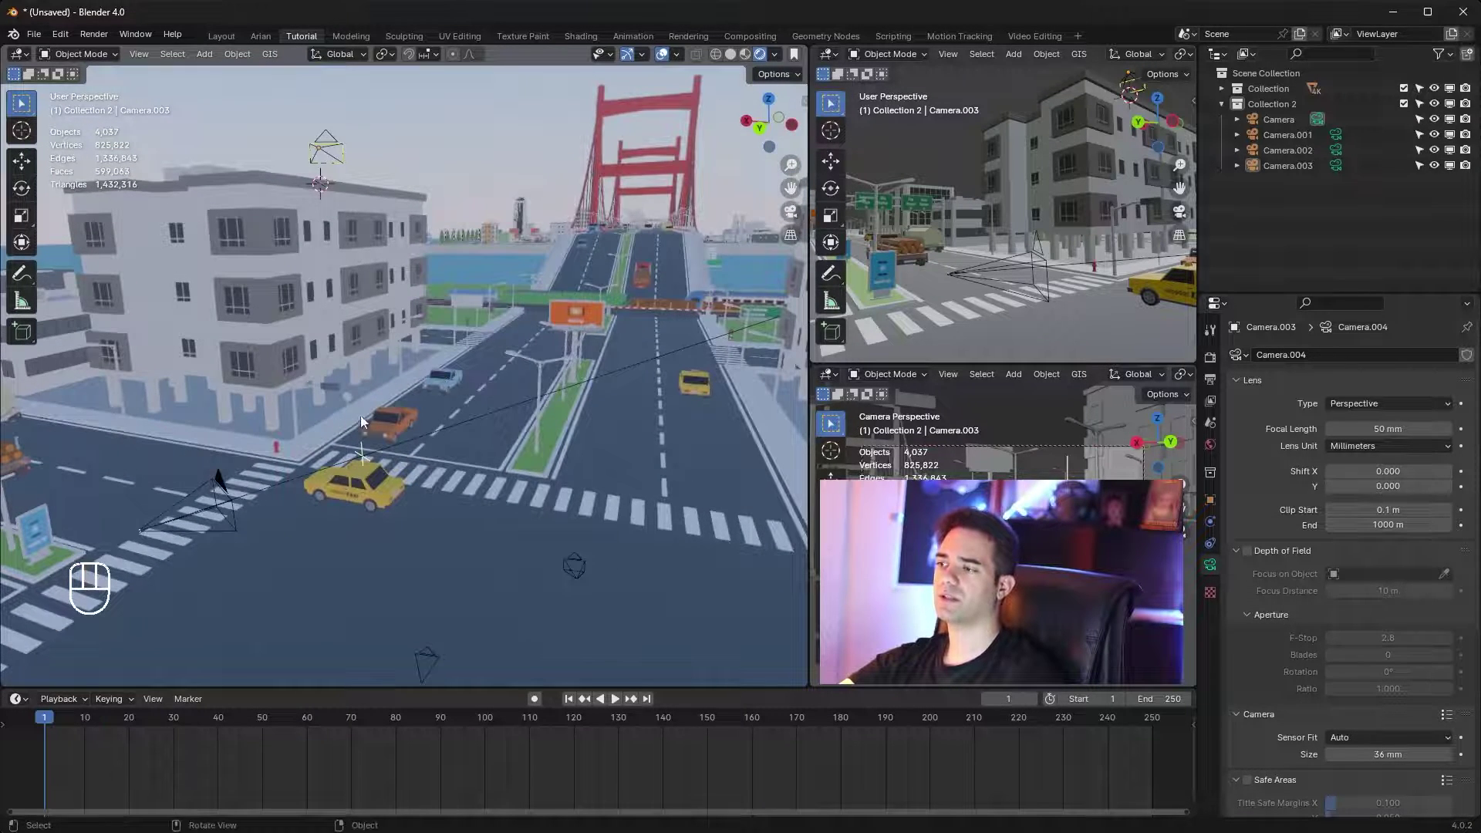
left_click(388, 407)
left_click(416, 471)
middle_click(416, 470)
left_click_drag(423, 495, 464, 394)
middle_click(495, 405)
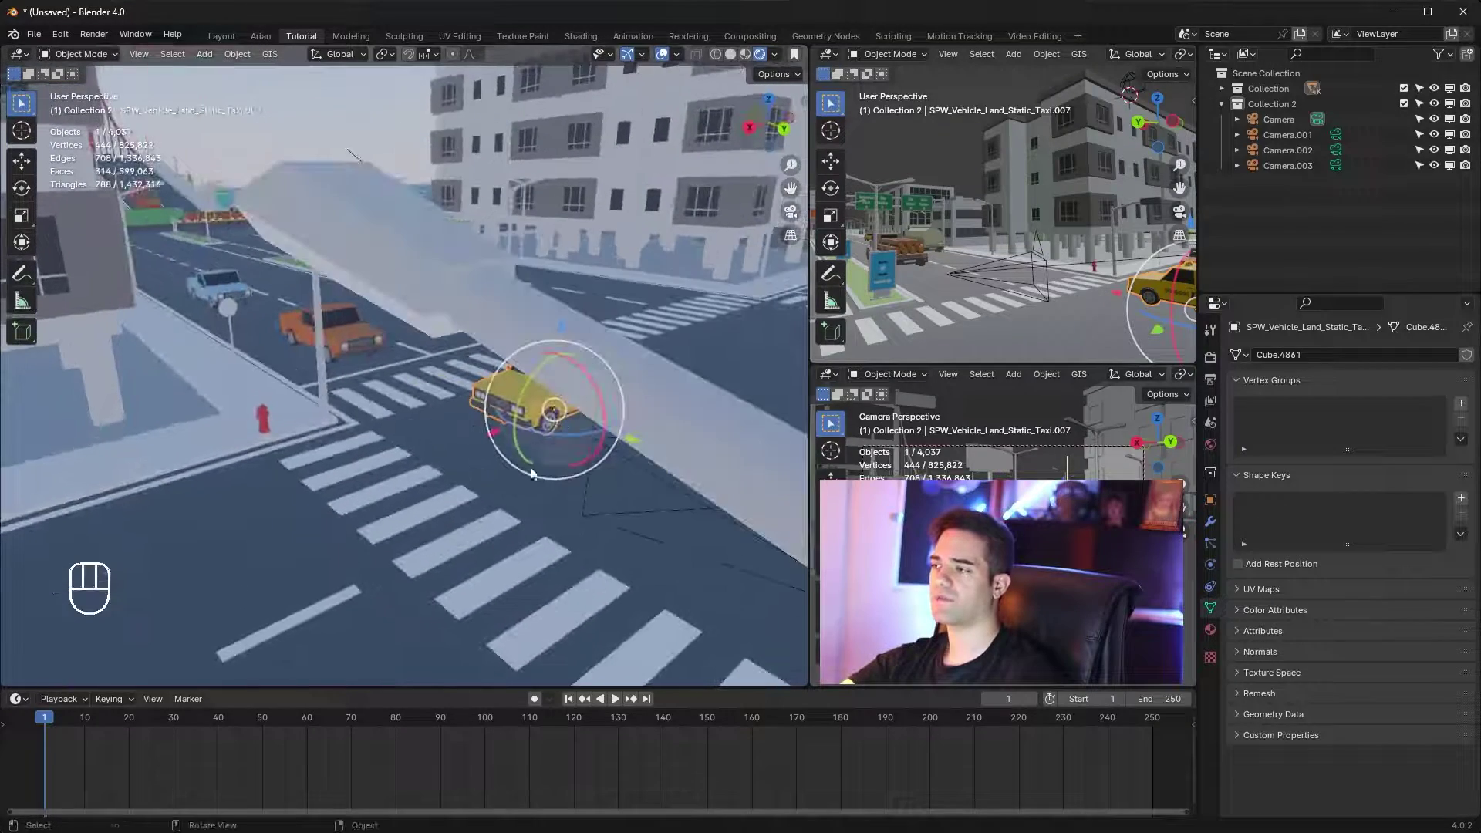
left_click_drag(538, 705, 555, 695)
middle_click(739, 527)
With Auto Keying on, keyframe the taxi at frame 1 and moved down the road at frame 101
left_click(534, 409)
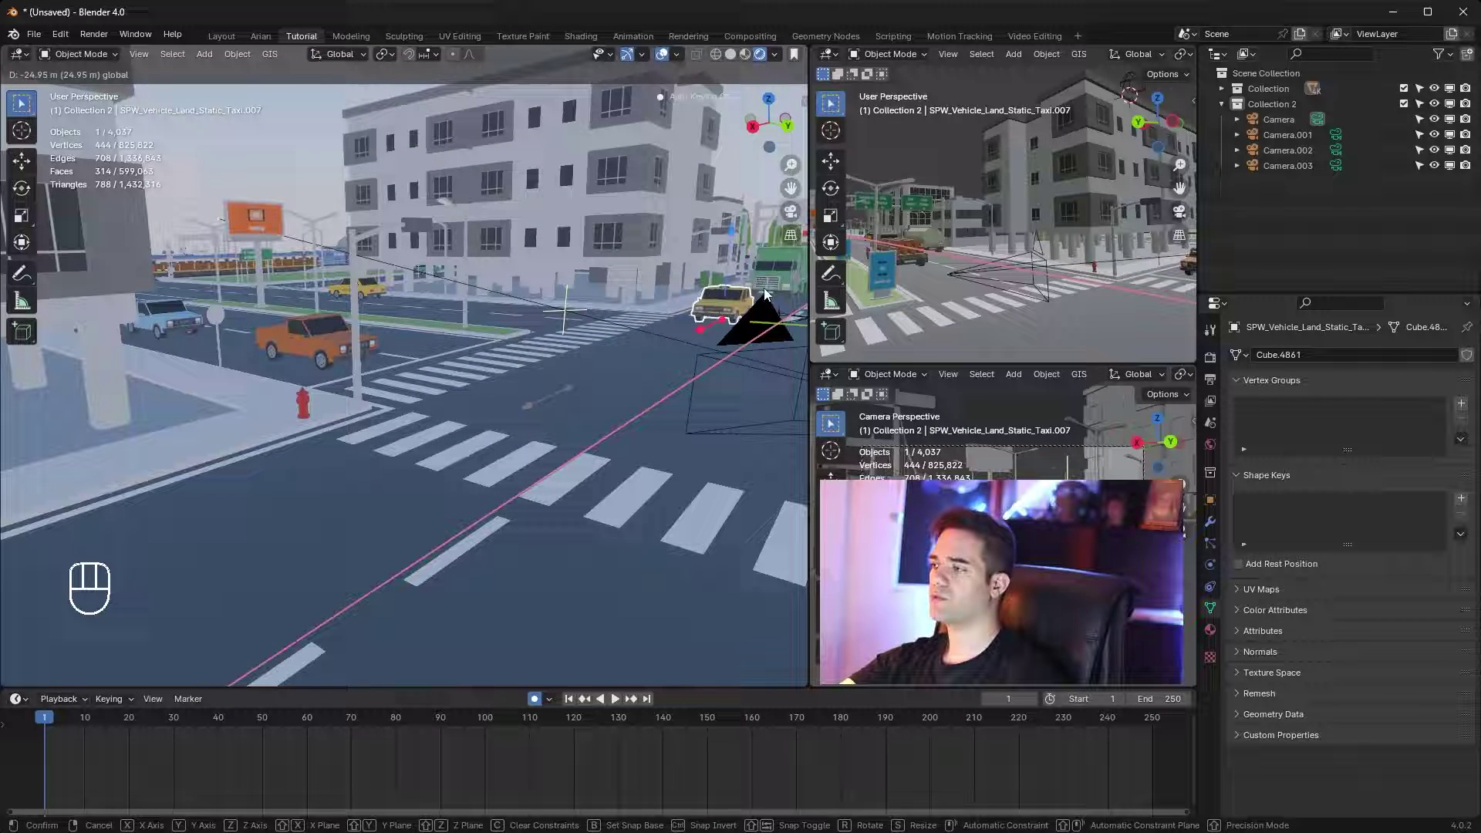
middle_click(763, 438)
middle_click(641, 456)
left_click_drag(265, 722, 658, 290)
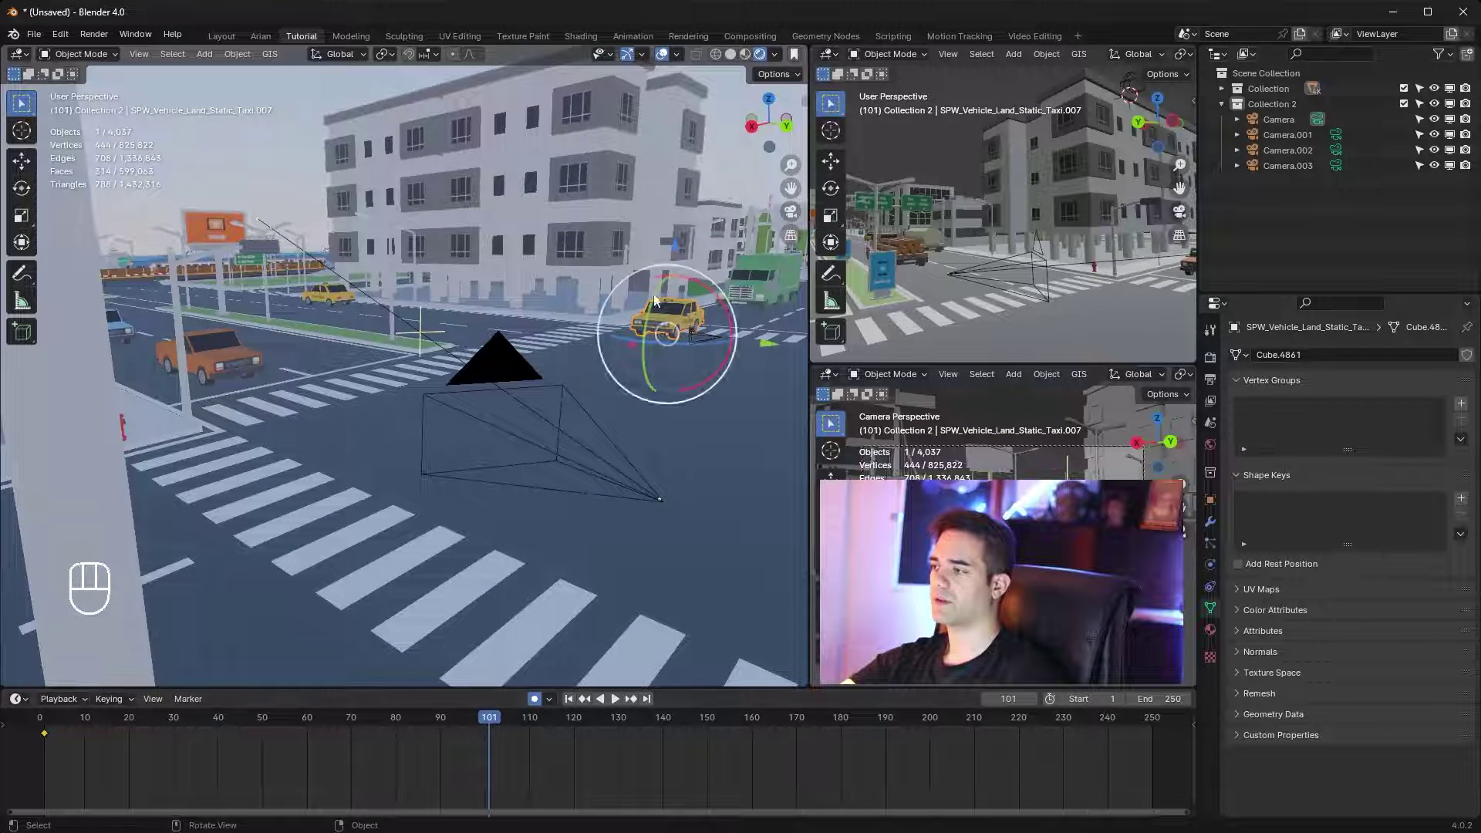
left_click(636, 352)
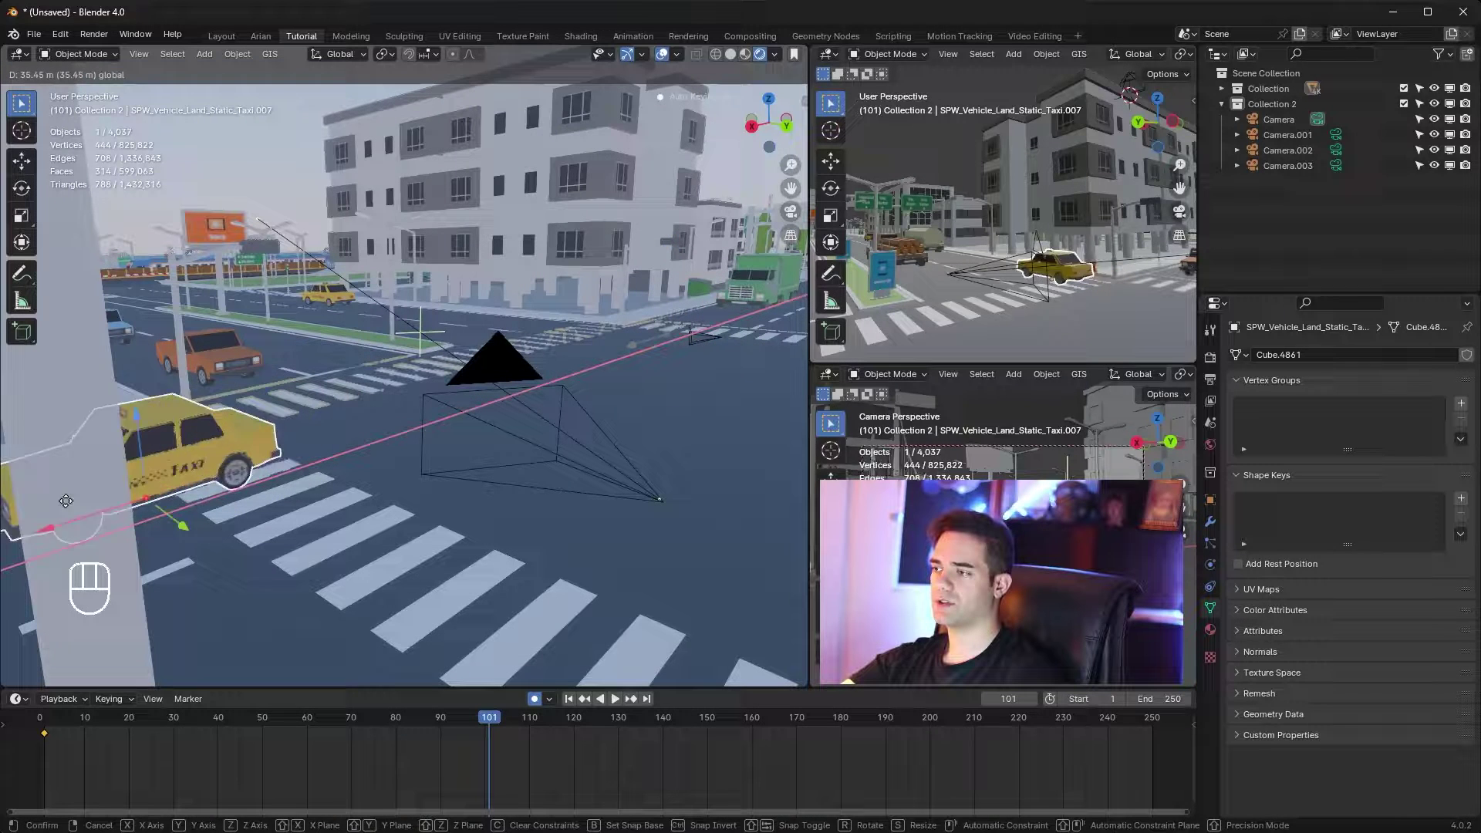
left_click_drag(381, 724, 483, 719)
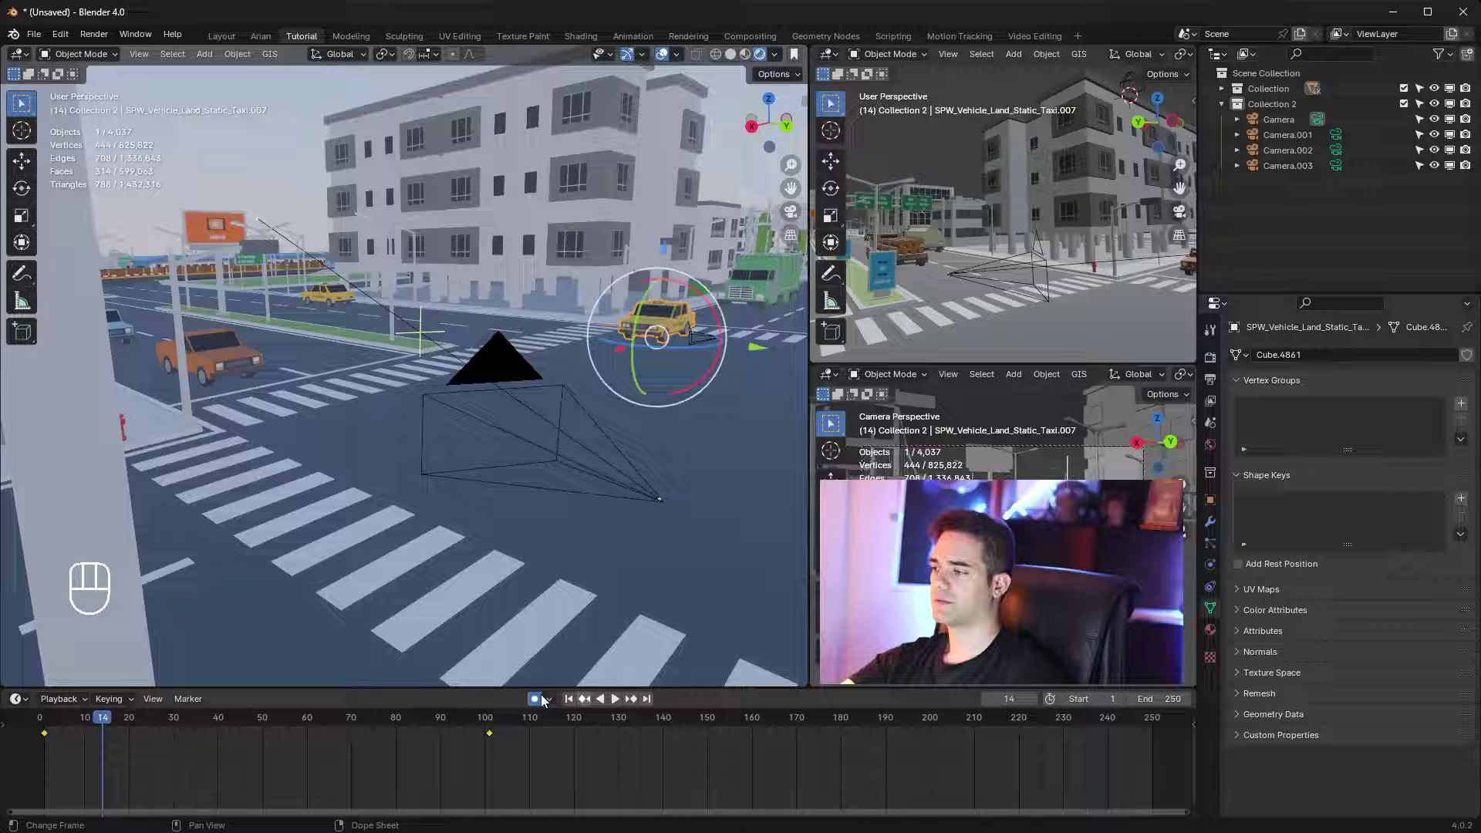
left_click(547, 688)
Move the main Camera toward the taxi, check its view with Numpad 0, and undo the rotation
left_click(568, 392)
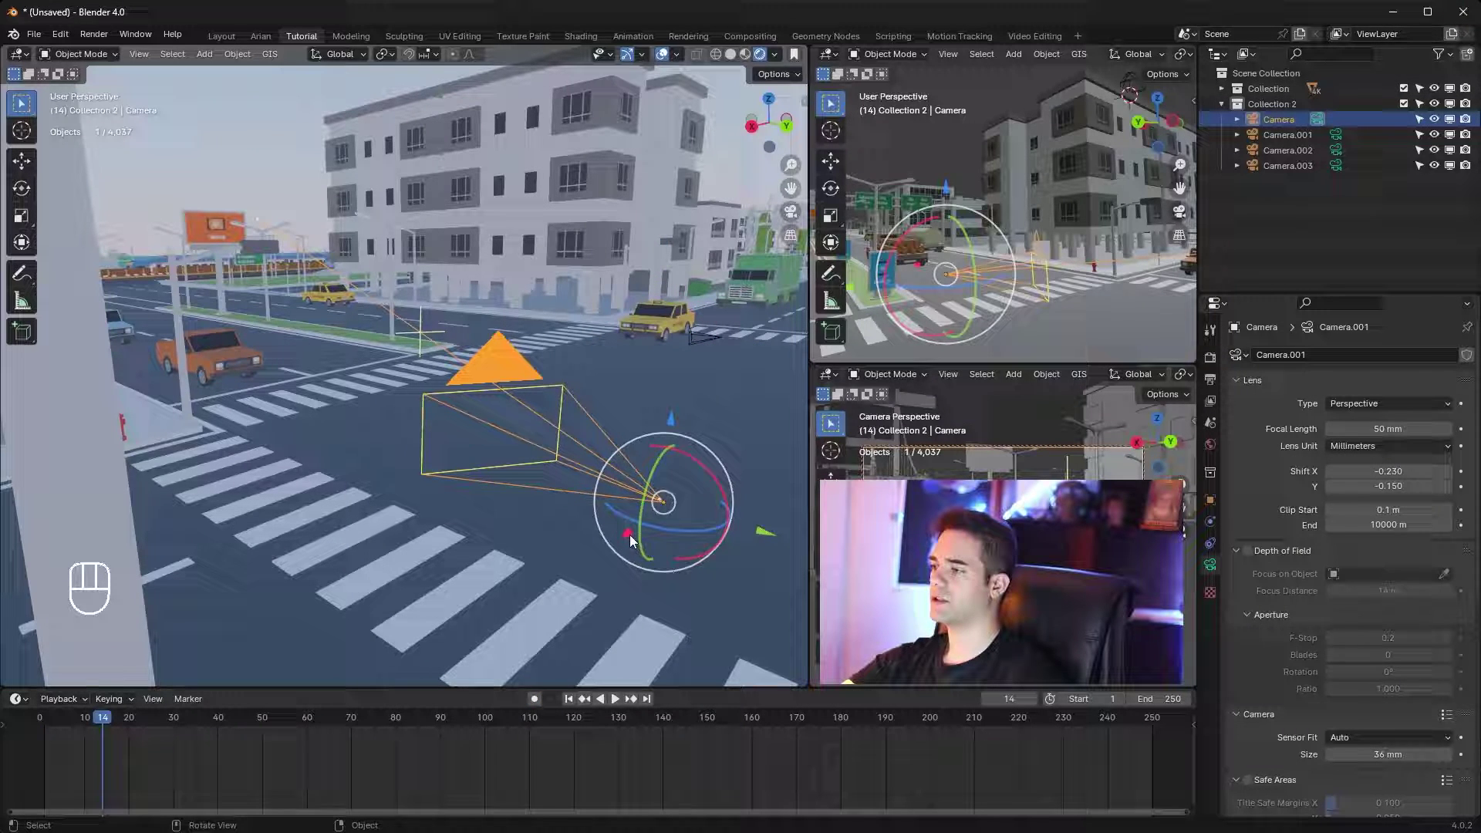
left_click(634, 539)
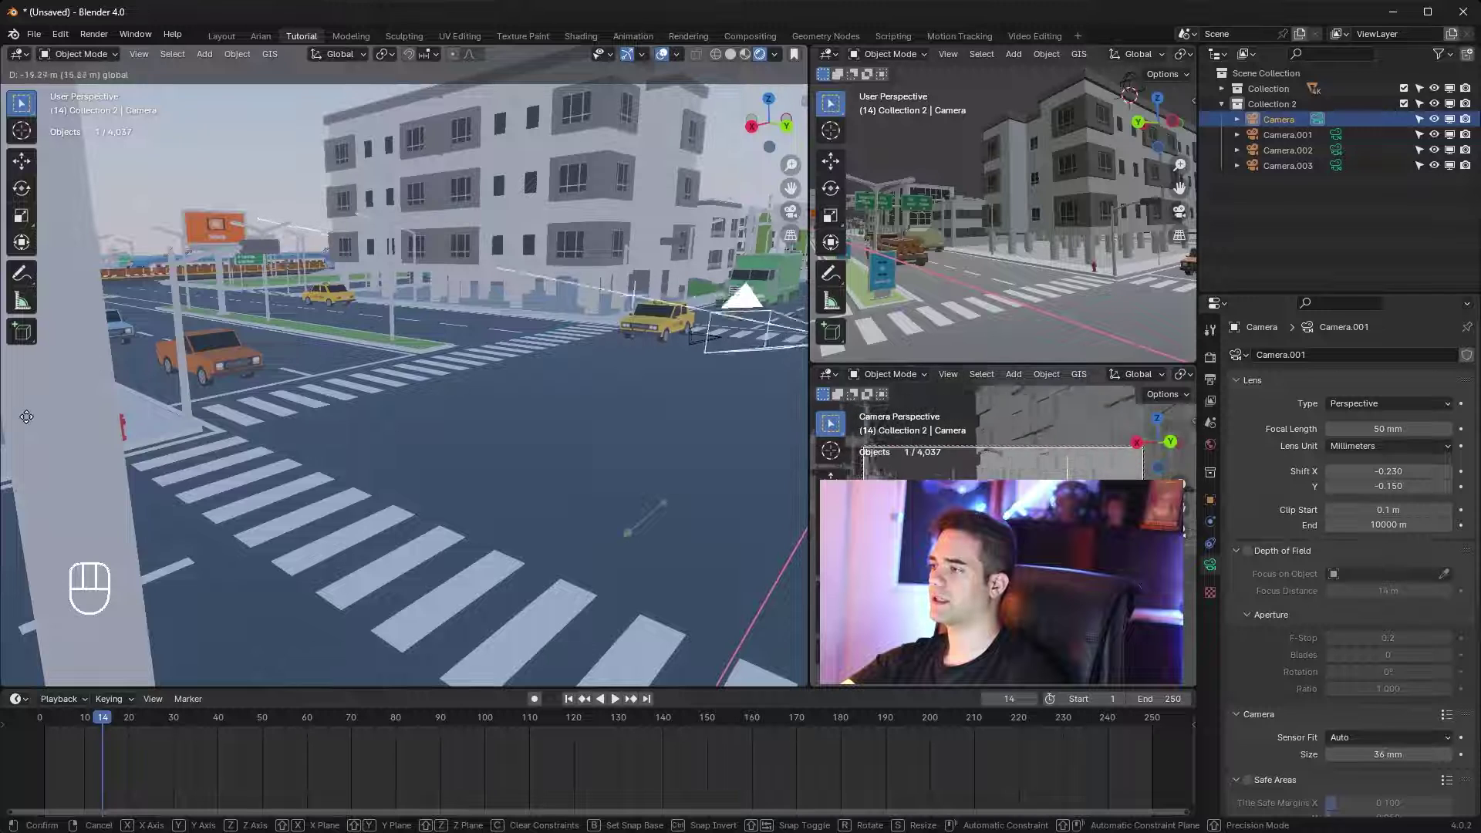
middle_click(455, 408)
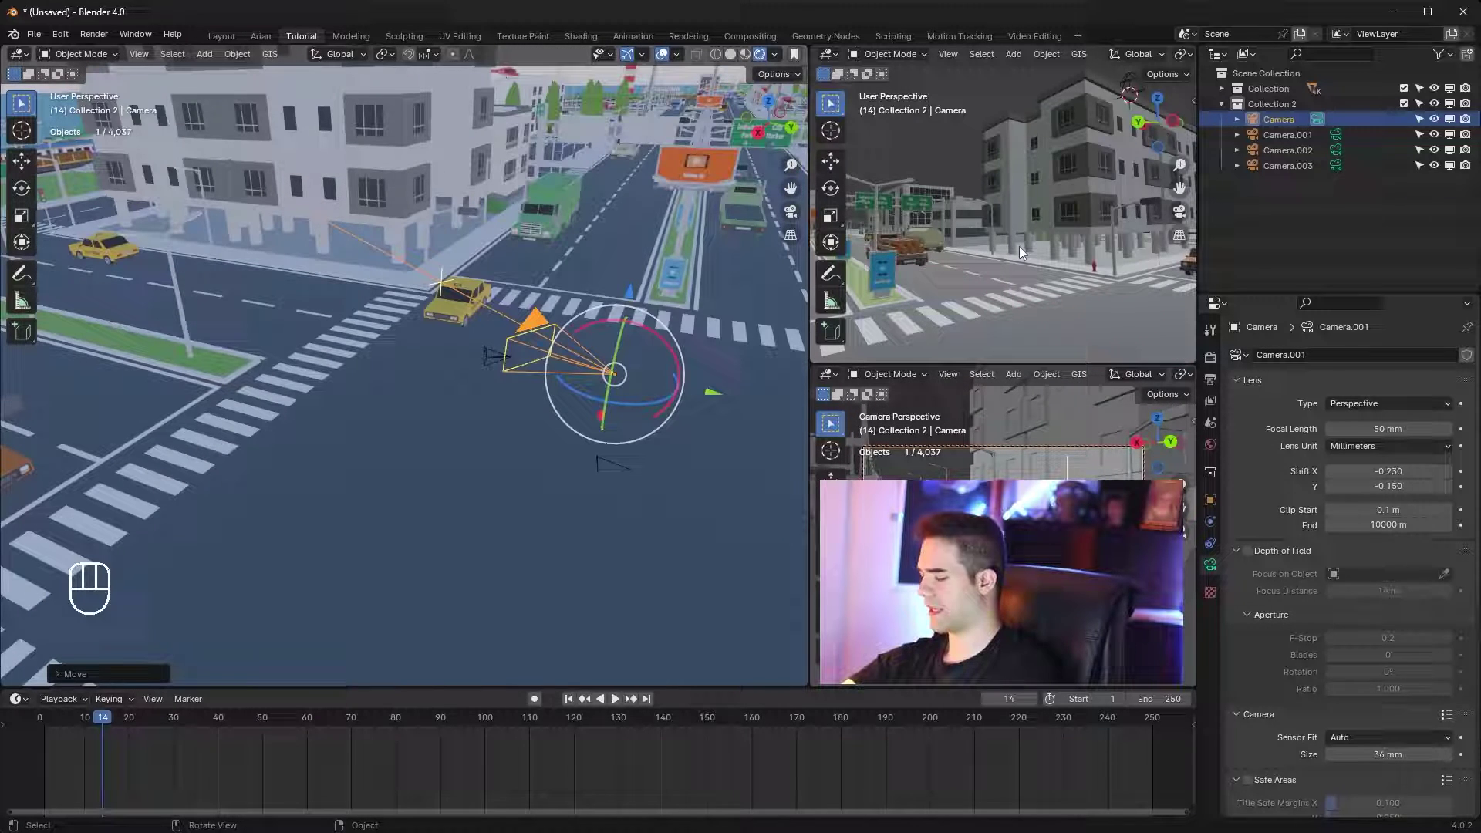
key("KP_0")
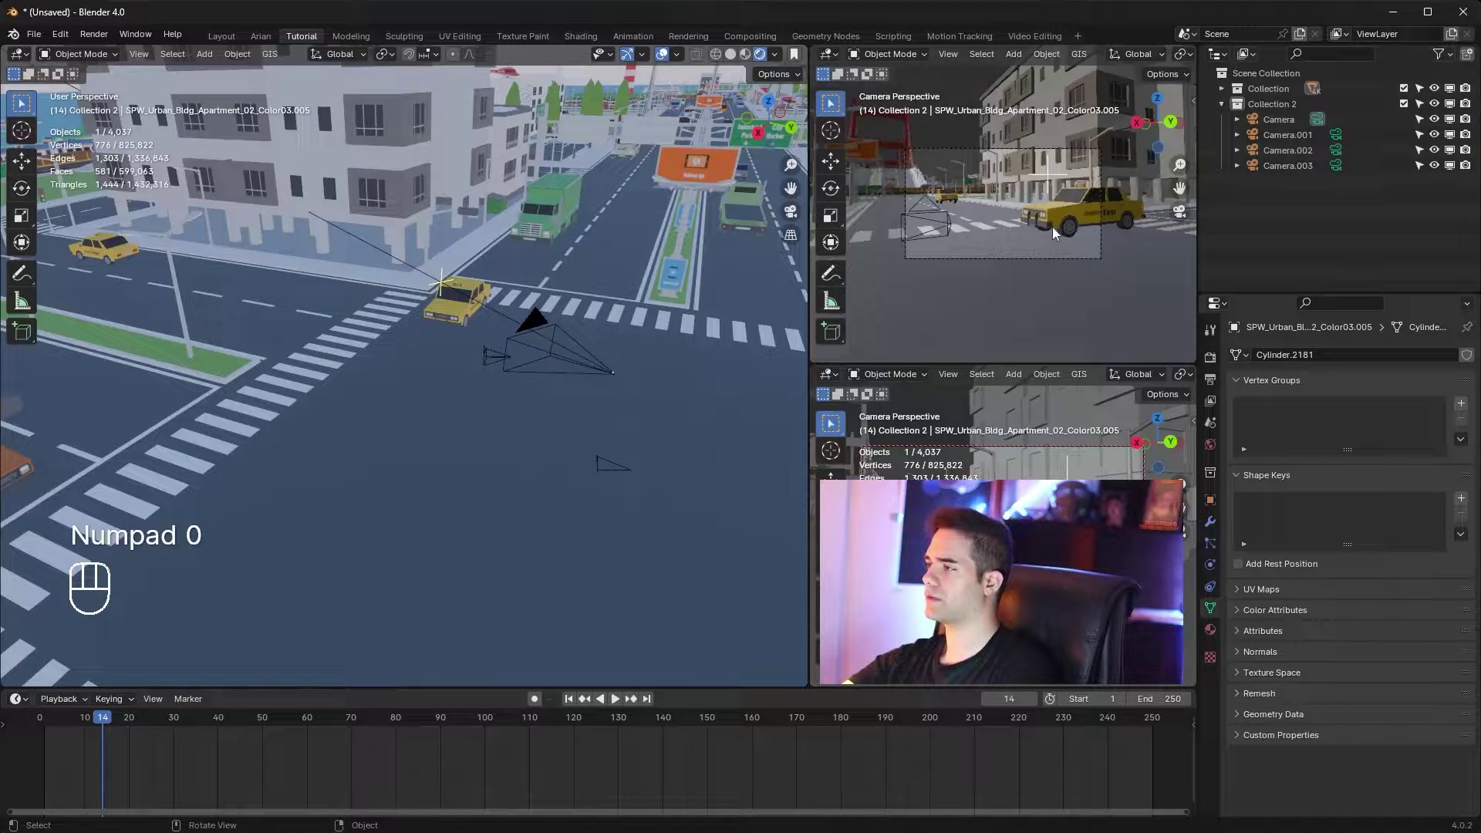
middle_click(1085, 271)
left_click(591, 368)
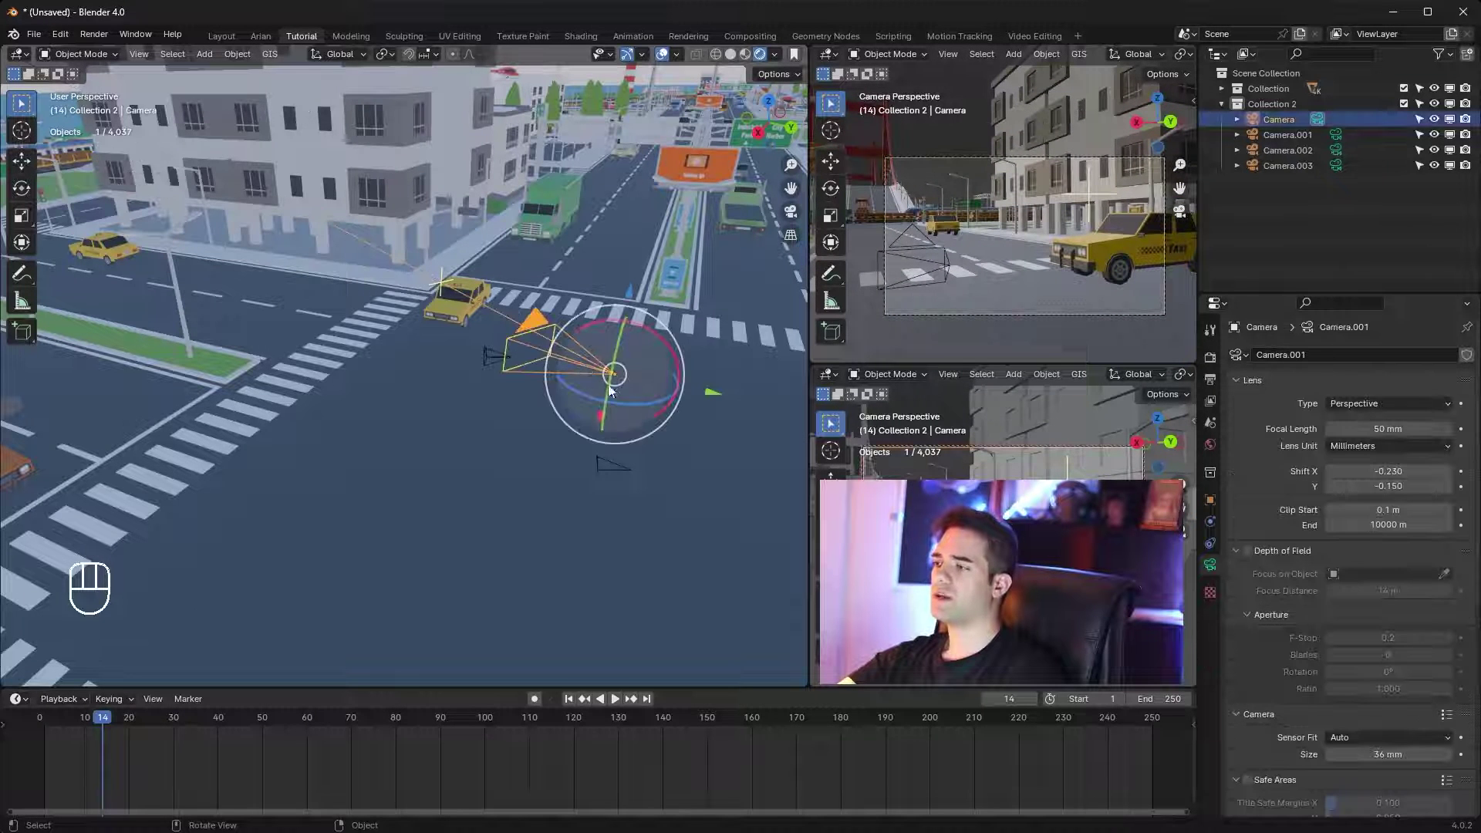
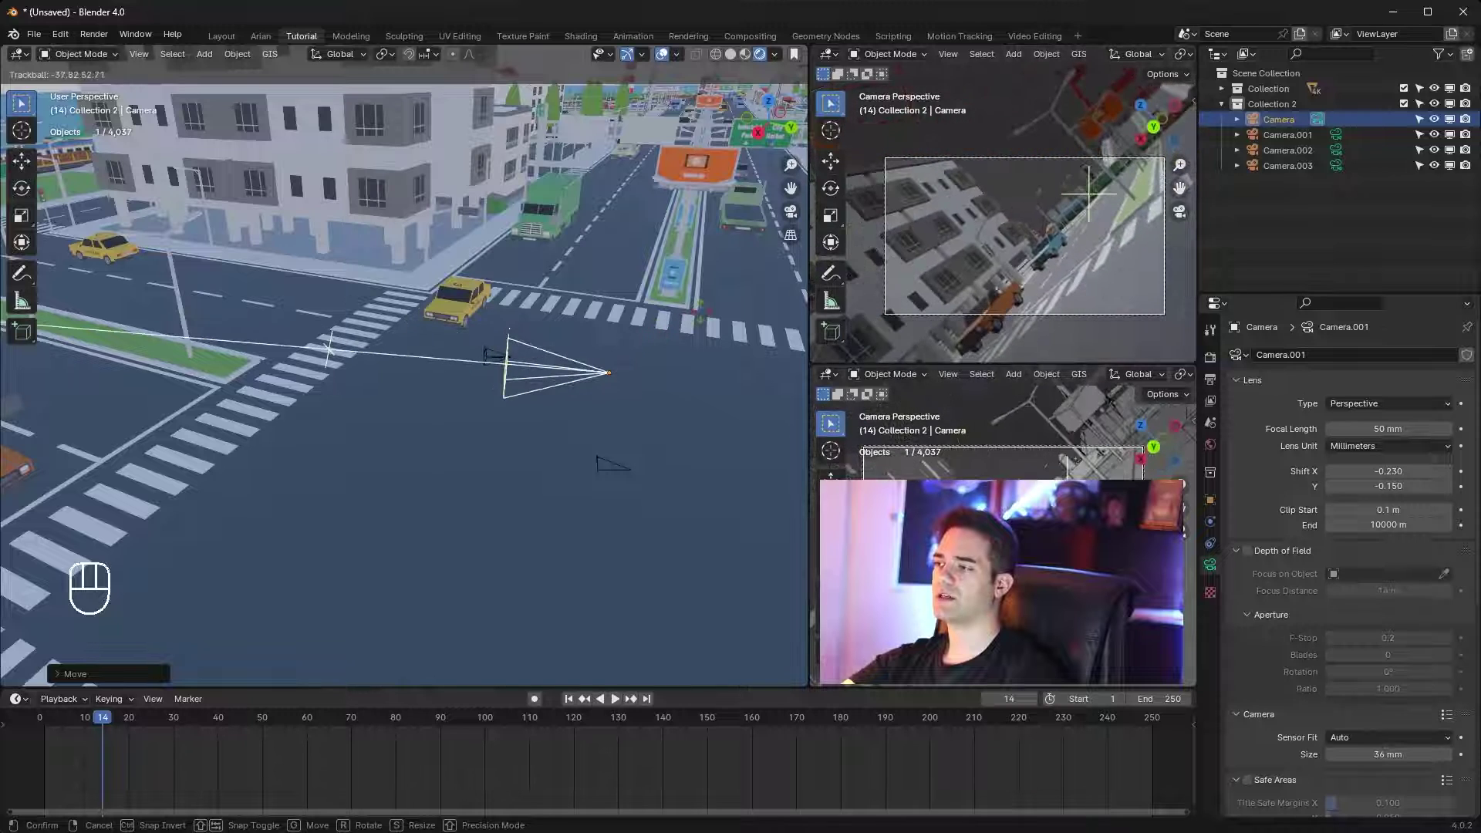
key("ctrl+z")
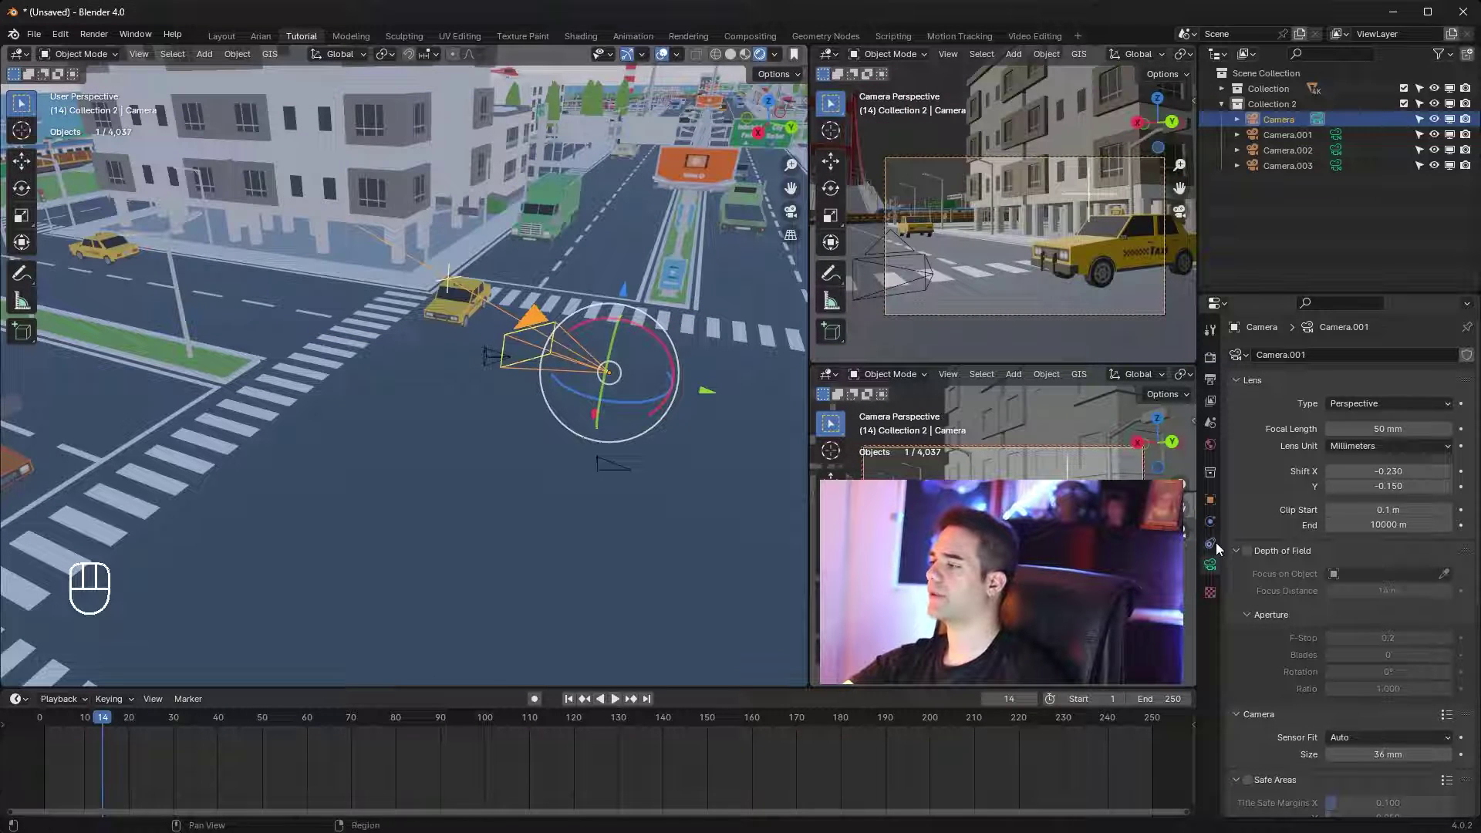
Add a Track To constraint aiming the Camera at the taxi and return to the animation start
left_click_drag(1340, 360, 1326, 471)
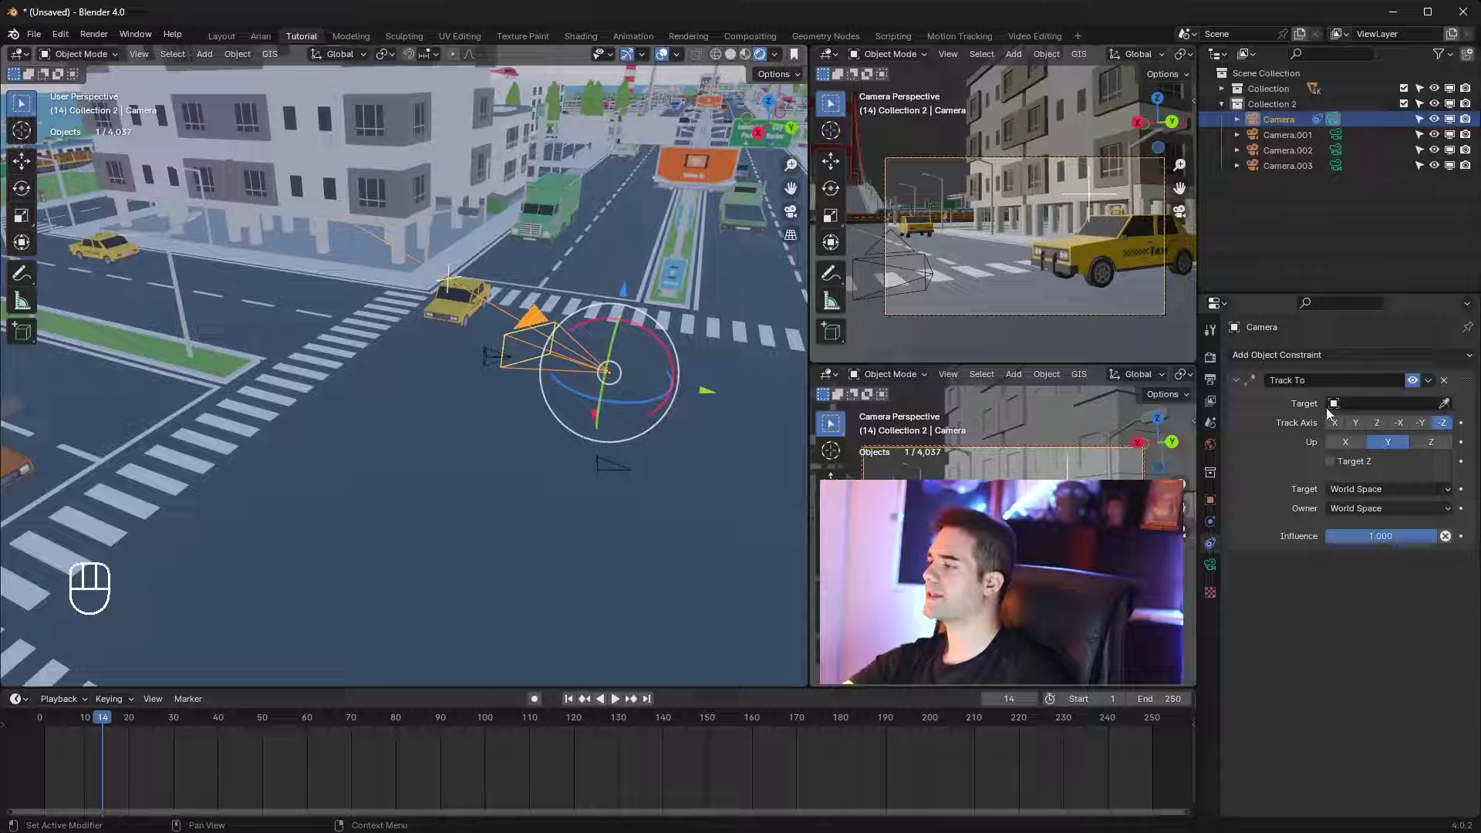
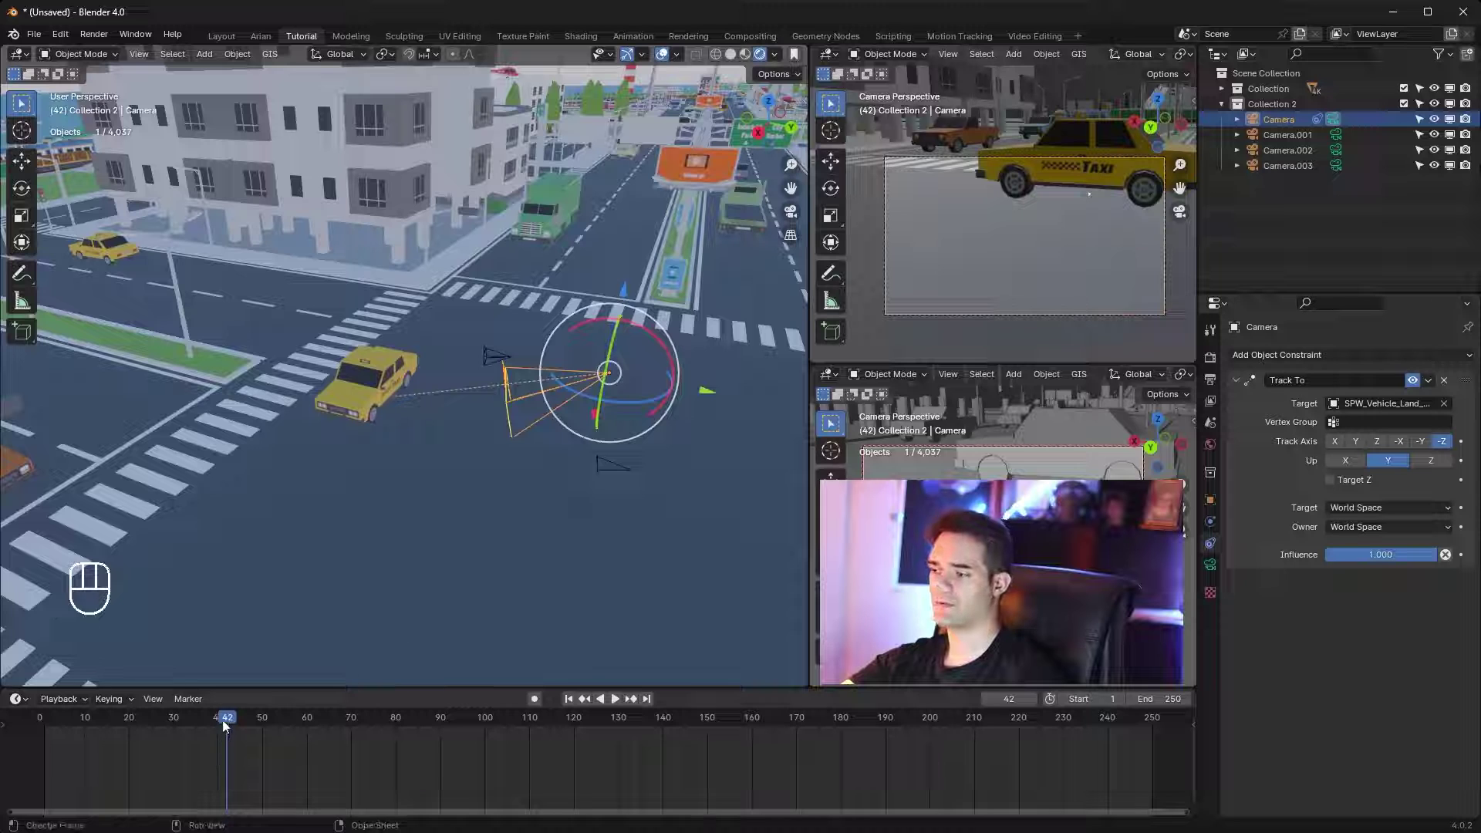
left_click_drag(105, 726, 961, 199)
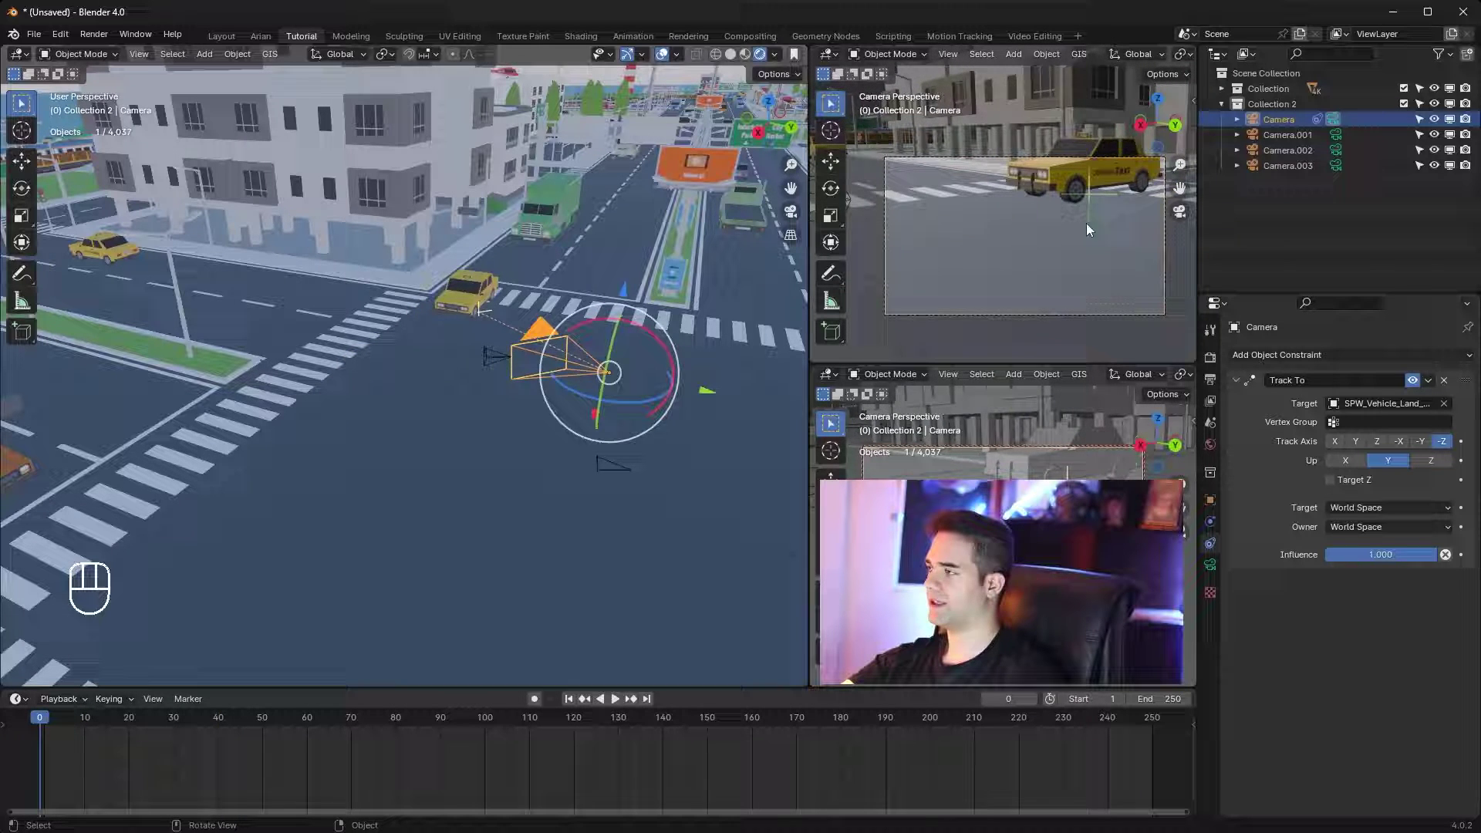
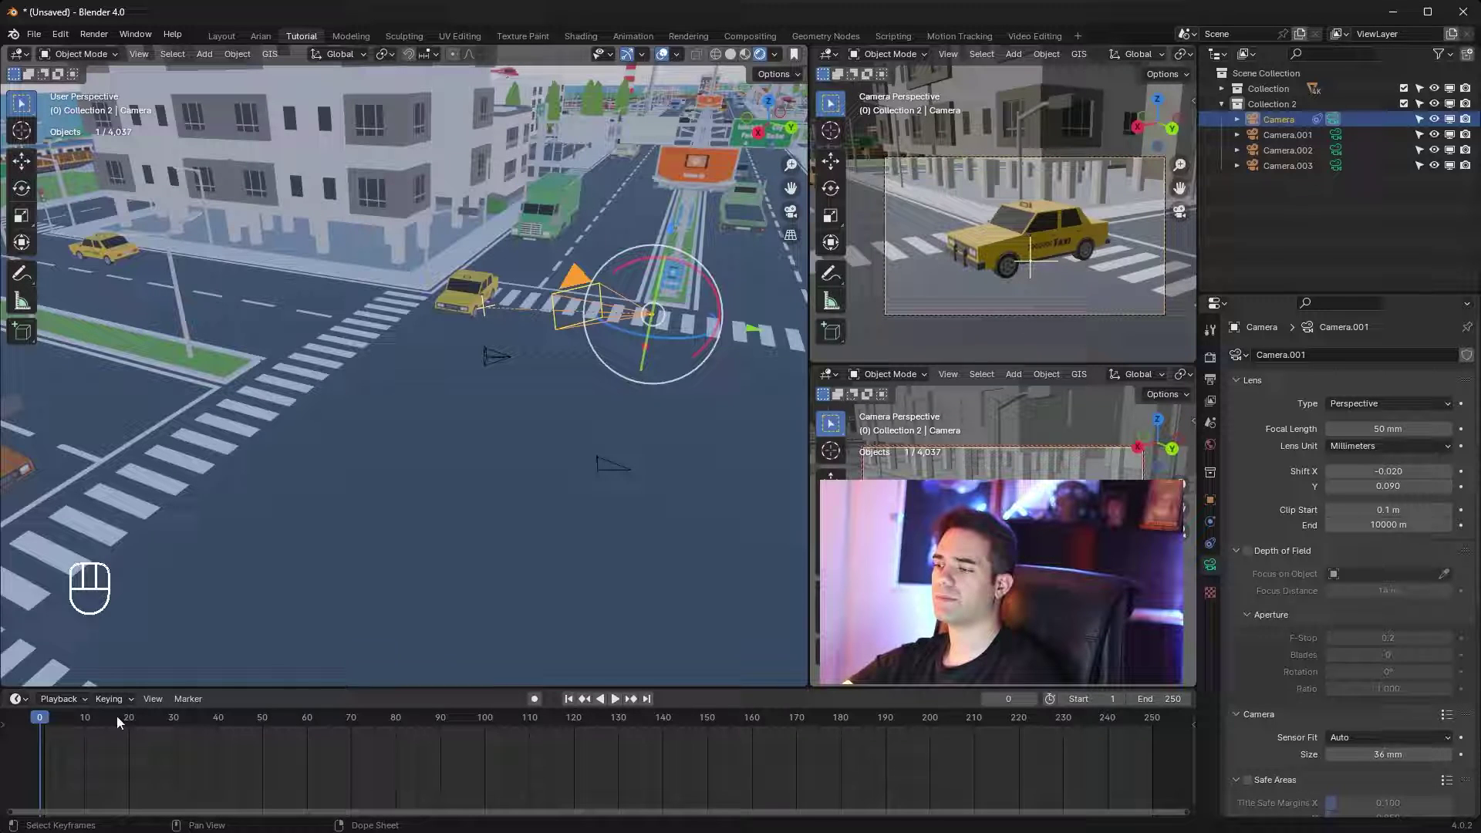
Scrub the timeline to around frame 85 to check the camera tracks the taxi, then orbit toward the other cameras
left_click_drag(90, 717, 91, 721)
left_click_drag(94, 722, 393, 721)
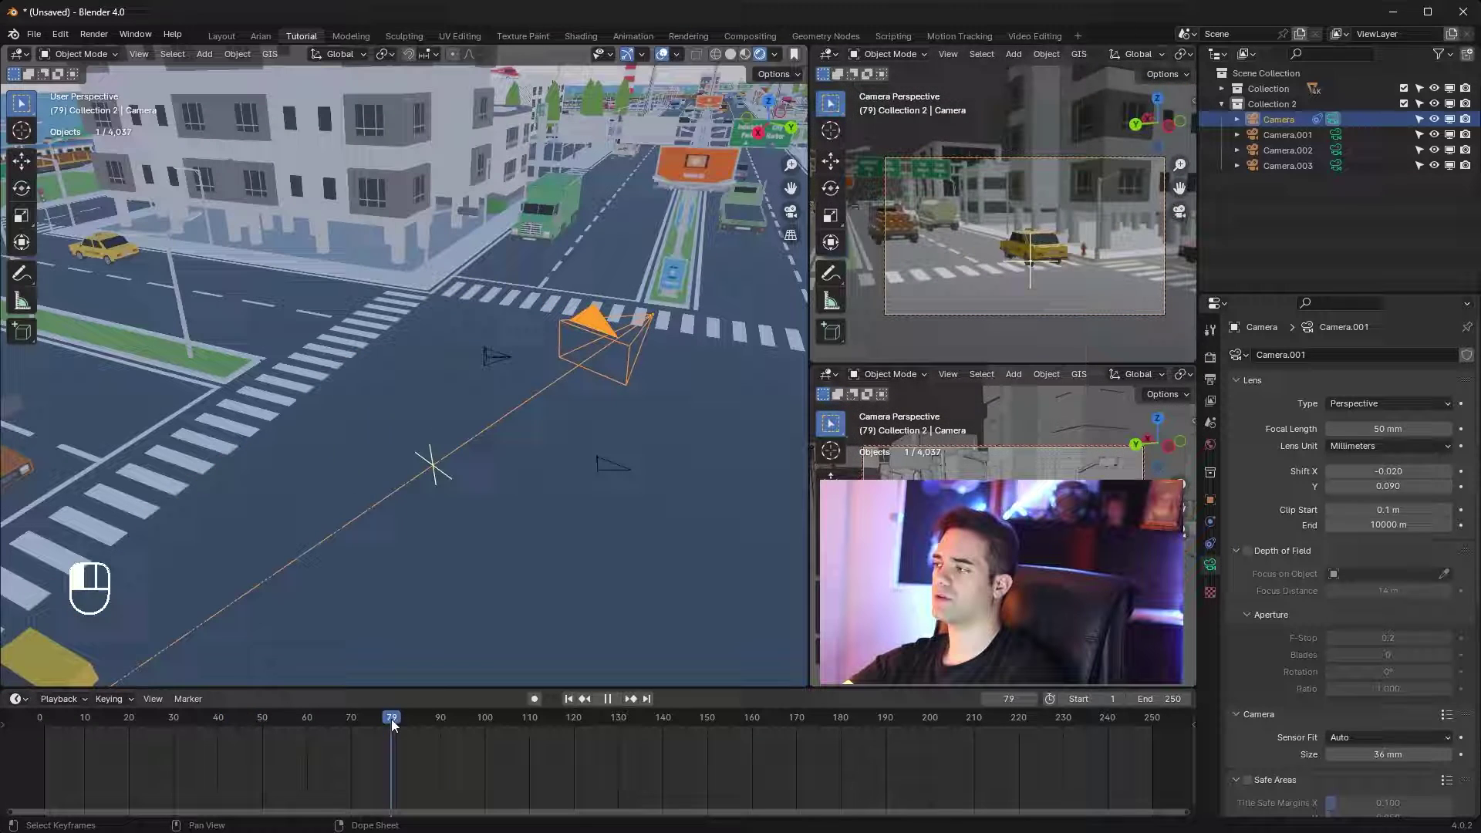
left_click_drag(269, 744, 351, 741)
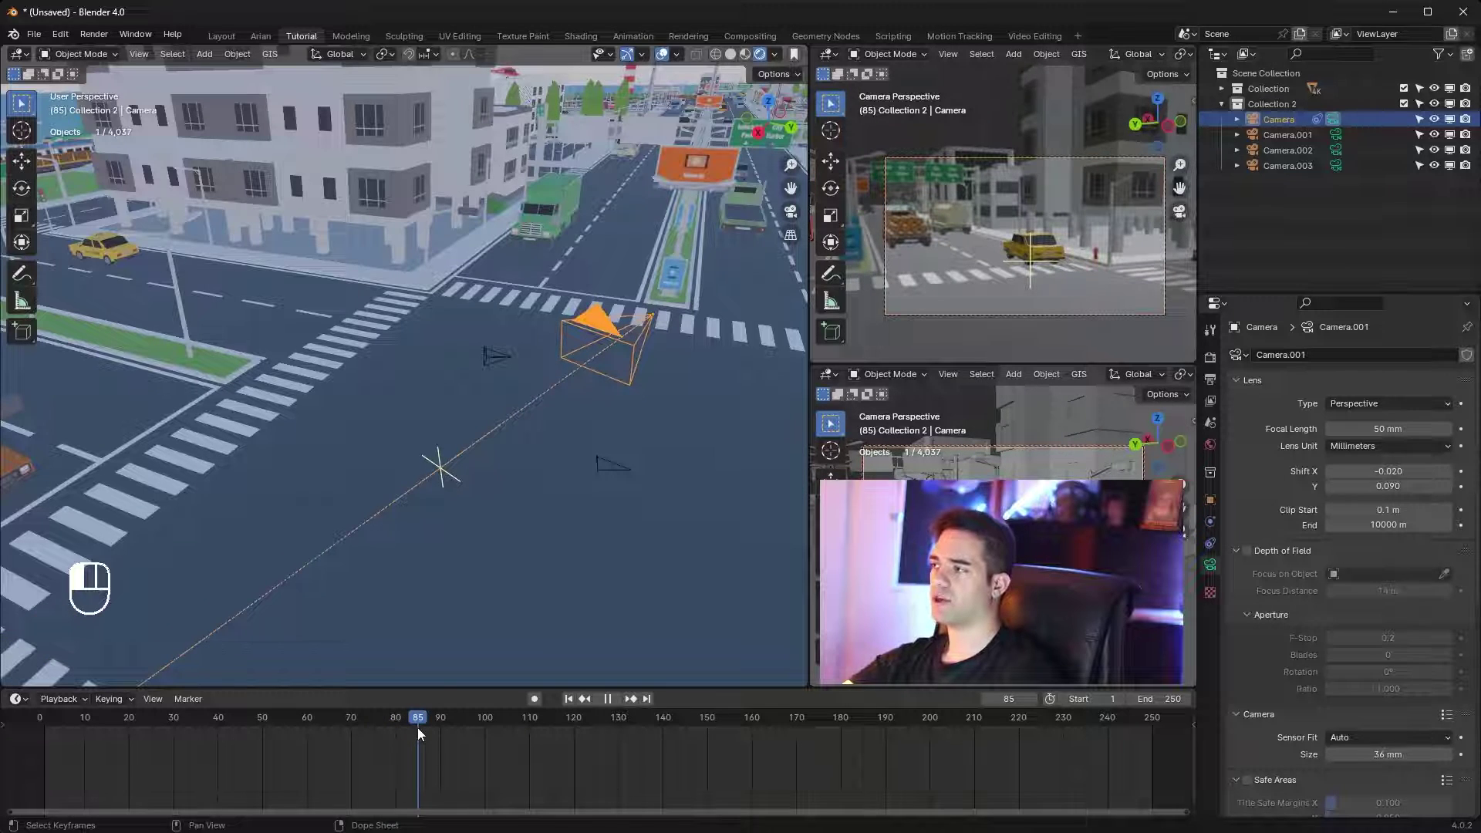
left_click_drag(661, 384, 668, 363)
left_click_drag(650, 368, 625, 369)
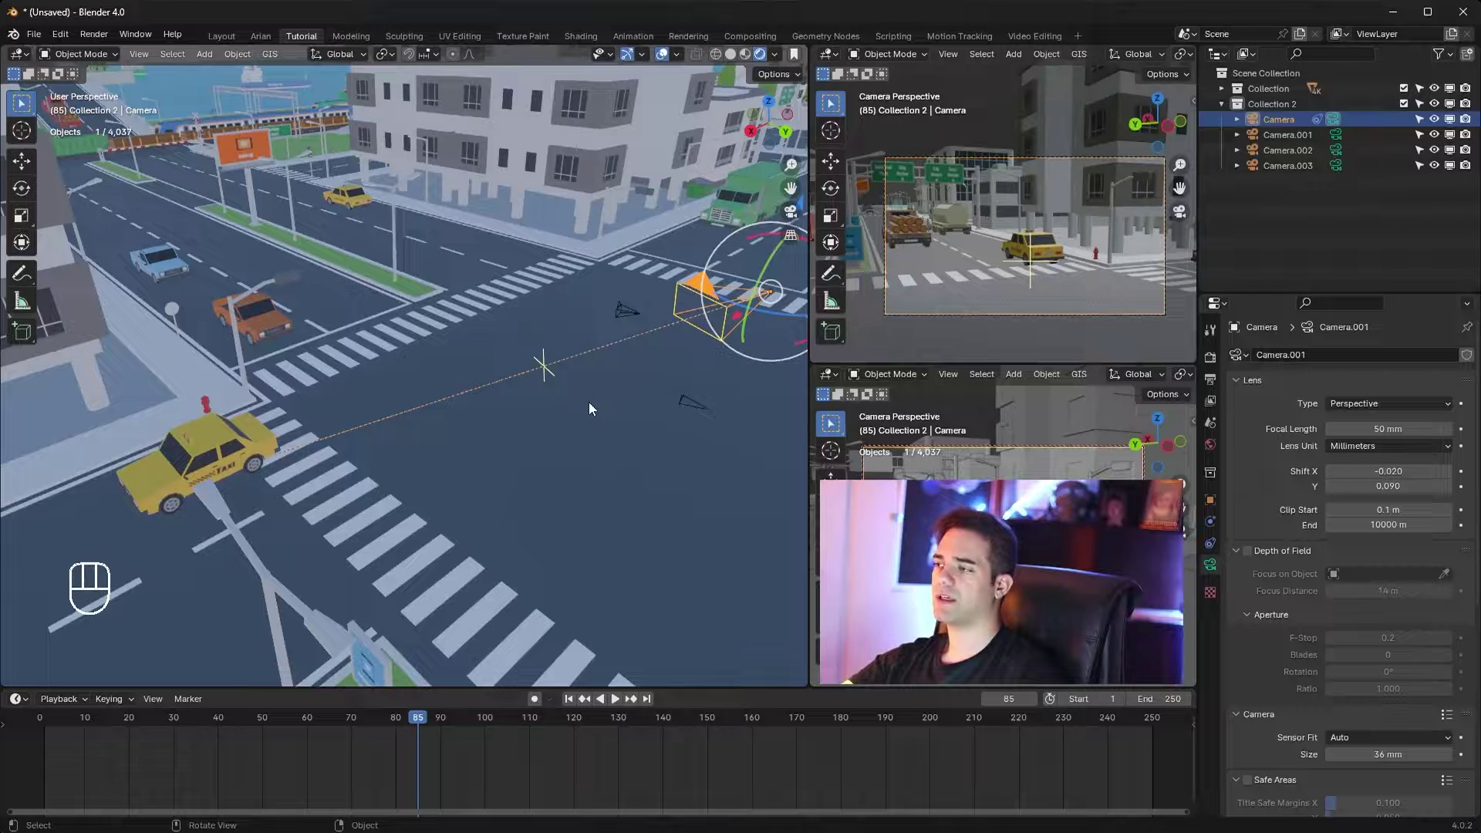
middle_click(641, 463)
middle_click(632, 449)
Select Camera.001, move it down beside the log truck and rotate it to face the street
left_click(702, 343)
left_click(1307, 142)
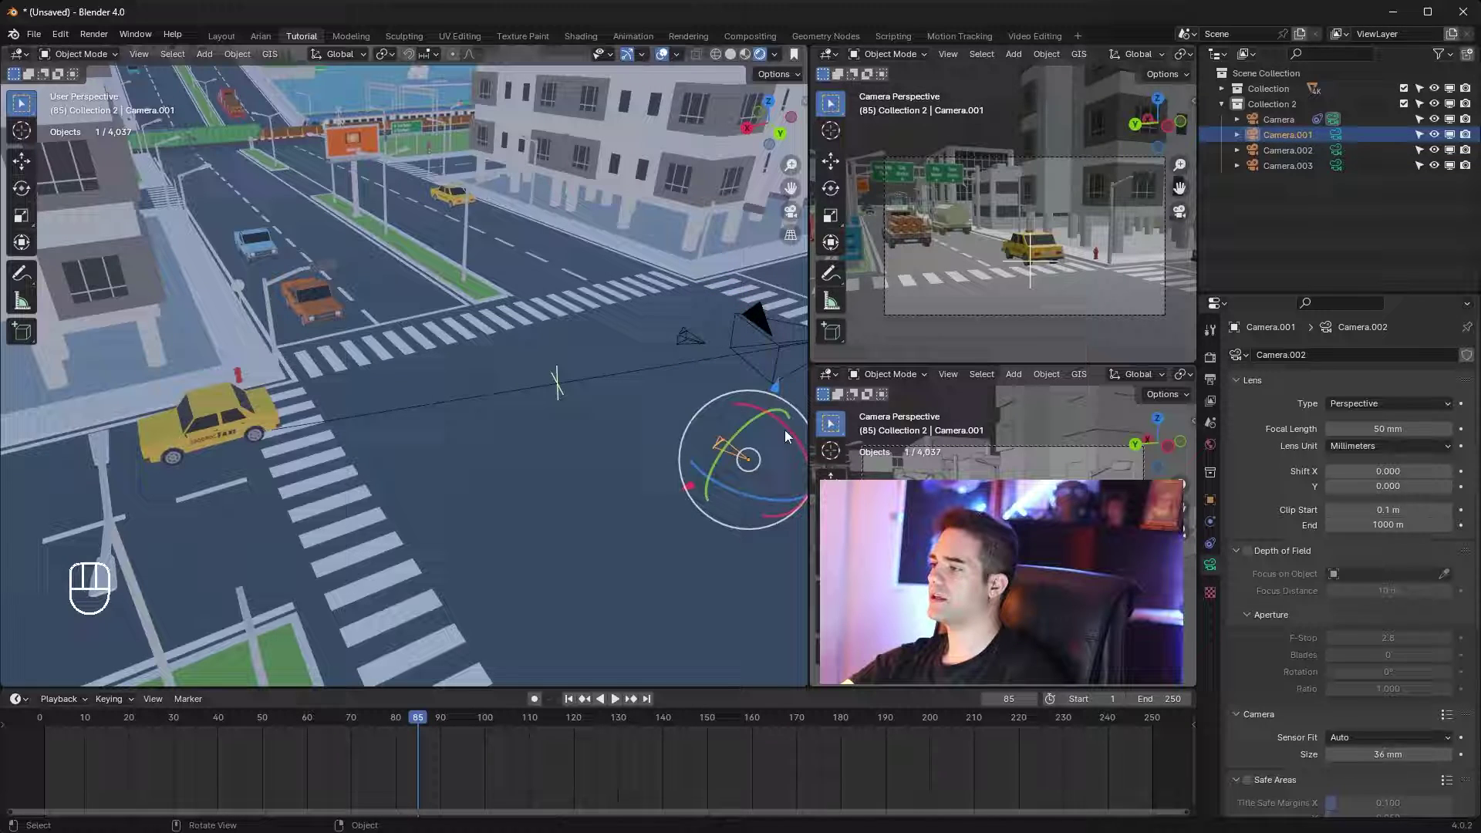
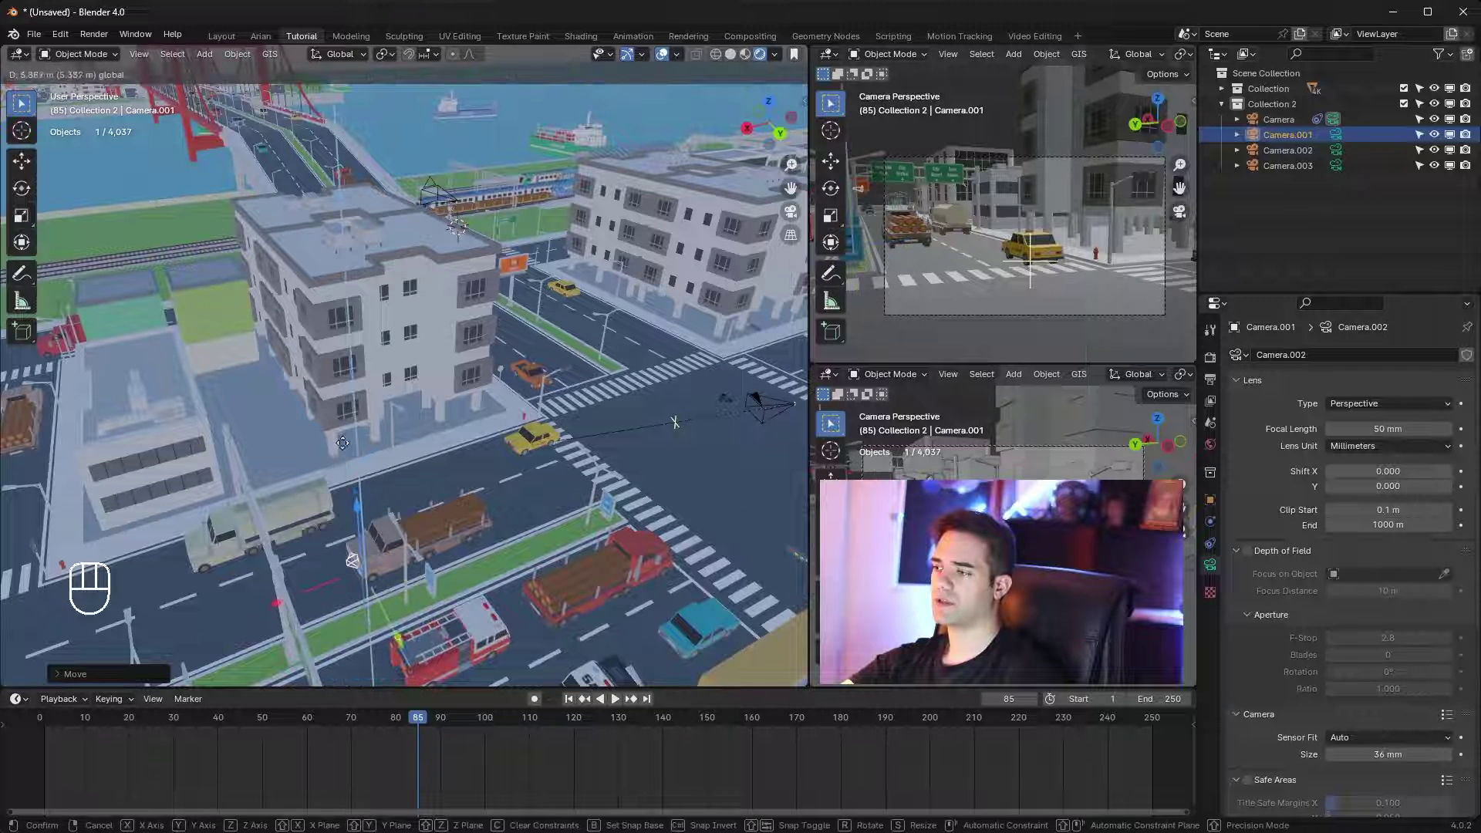
key("s")
left_click(480, 509)
left_click_drag(497, 484, 540, 440)
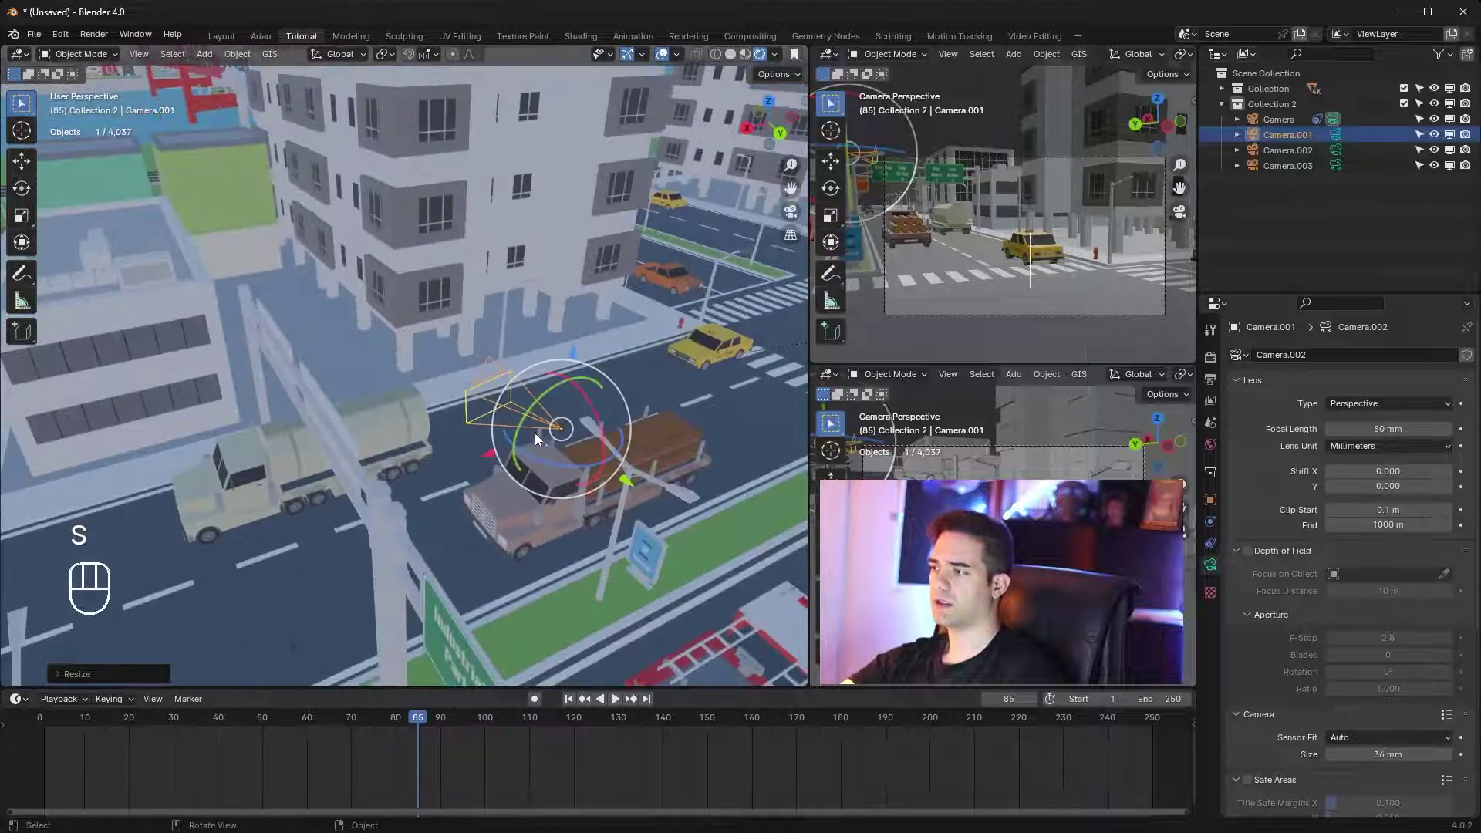
middle_click(561, 442)
left_click(628, 441)
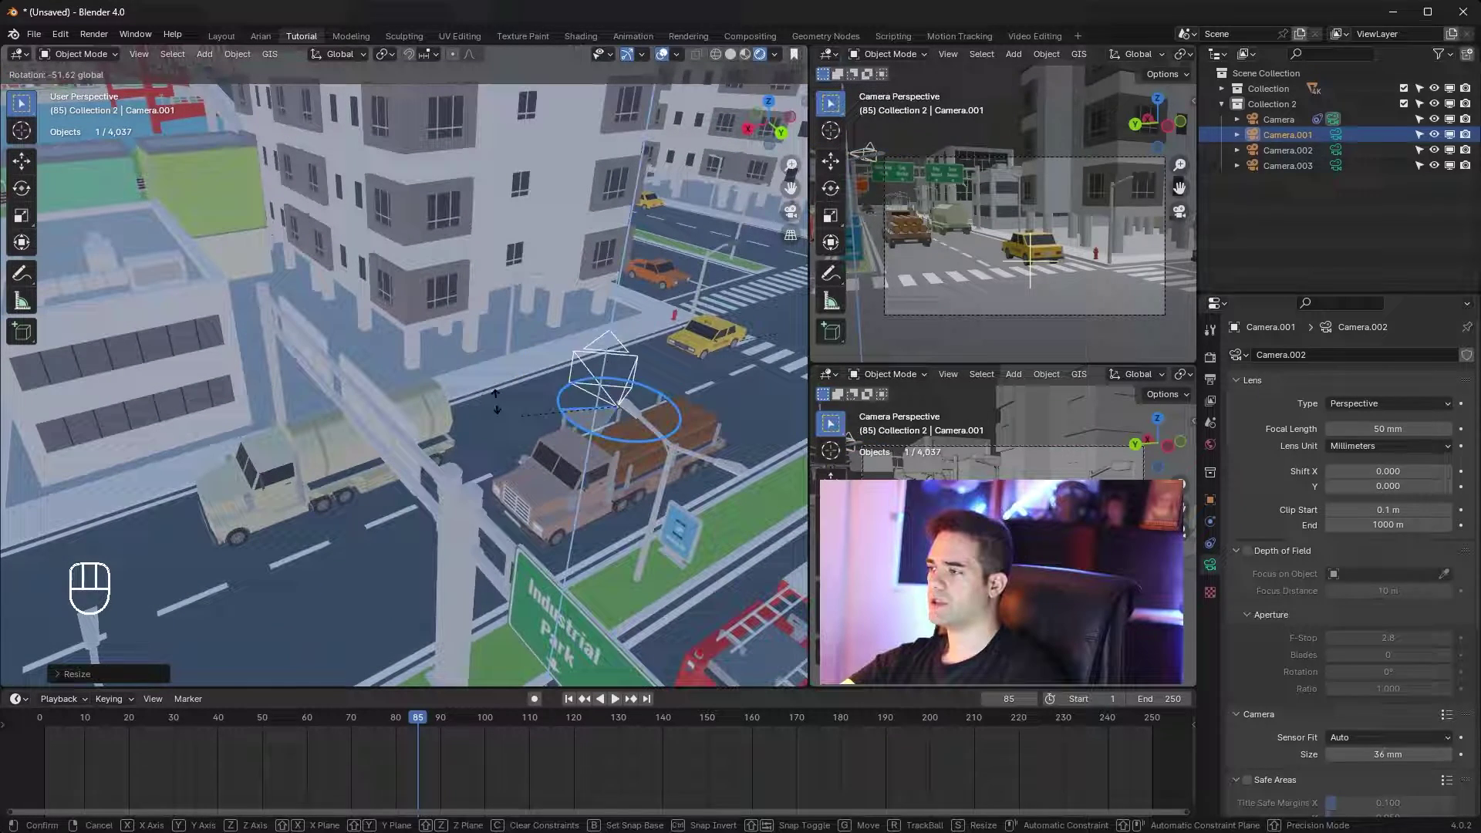
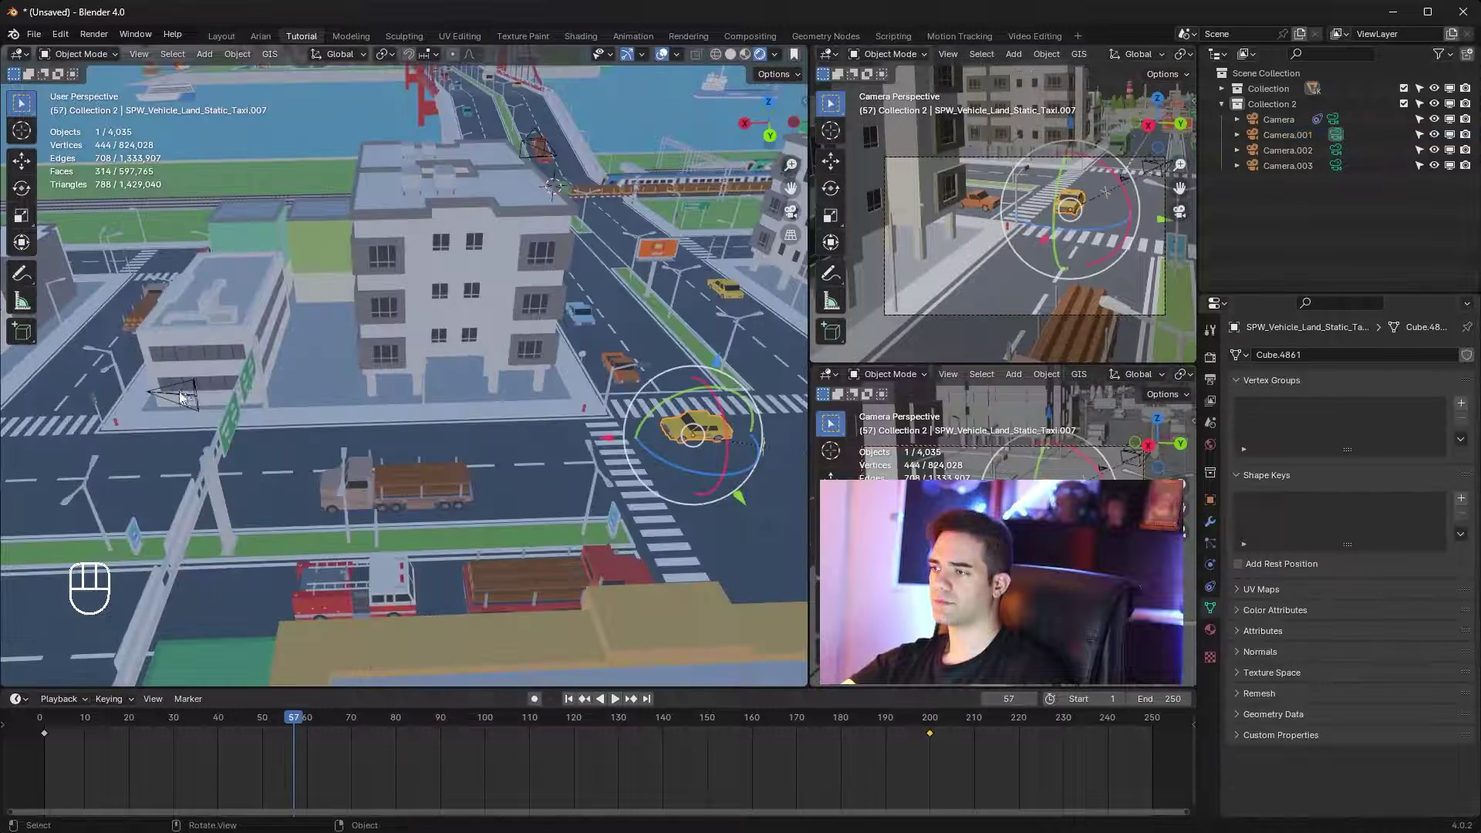
left_click(192, 396)
middle_click(497, 427)
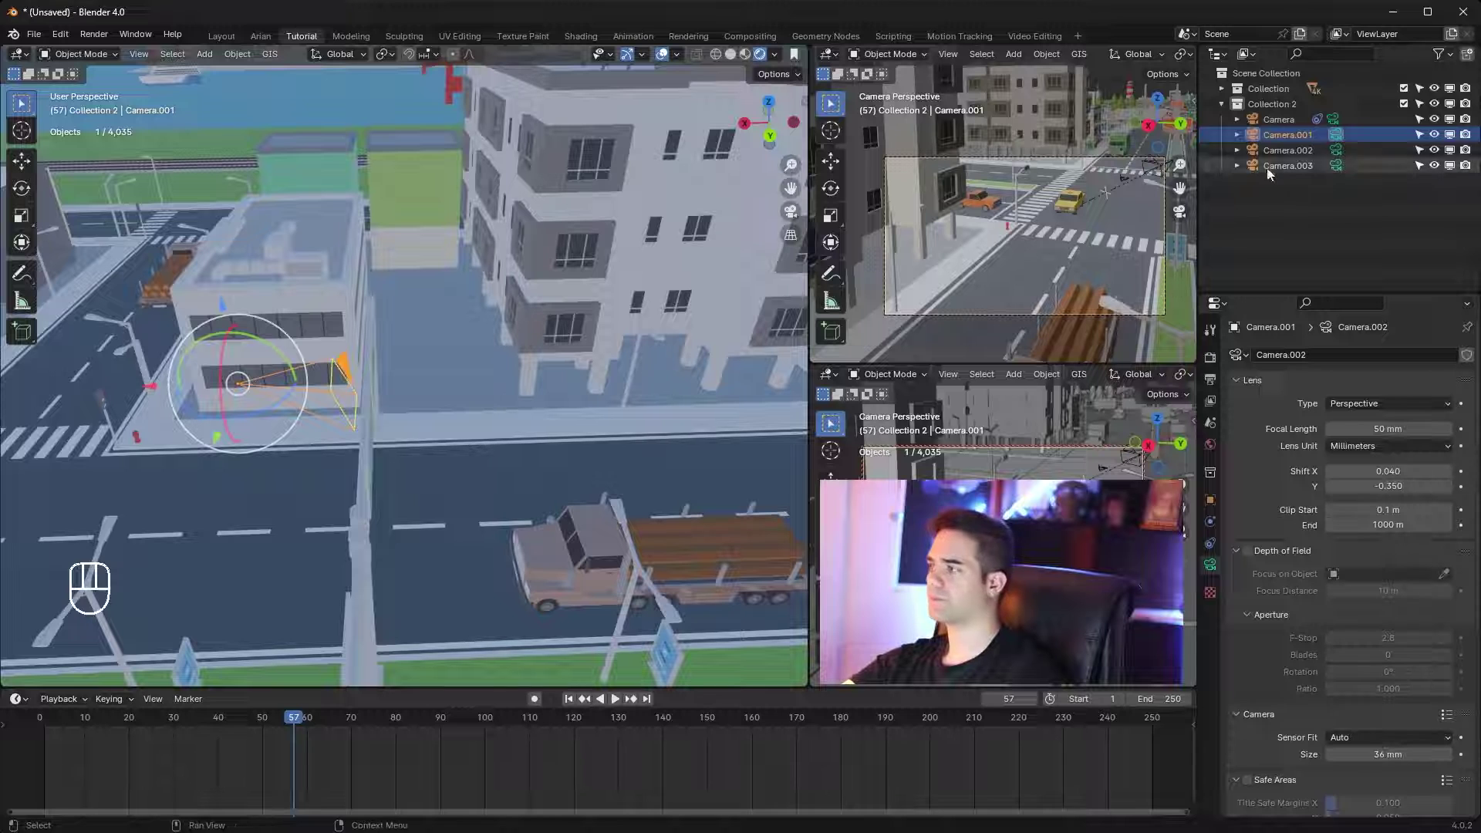
left_click(1345, 145)
left_click(1338, 141)
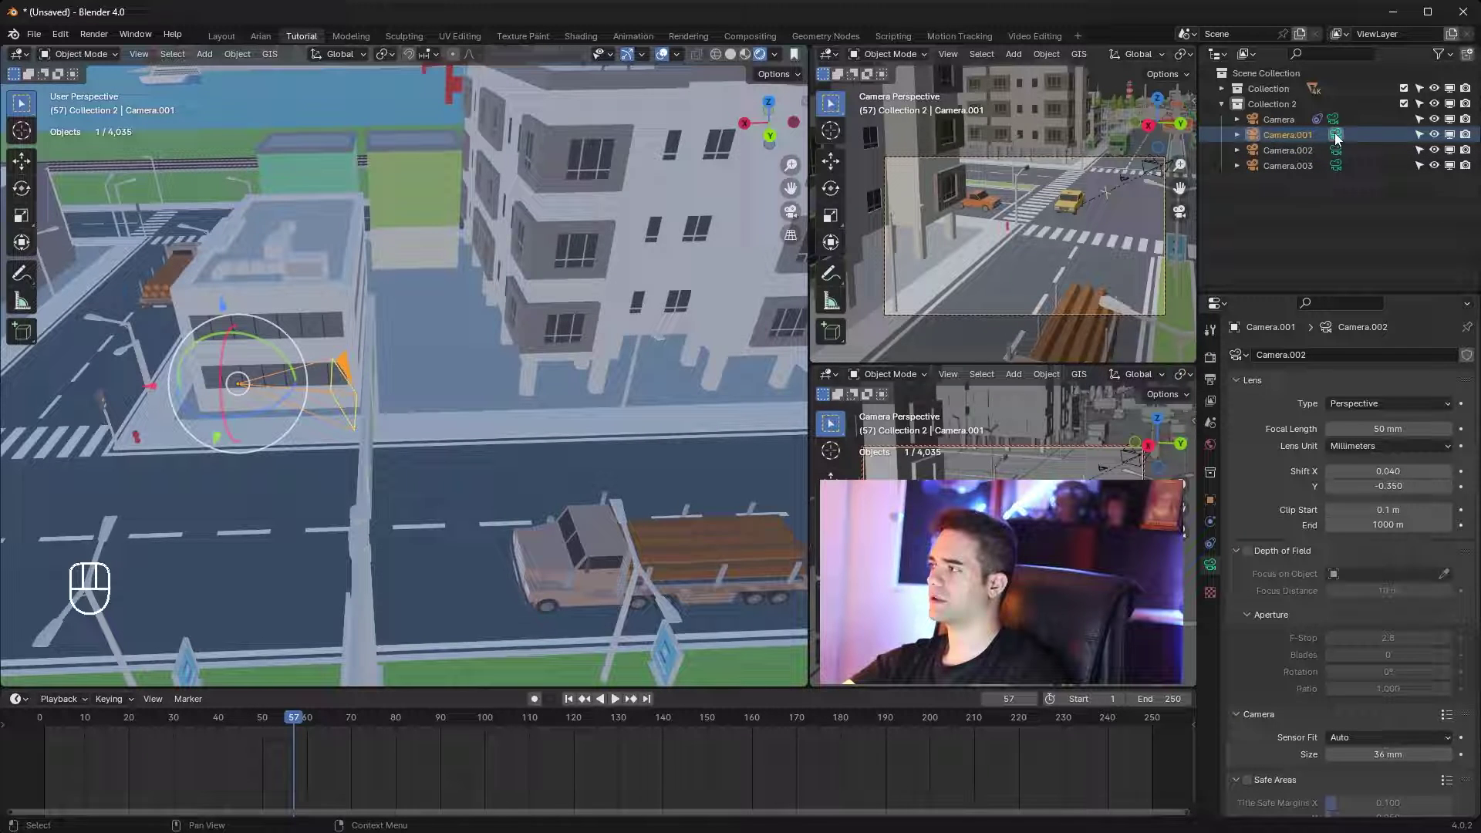
left_click(1337, 140)
key("KP_0")
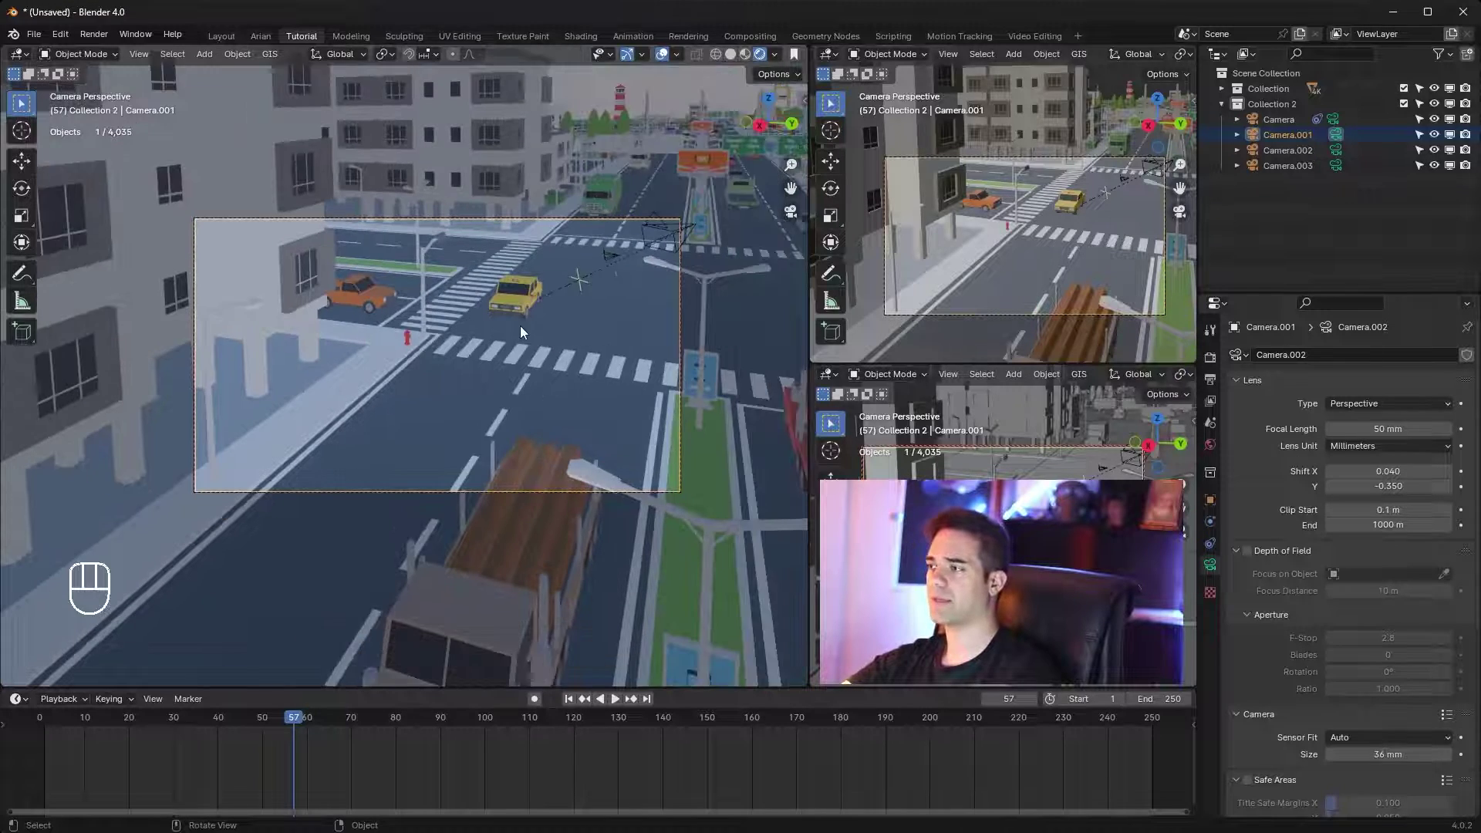
left_click(497, 343)
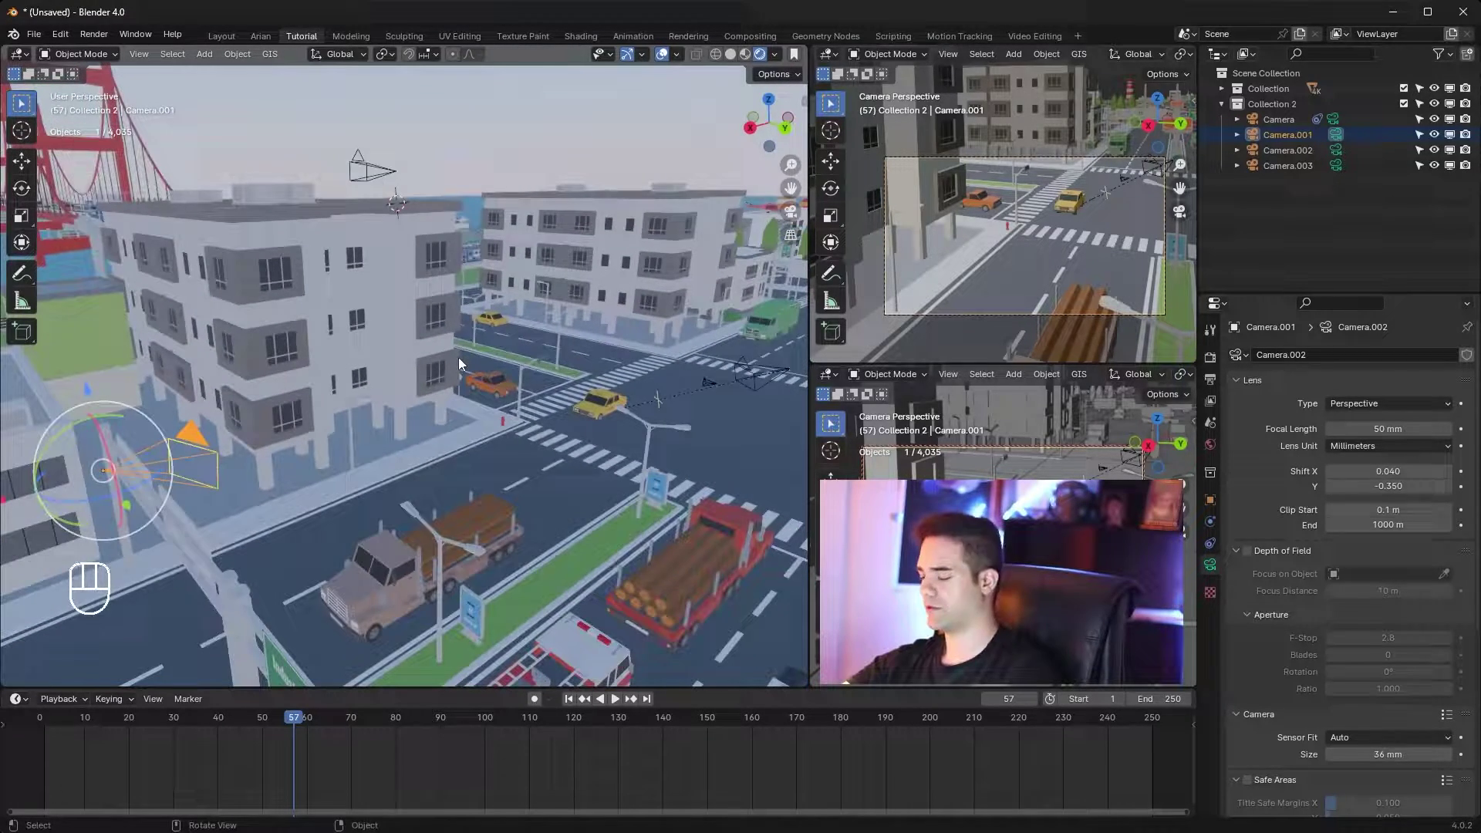
In top view, add a NURBS path and undo it to reposition first
key("KP_7")
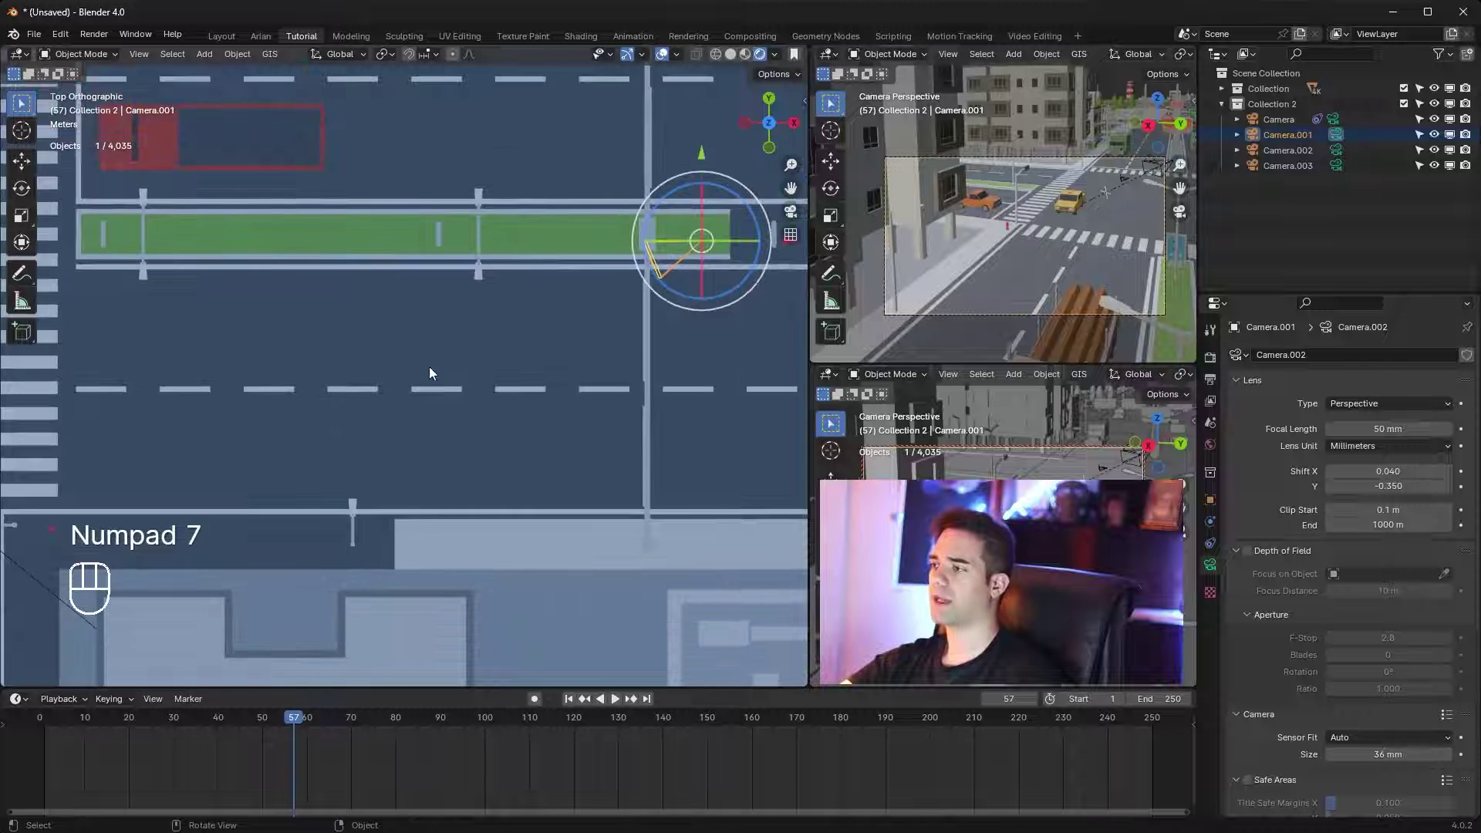
key("shift+a")
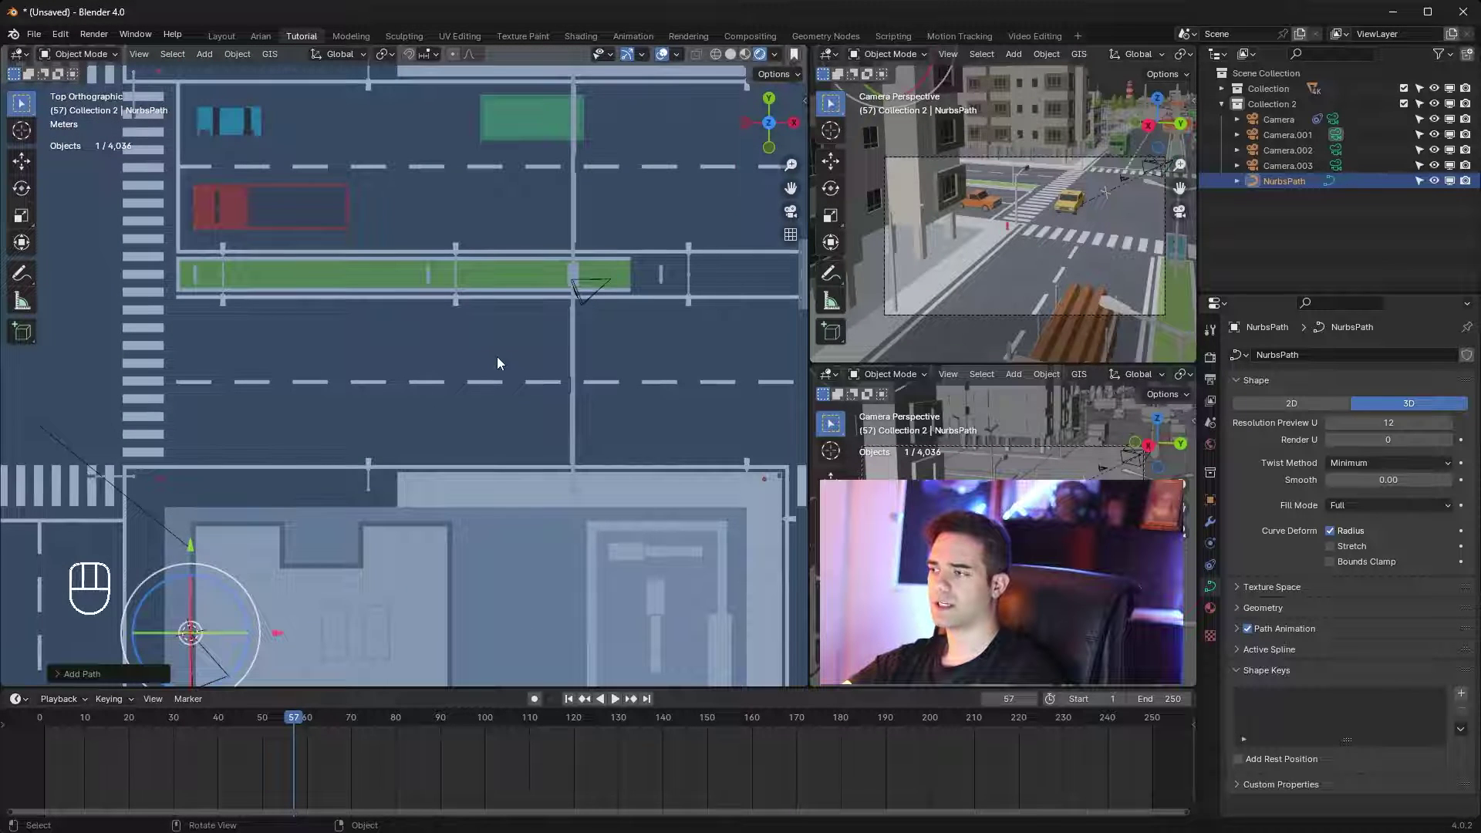
key("ctrl+z")
key("ctrl+z")
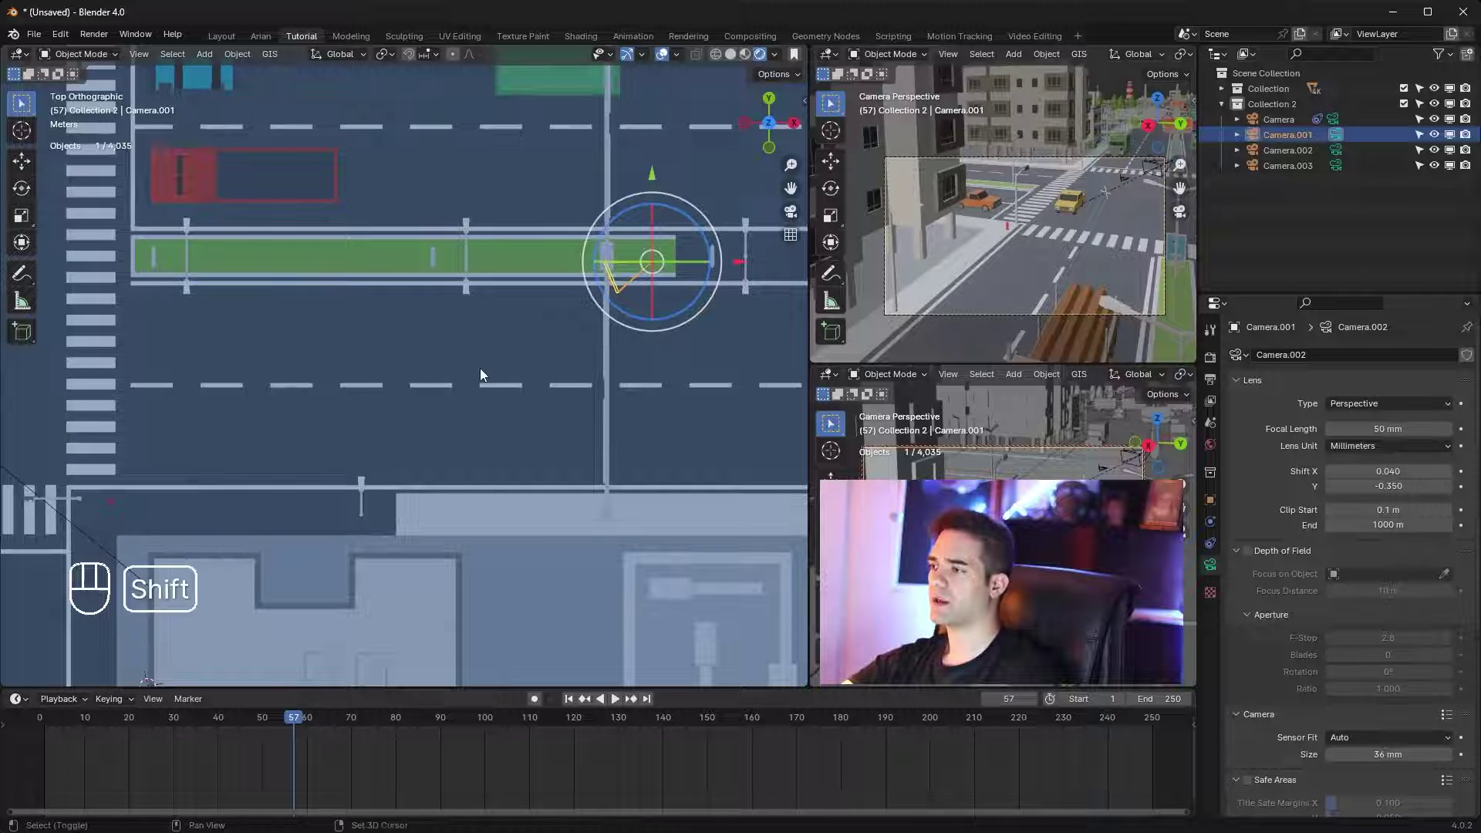
Place the 3D cursor on the road lane and add the NurbsPath there near the green median
left_click(485, 375)
key("shift+a")
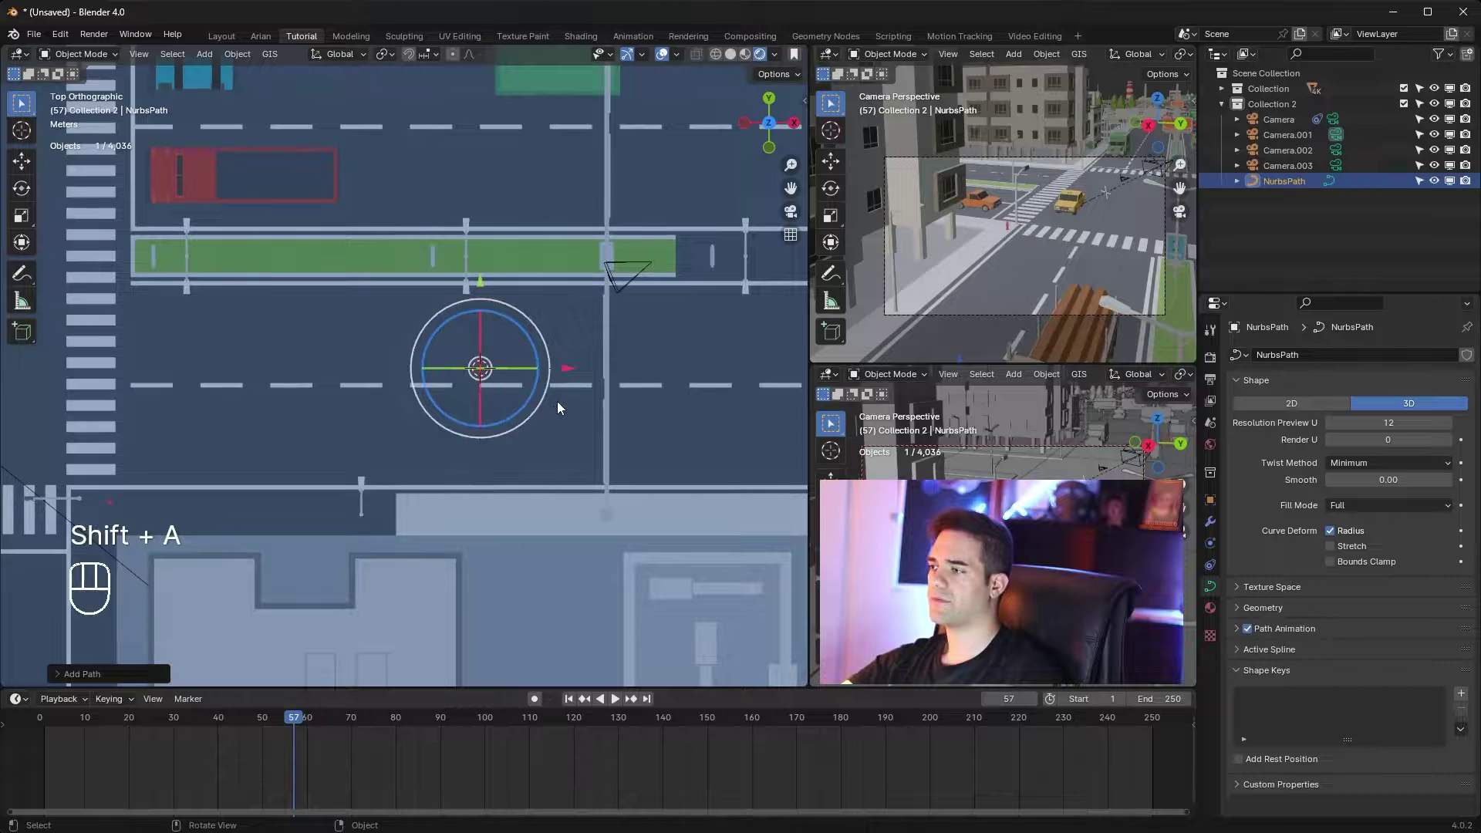
left_click_drag(586, 419, 617, 336)
left_click(475, 382)
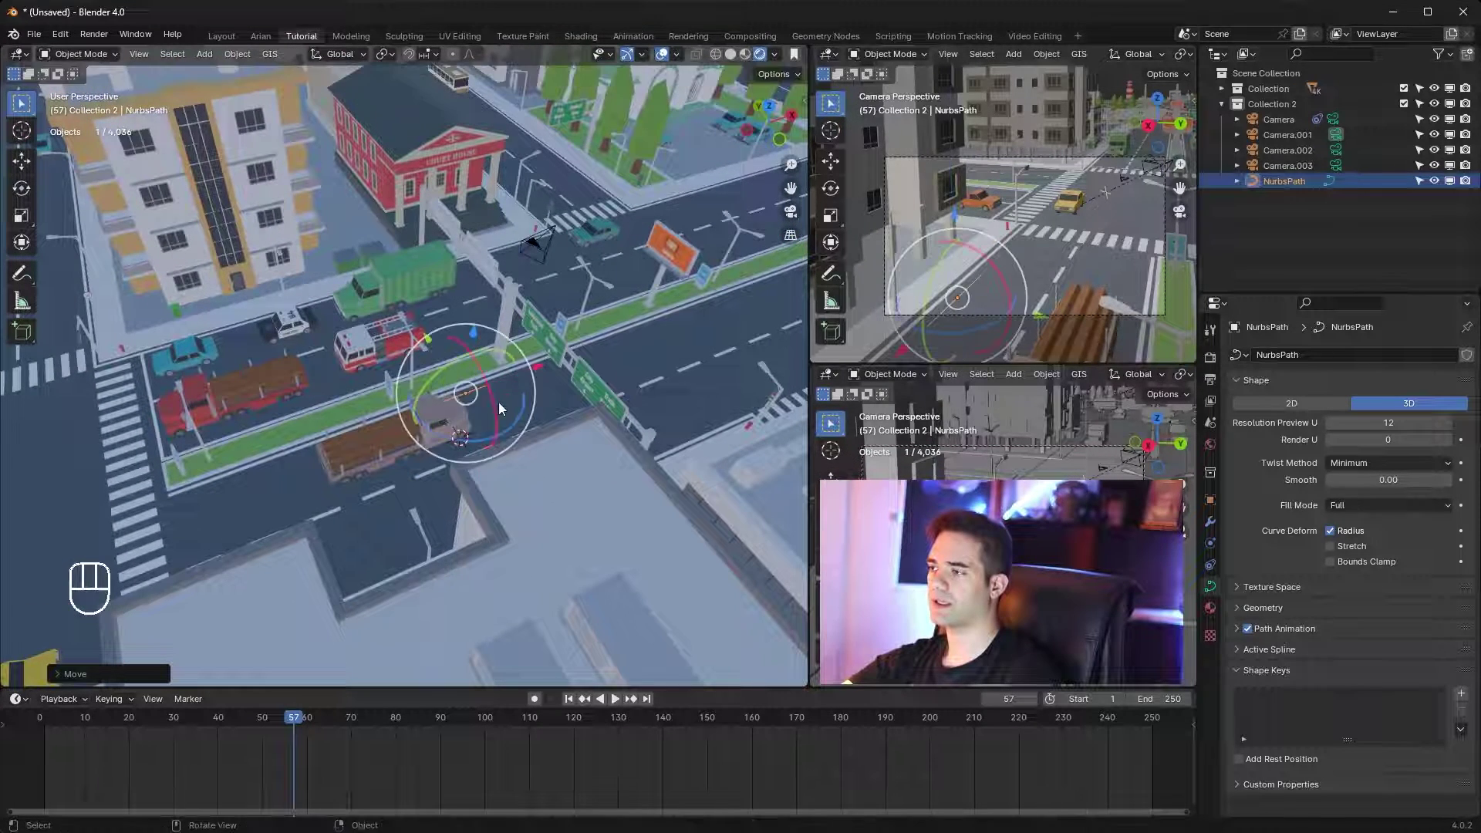
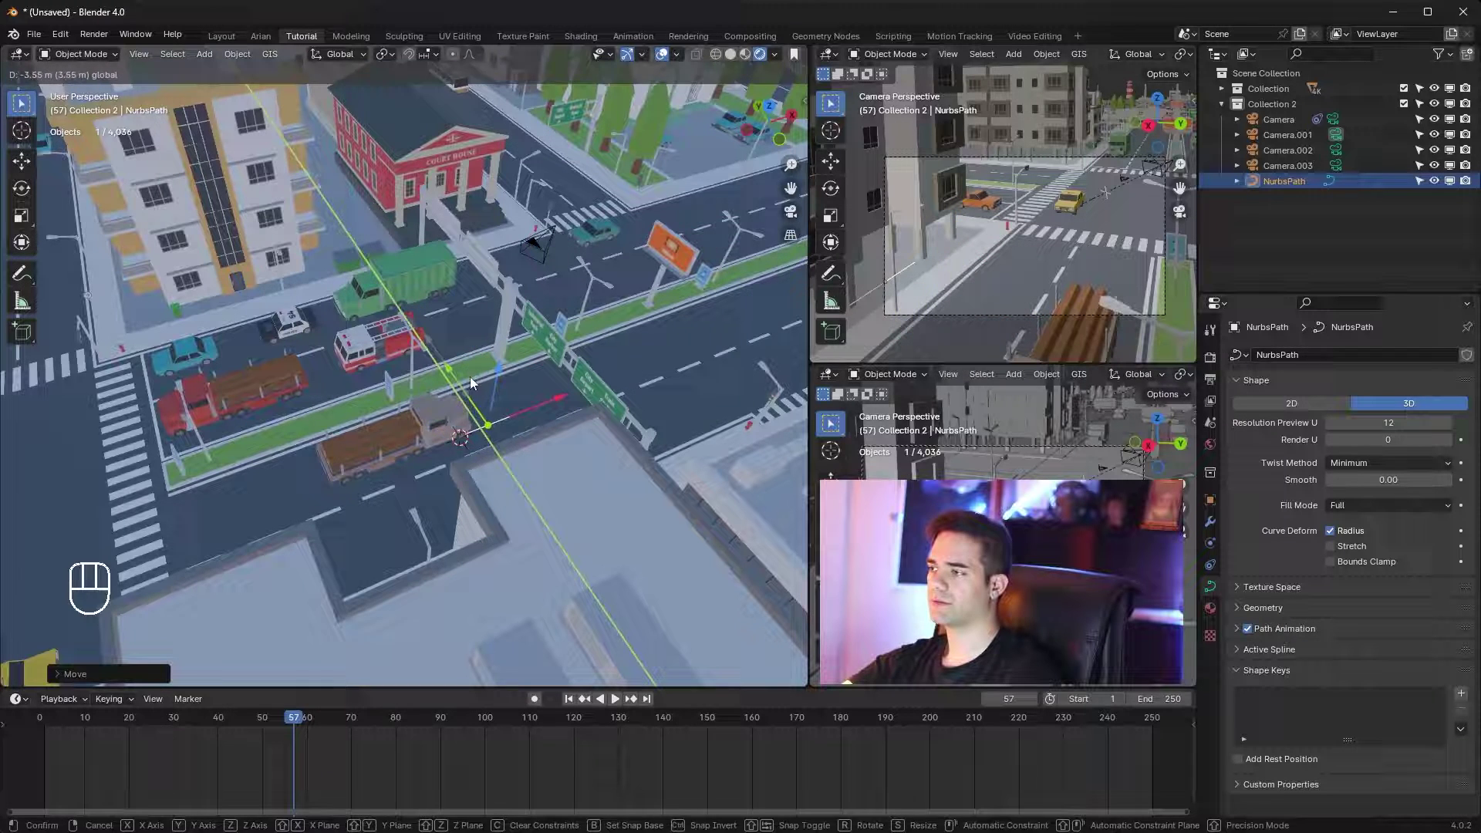
key("KP_7")
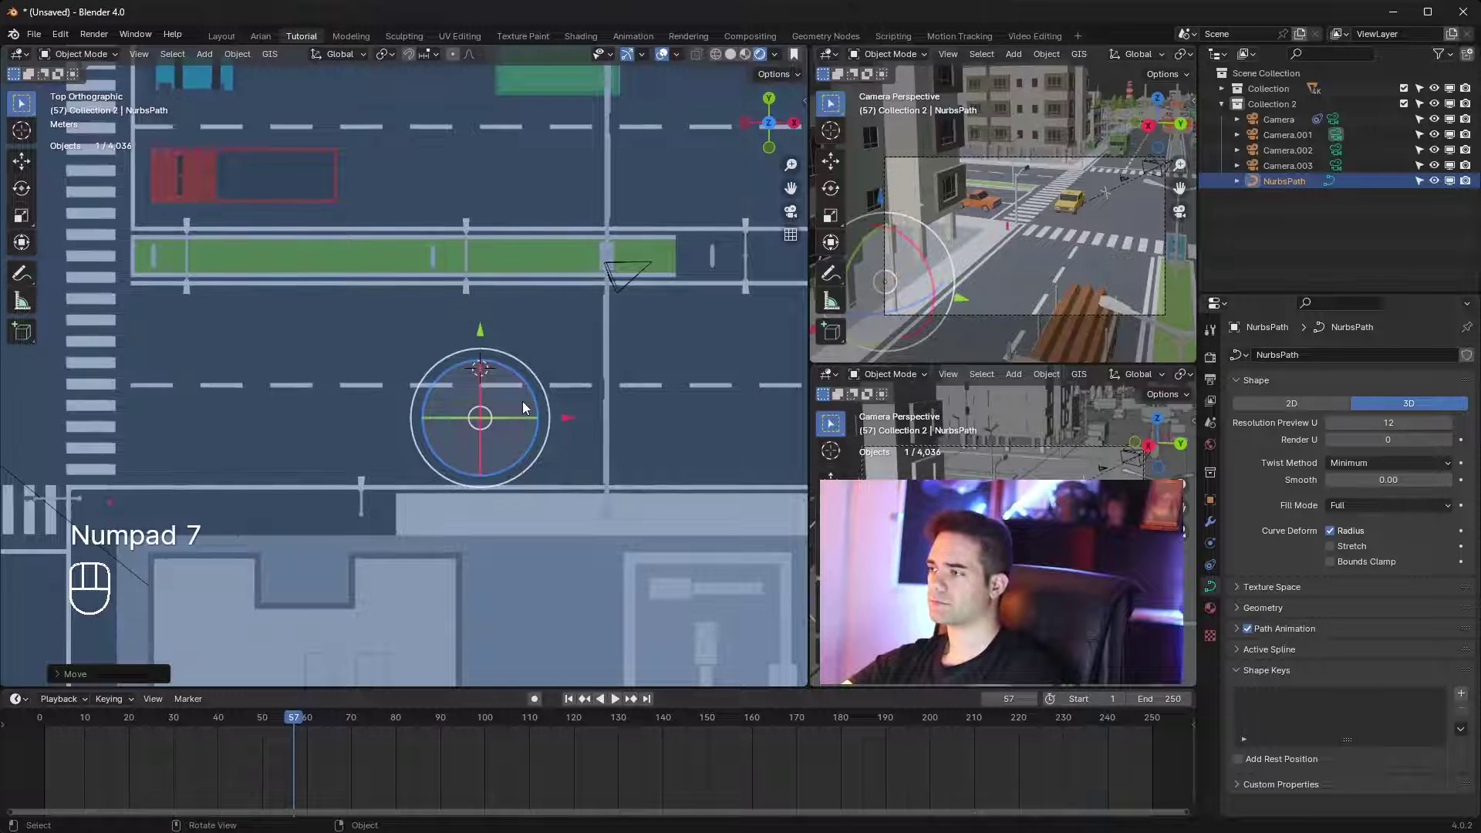
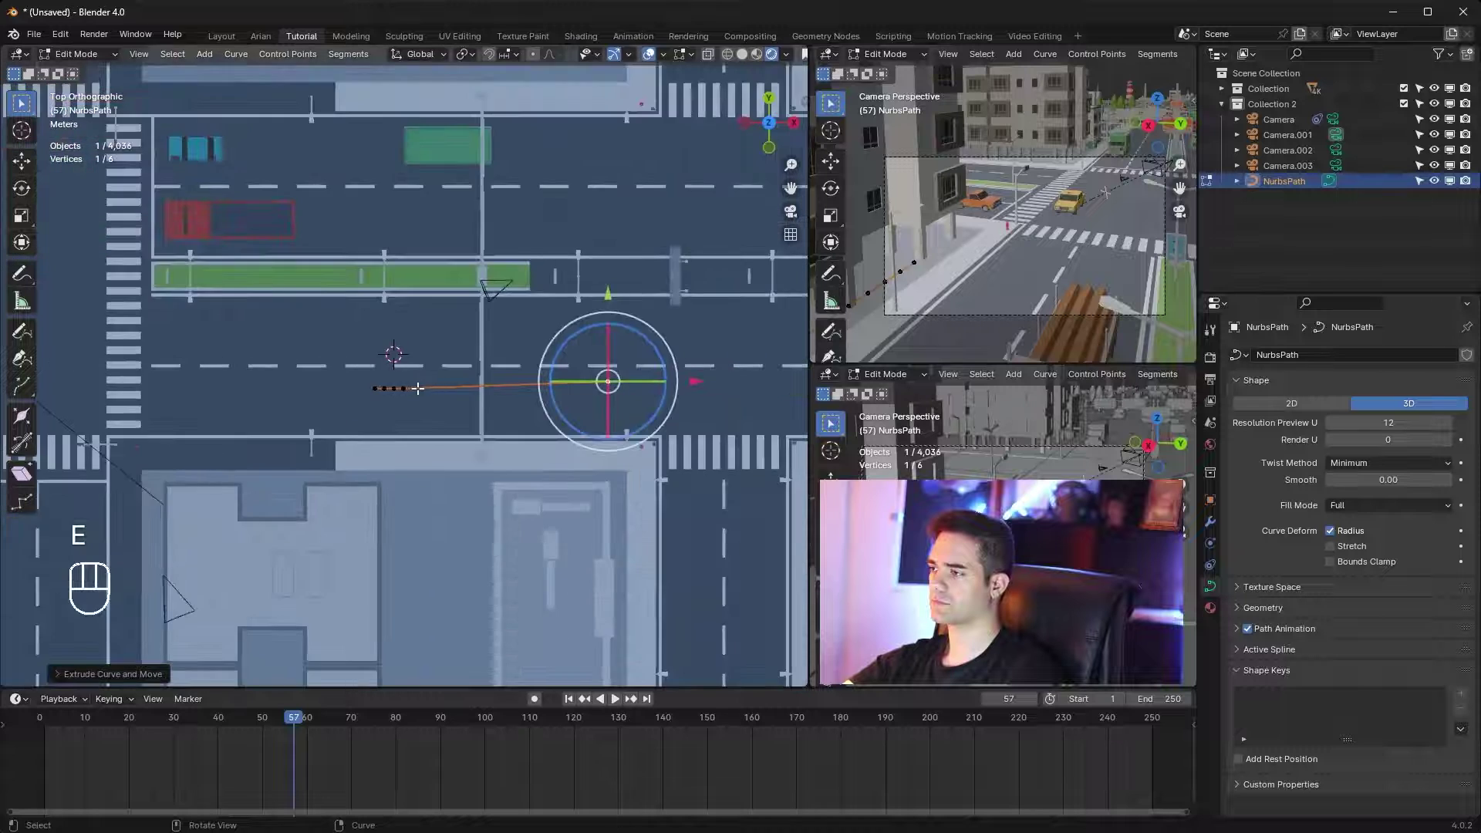
Extrude the path's control points along the lane past the intersection and exit Edit Mode
key("e")
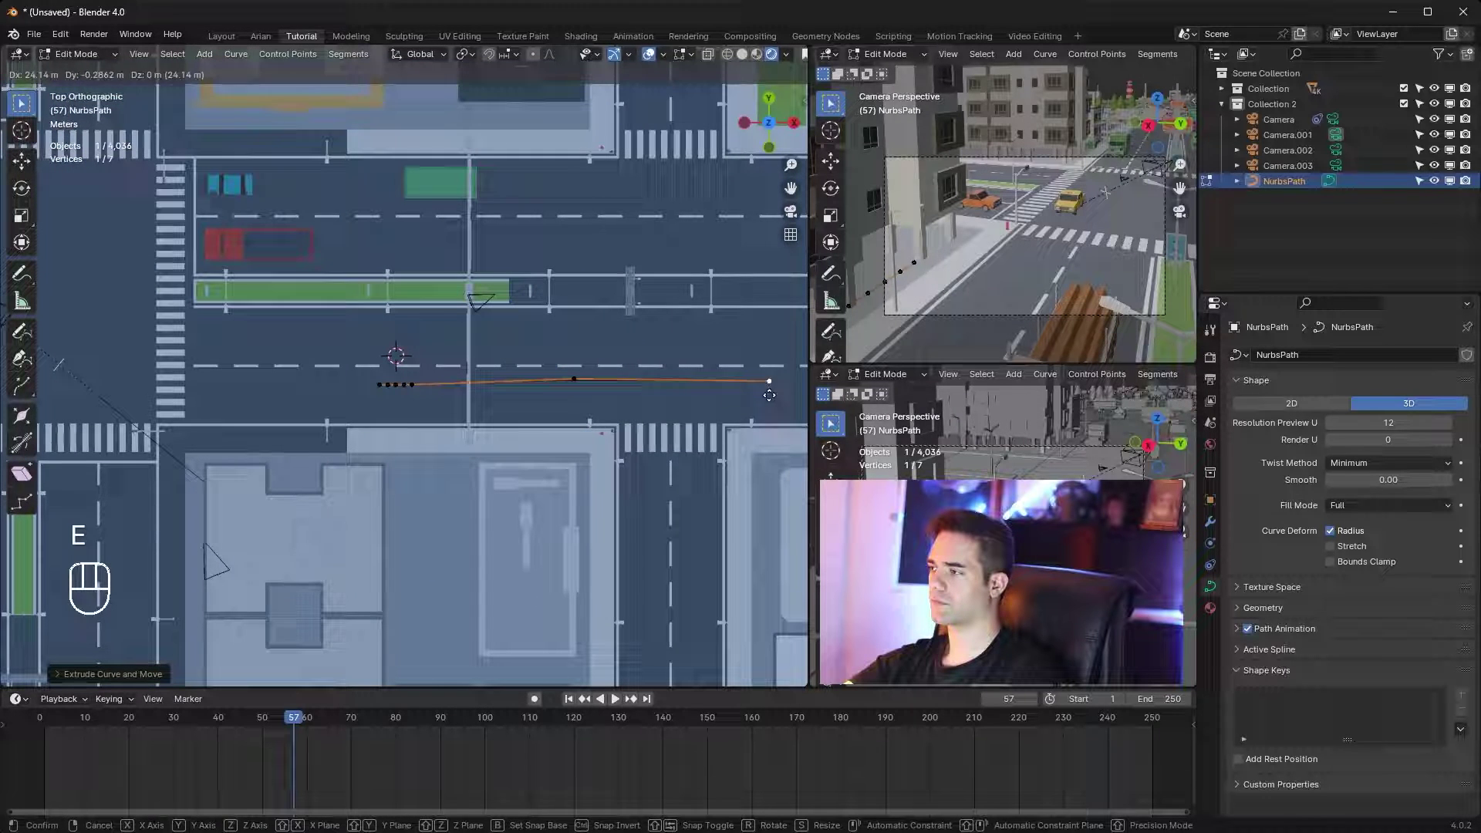
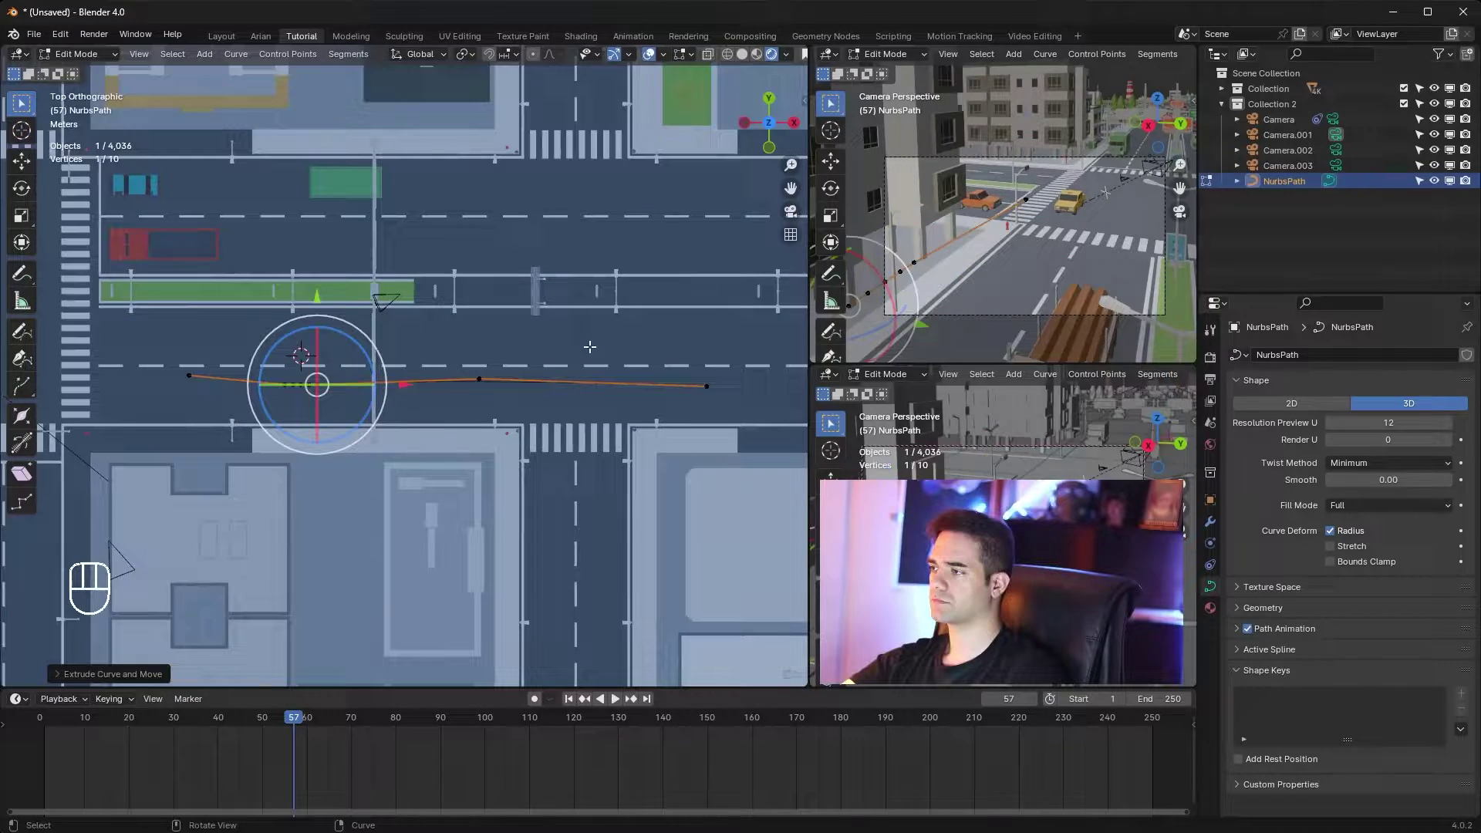
key("Tab")
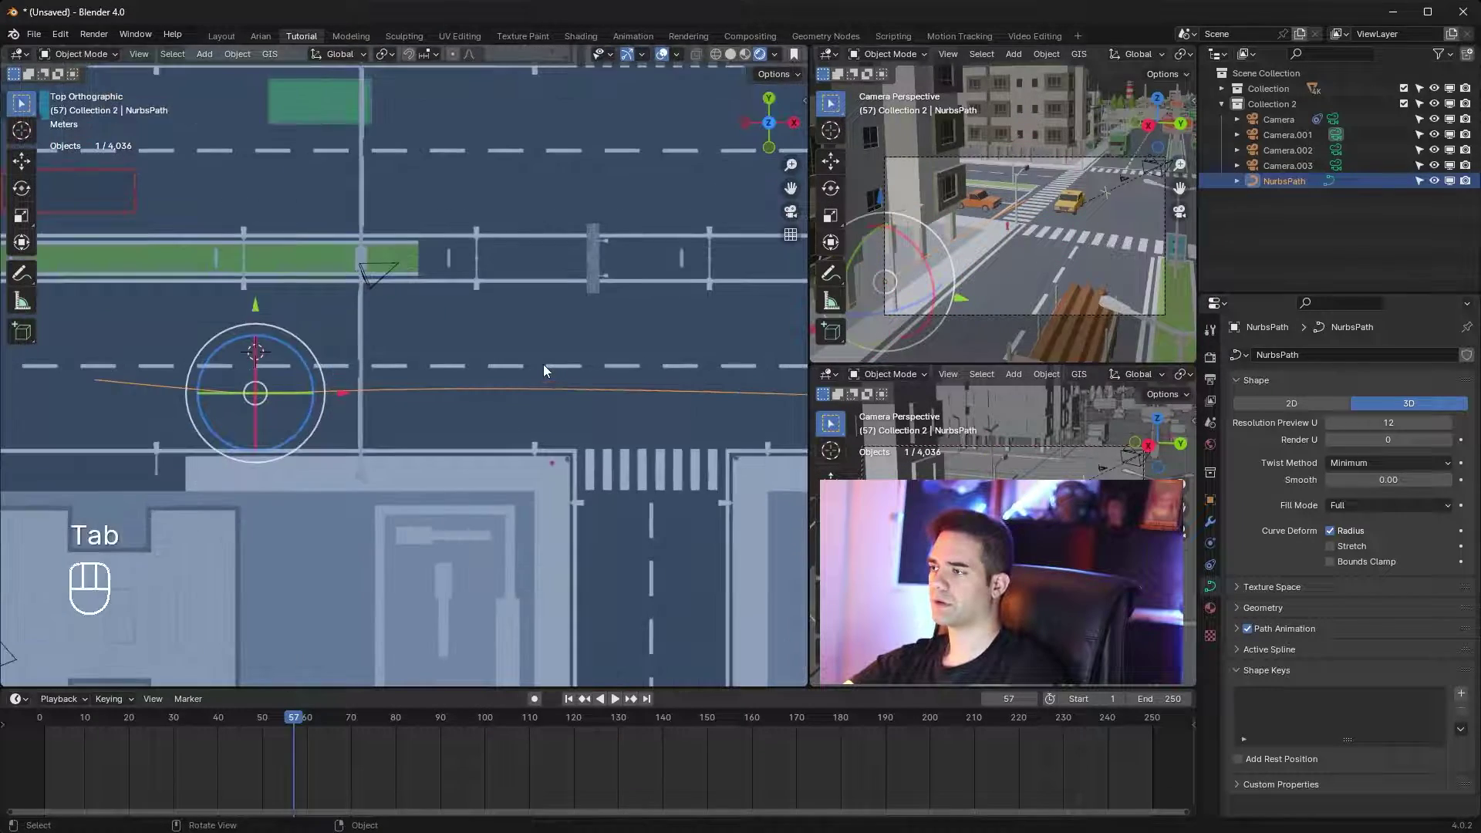
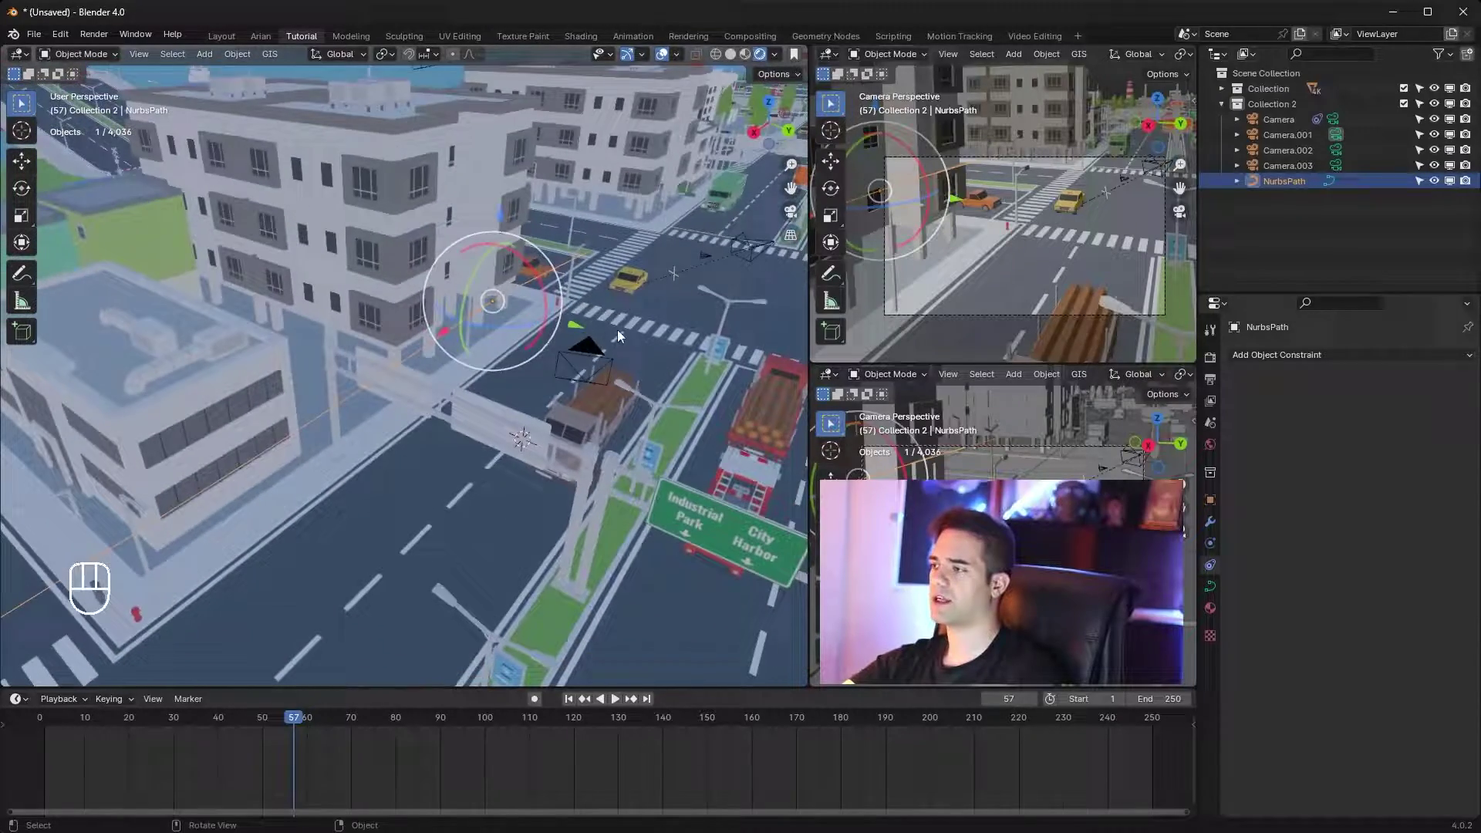
Add a Follow Path constraint to Camera.001 and start picking NurbsPath as its target
left_click(580, 352)
middle_click(641, 357)
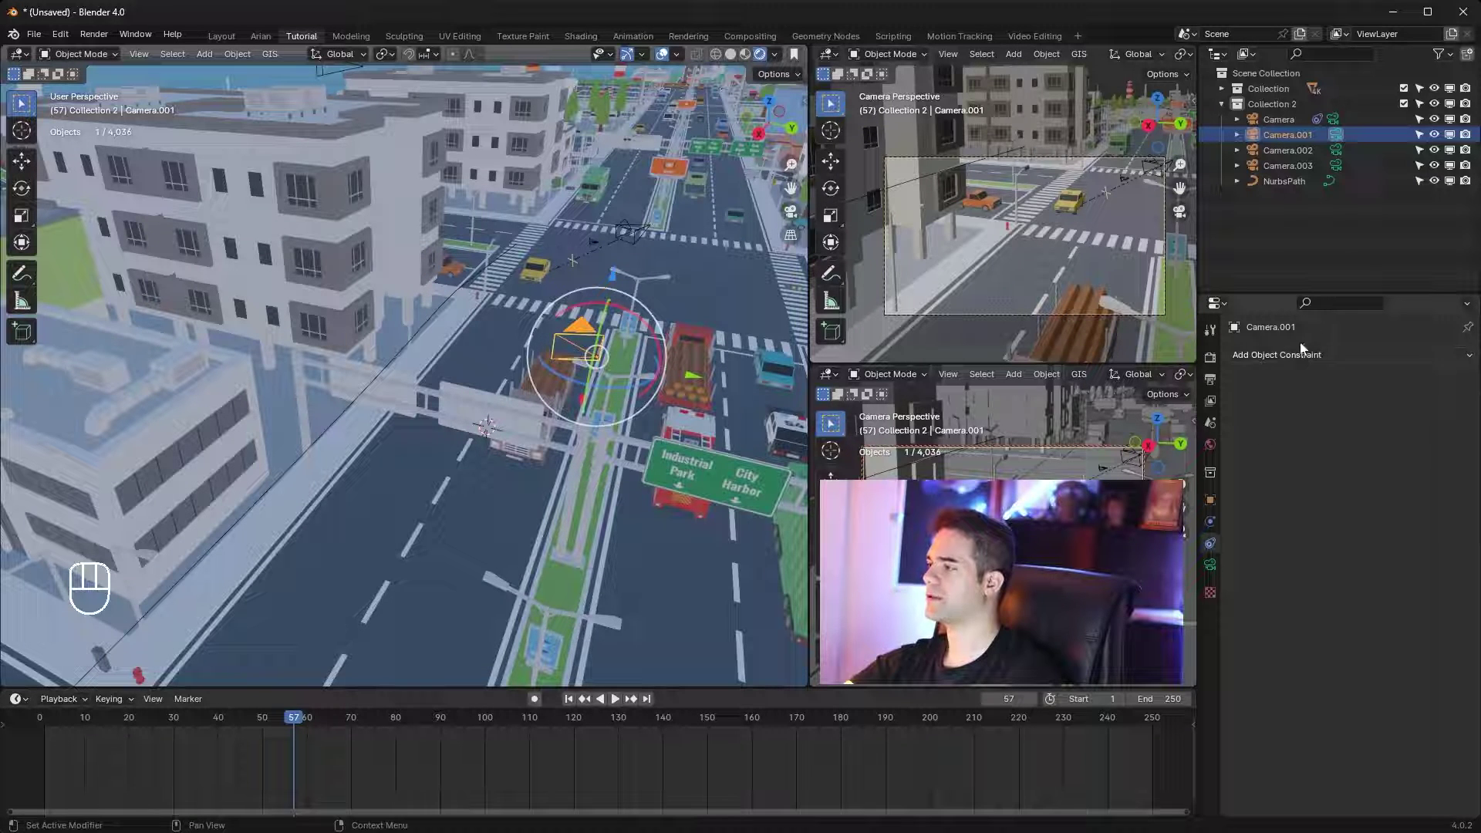
left_click_drag(1353, 361, 1441, 471)
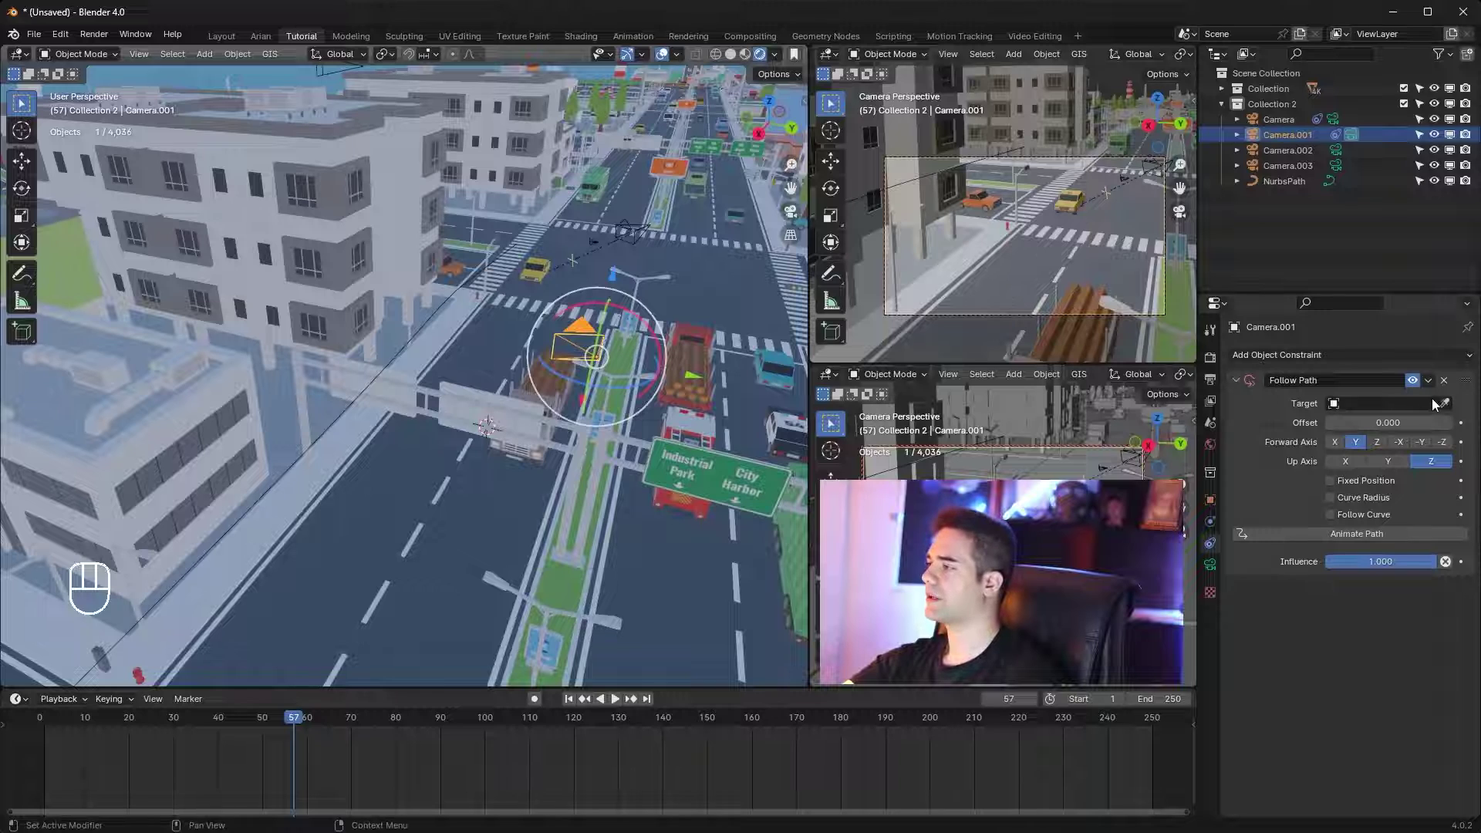
left_click(1449, 408)
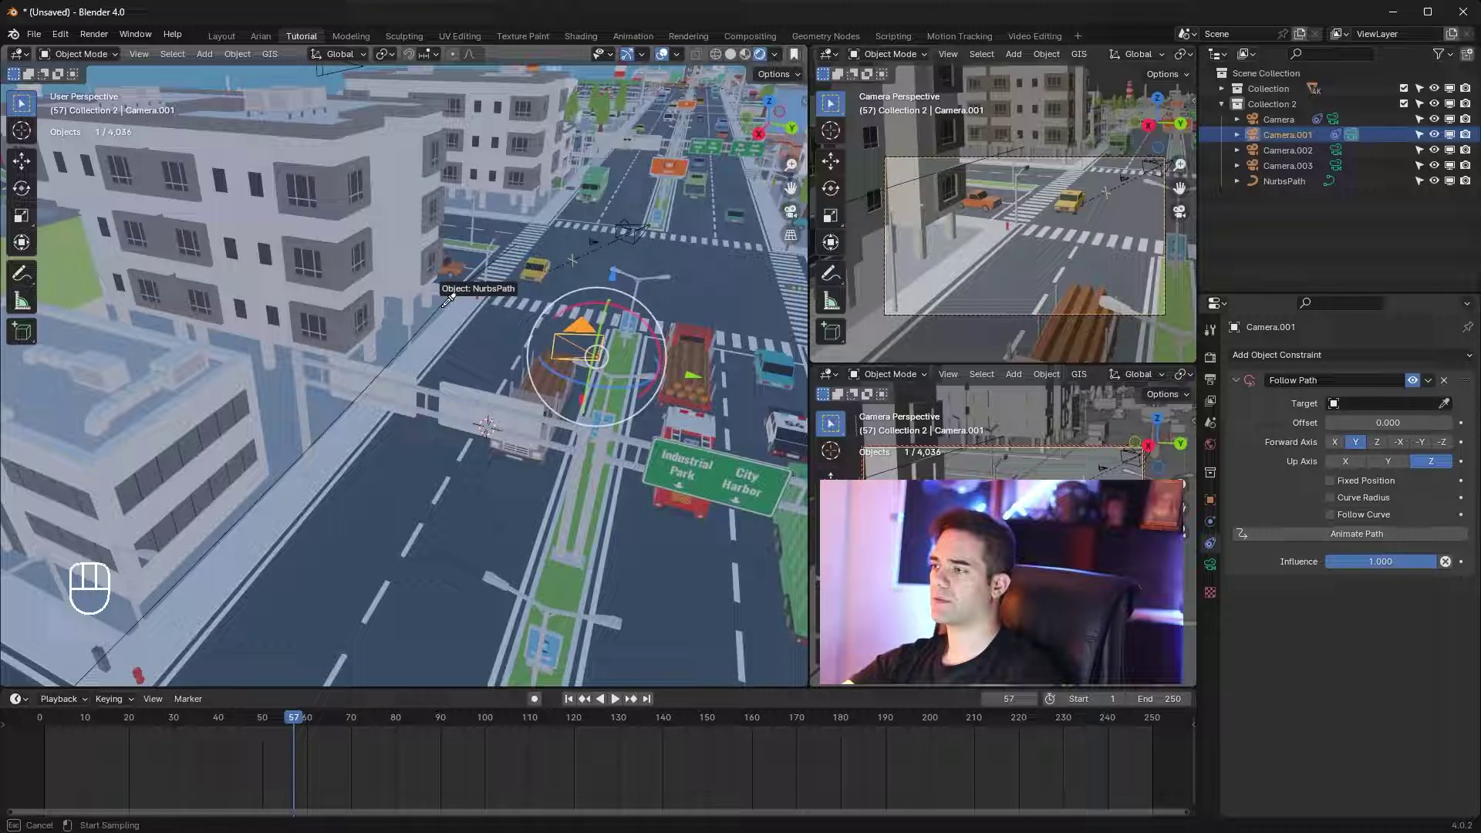
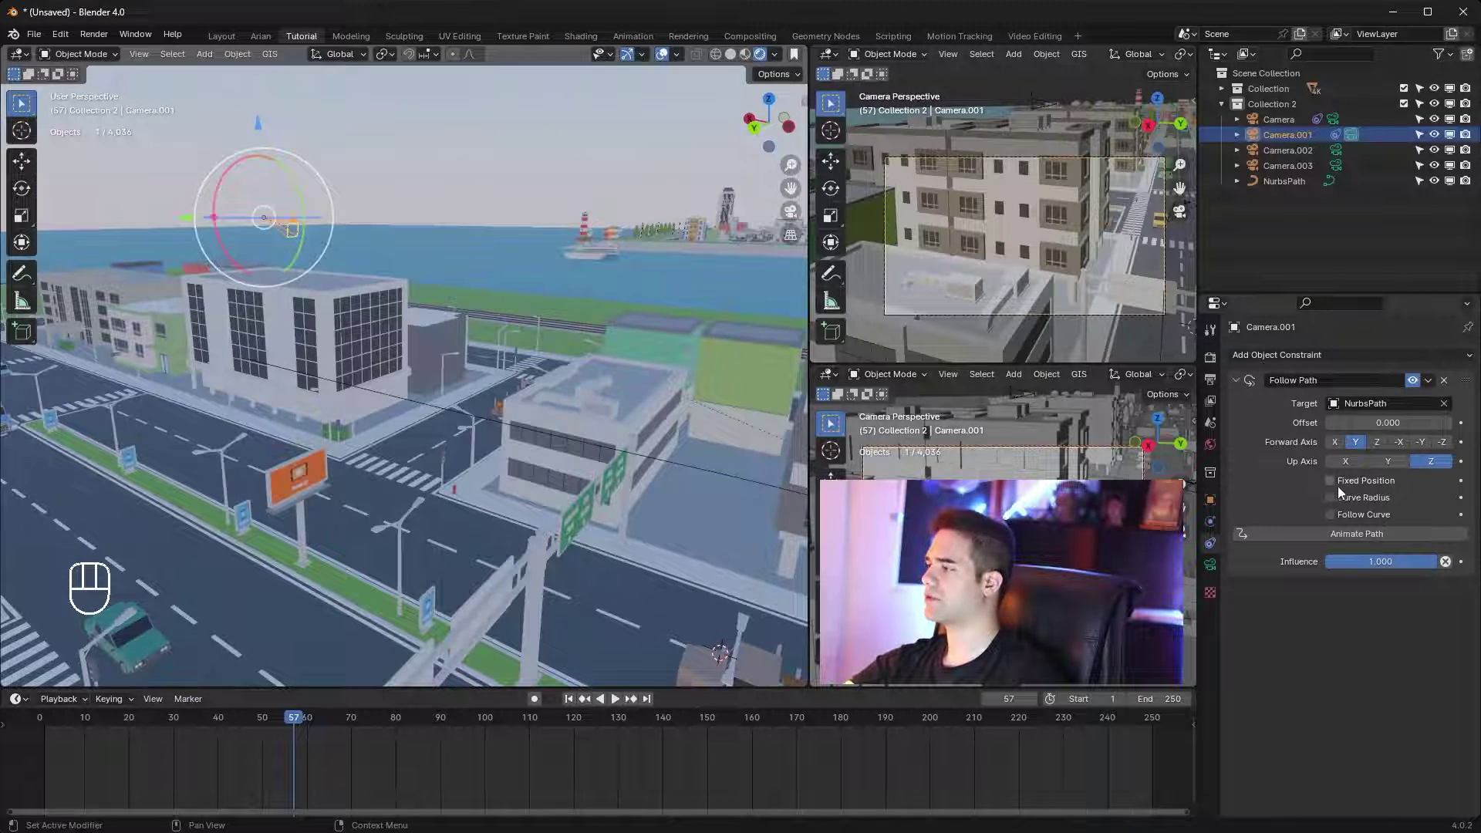
Enable Fixed Position, Curve Radius and Follow Curve, with Forward Axis set to X
left_click(1335, 491)
left_click_drag(462, 310, 395, 297)
left_click(1346, 501)
left_click(1339, 522)
middle_click(607, 407)
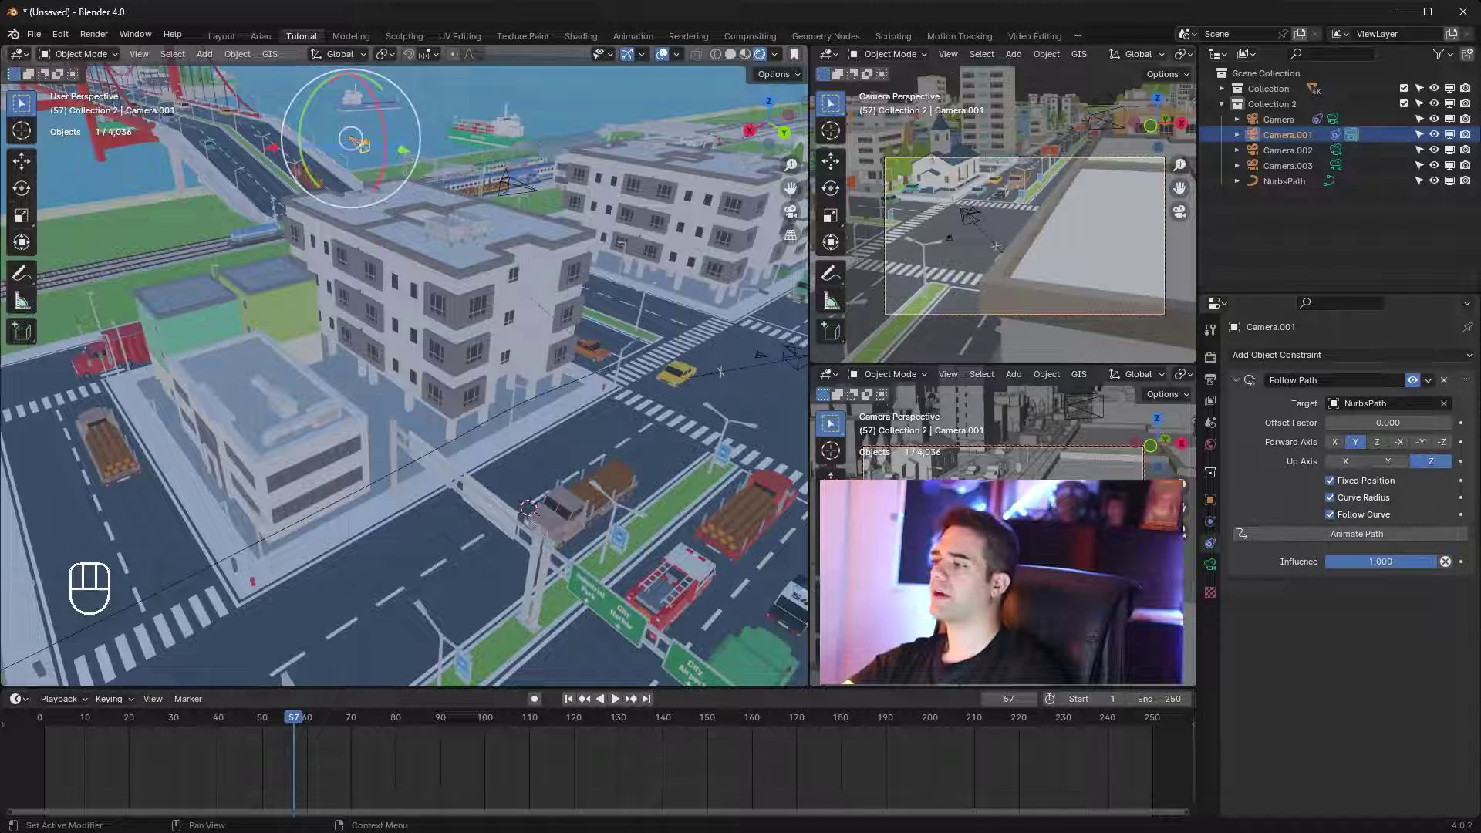
left_click(1346, 450)
left_click(1357, 448)
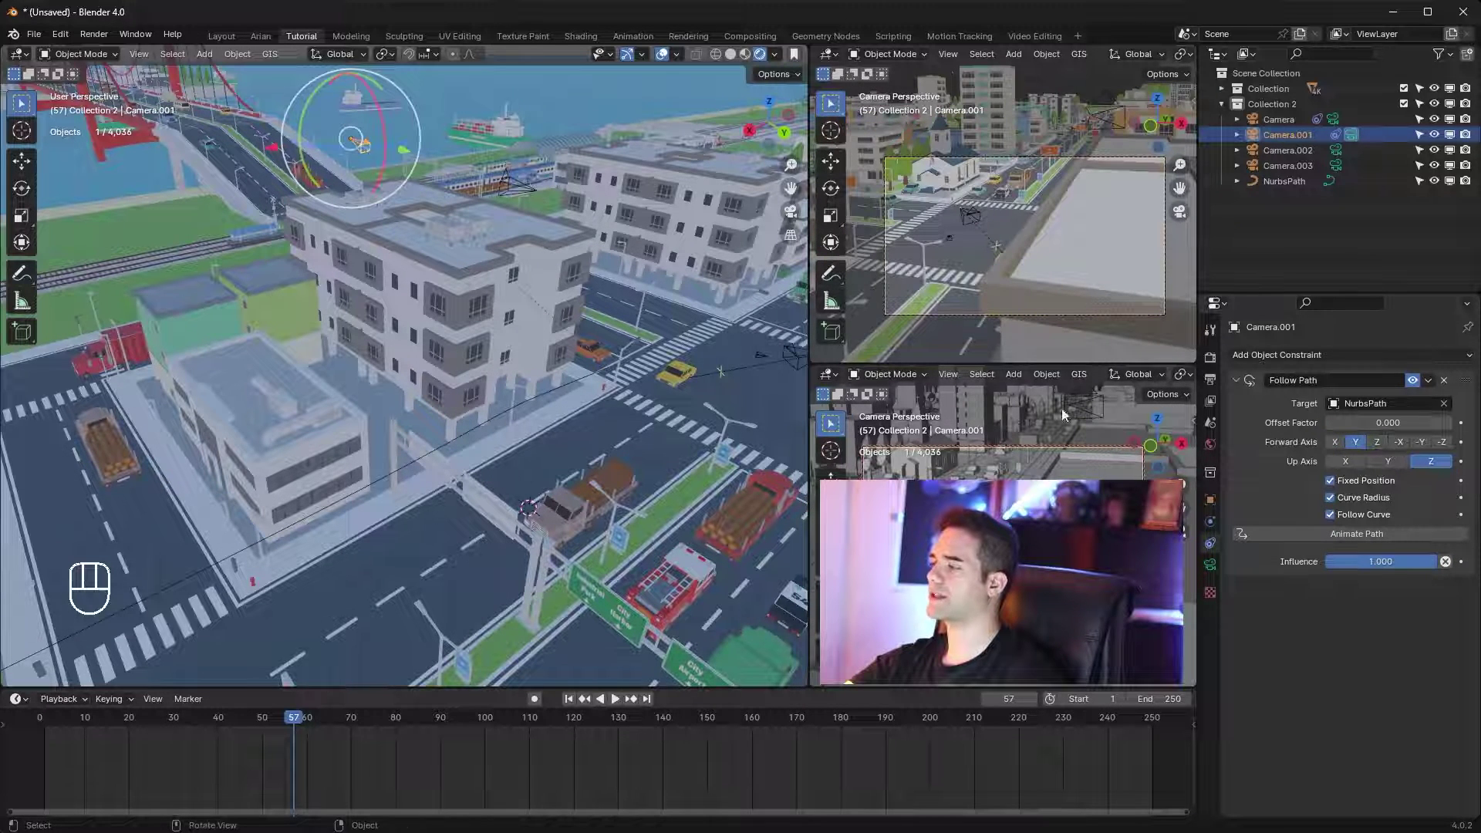
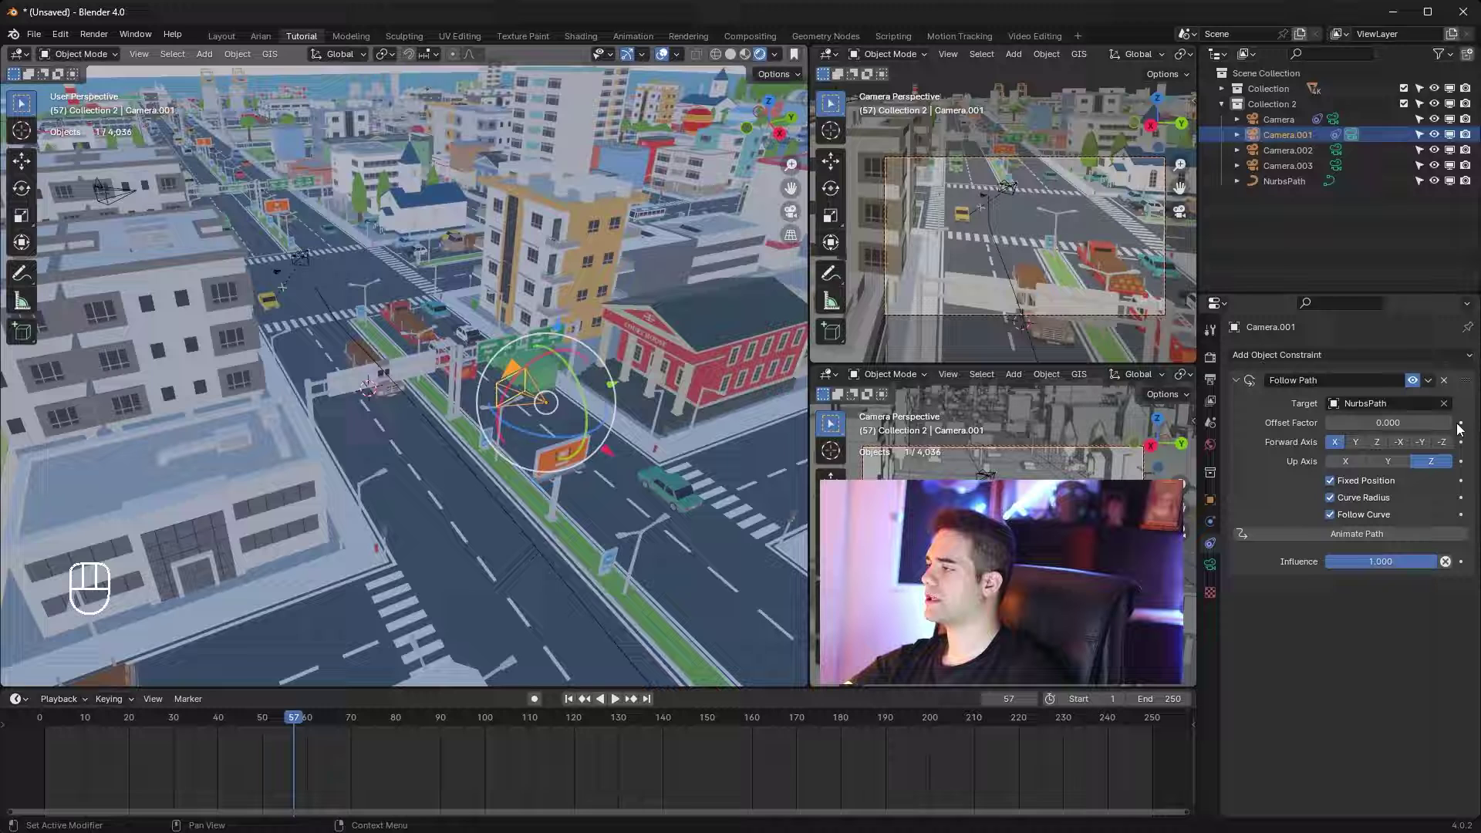
Keyframe Offset Factor 0 at frame 84 and 1 at frame 156
left_click(1462, 430)
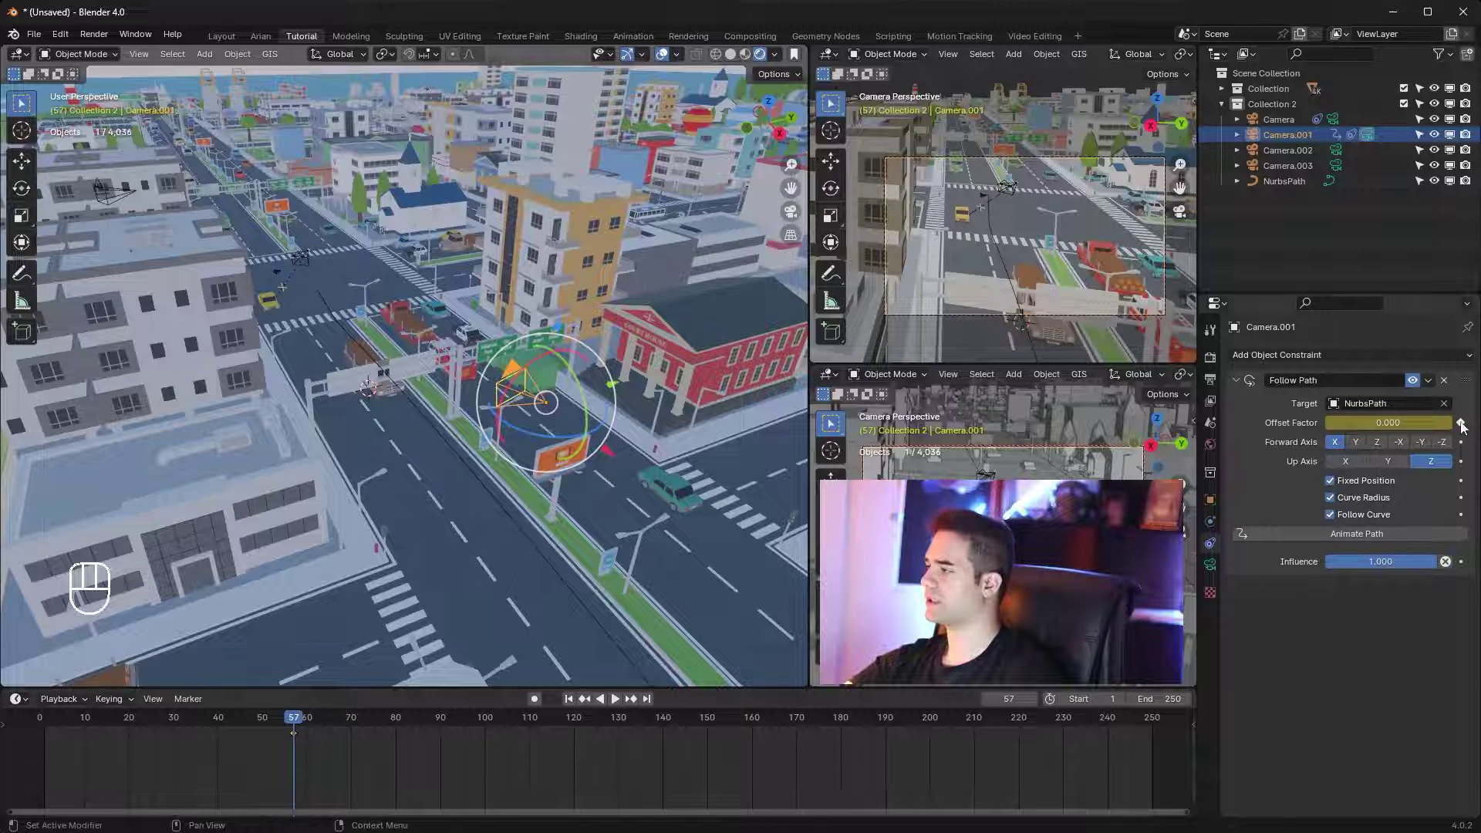
left_click(595, 719)
left_click_drag(331, 720, 1476, 485)
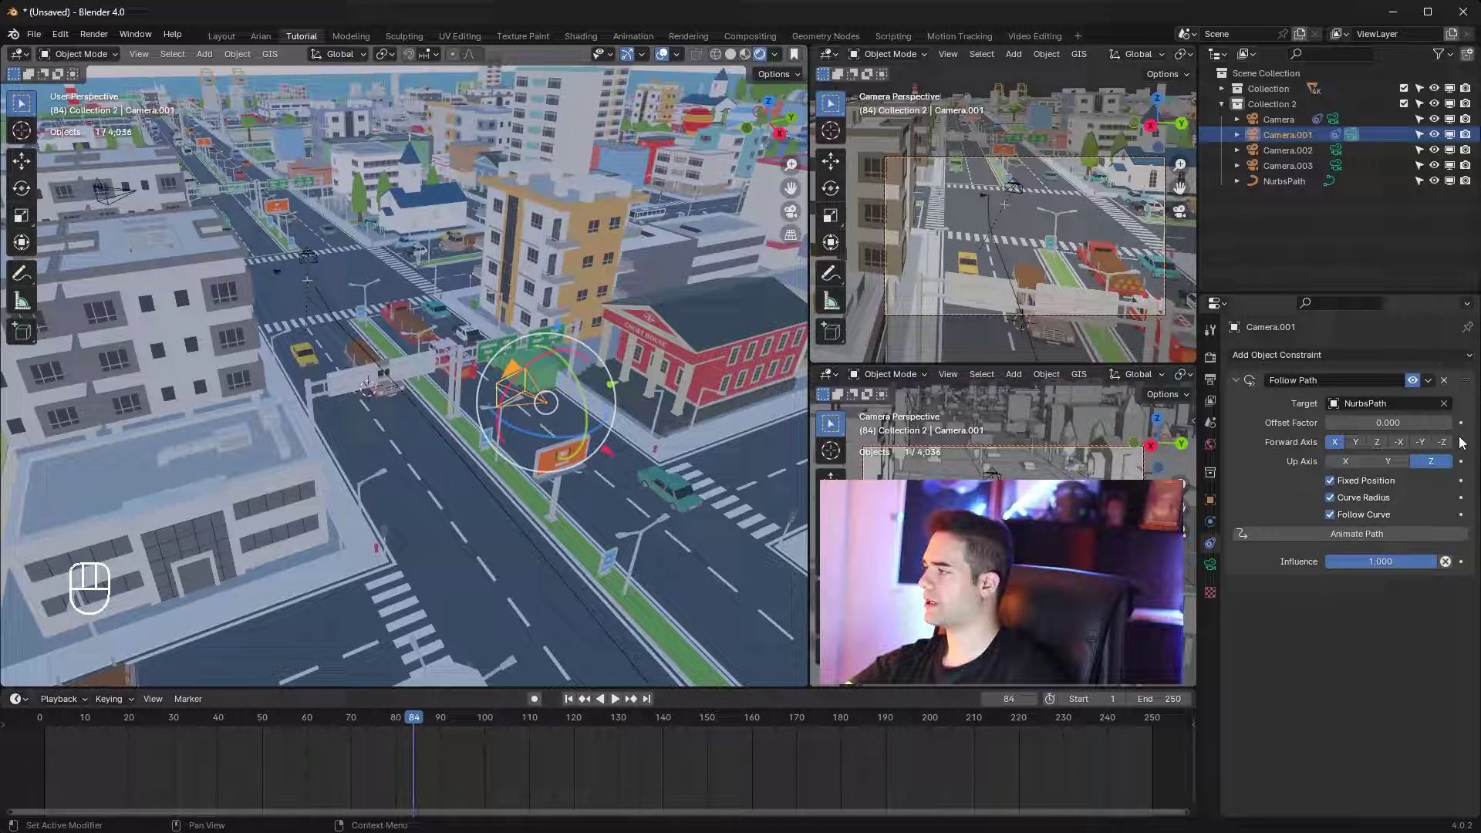
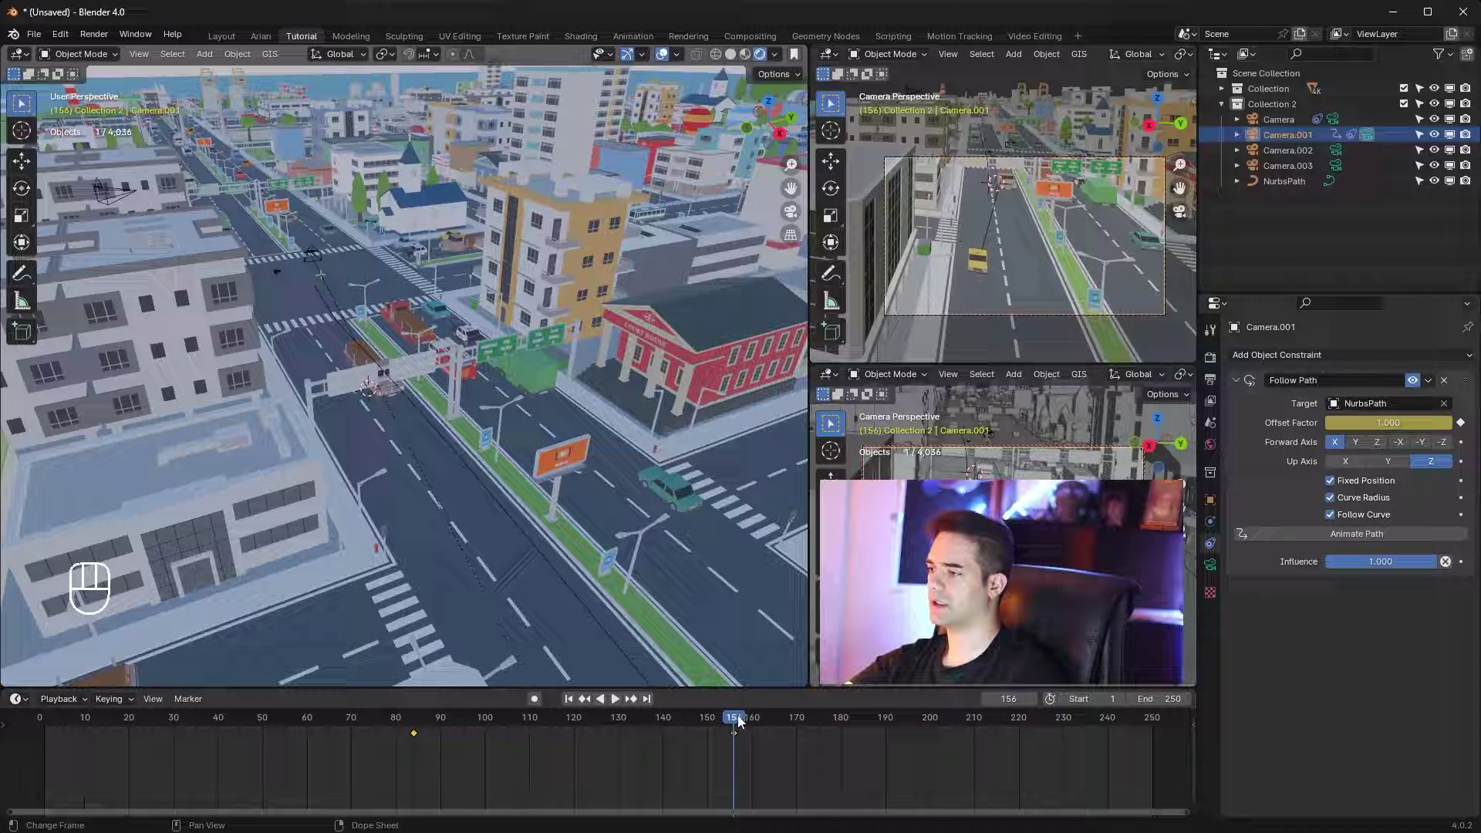
Scrub the timeline through the camera view to check the camera moving along NurbsPath
left_click_drag(672, 721, 657, 726)
left_click_drag(657, 726, 561, 726)
left_click_drag(377, 721, 562, 375)
key("KP_0")
left_click_drag(545, 367, 452, 377)
left_click(452, 378)
left_click(642, 374)
left_click_drag(502, 414, 341, 462)
left_click_drag(592, 346, 476, 369)
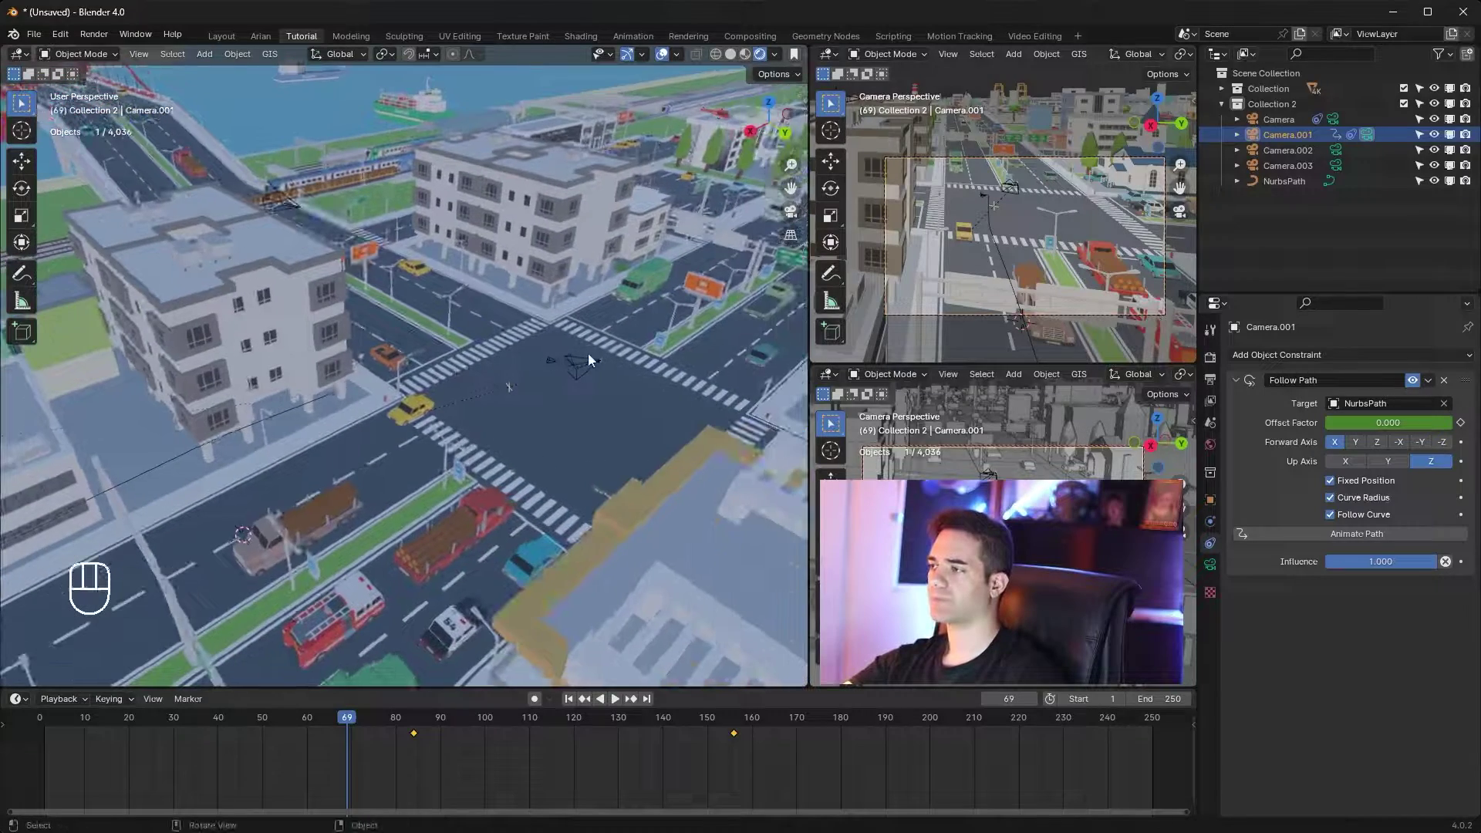
Bind the first Camera to a camera-switch marker near frame 83 with Ctrl+B
left_click(596, 360)
left_click_drag(81, 732, 420, 721)
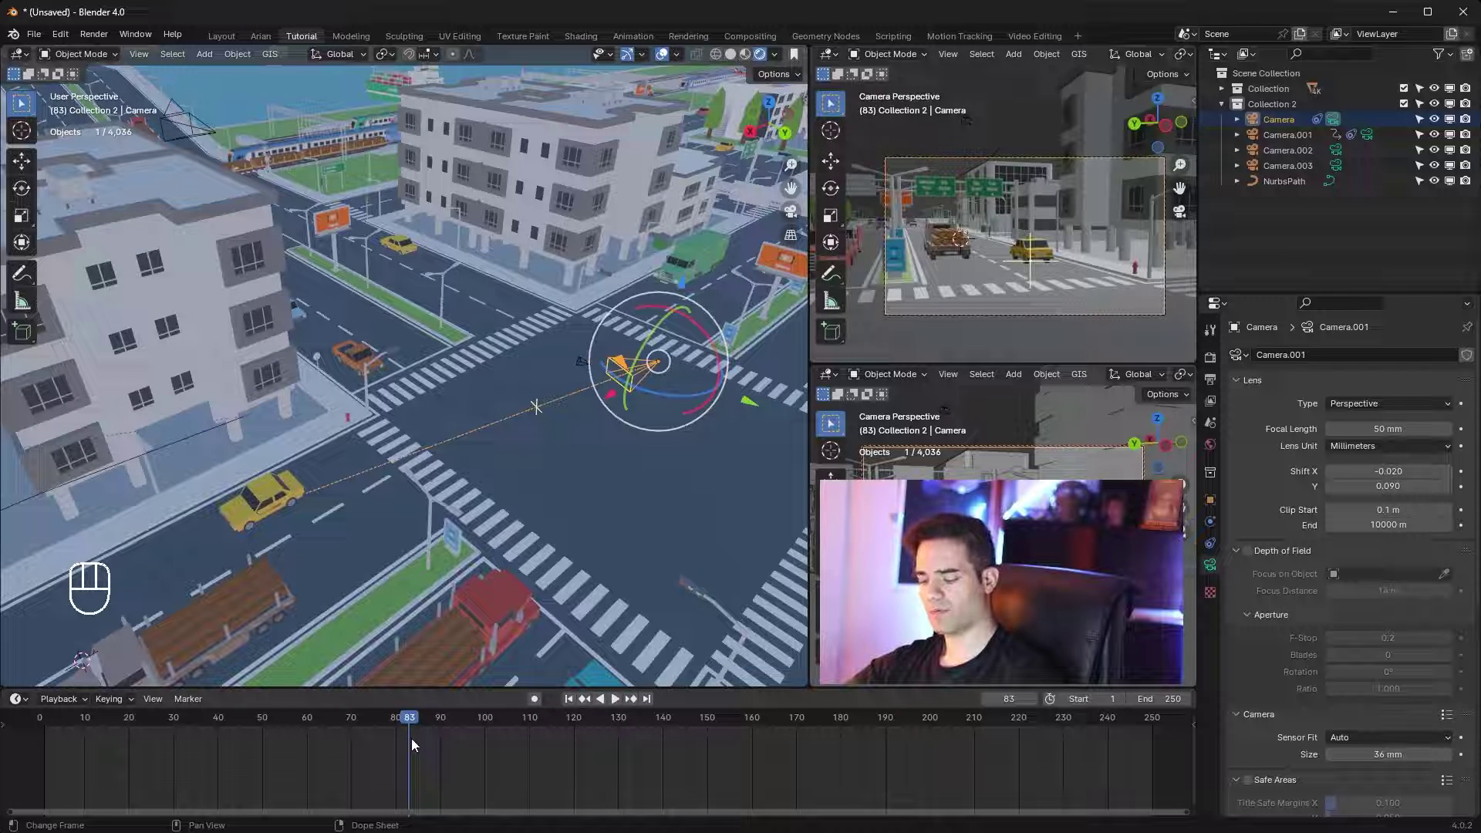
key("ctrl+b")
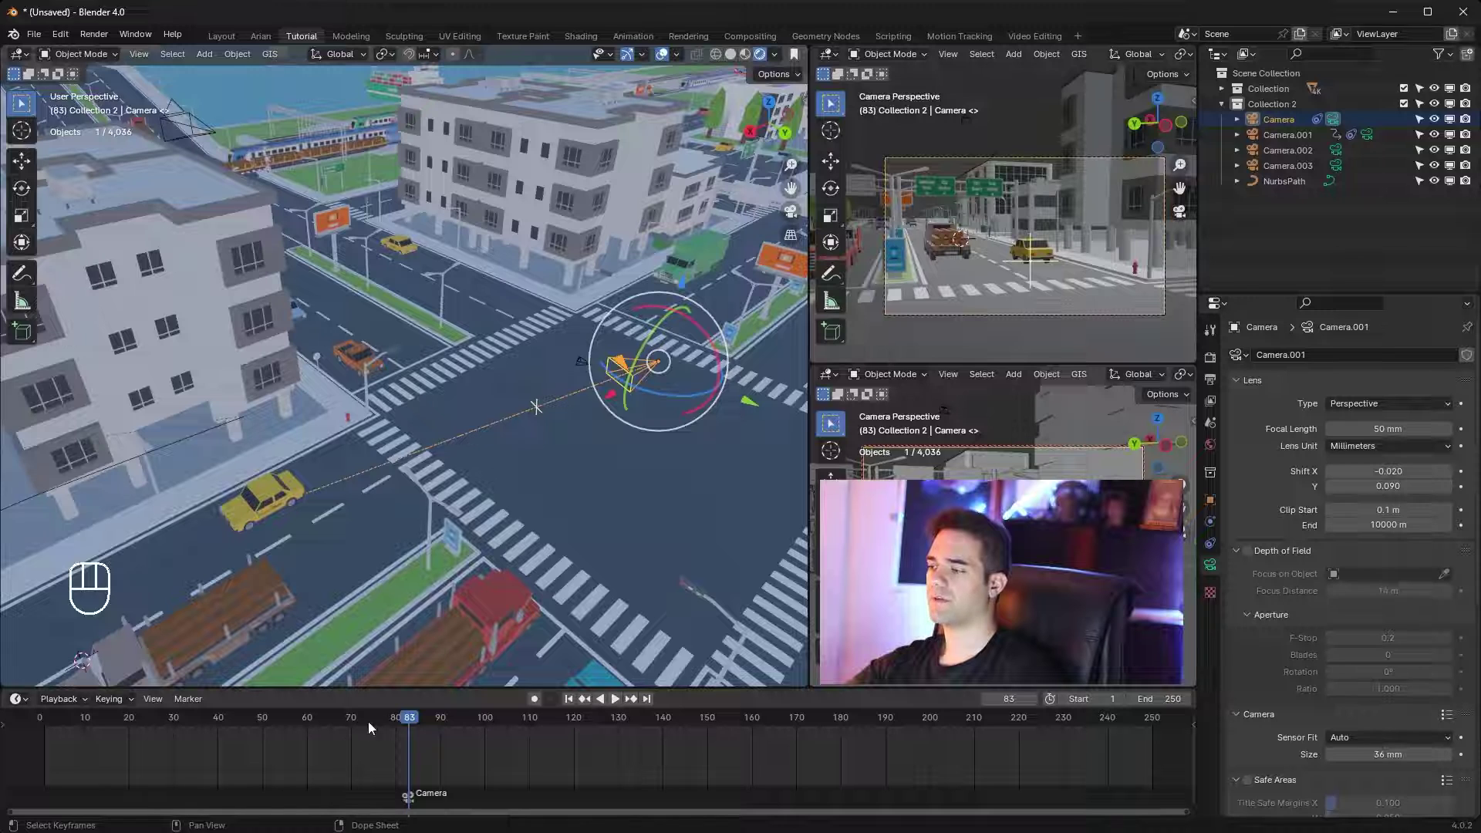
left_click(418, 722)
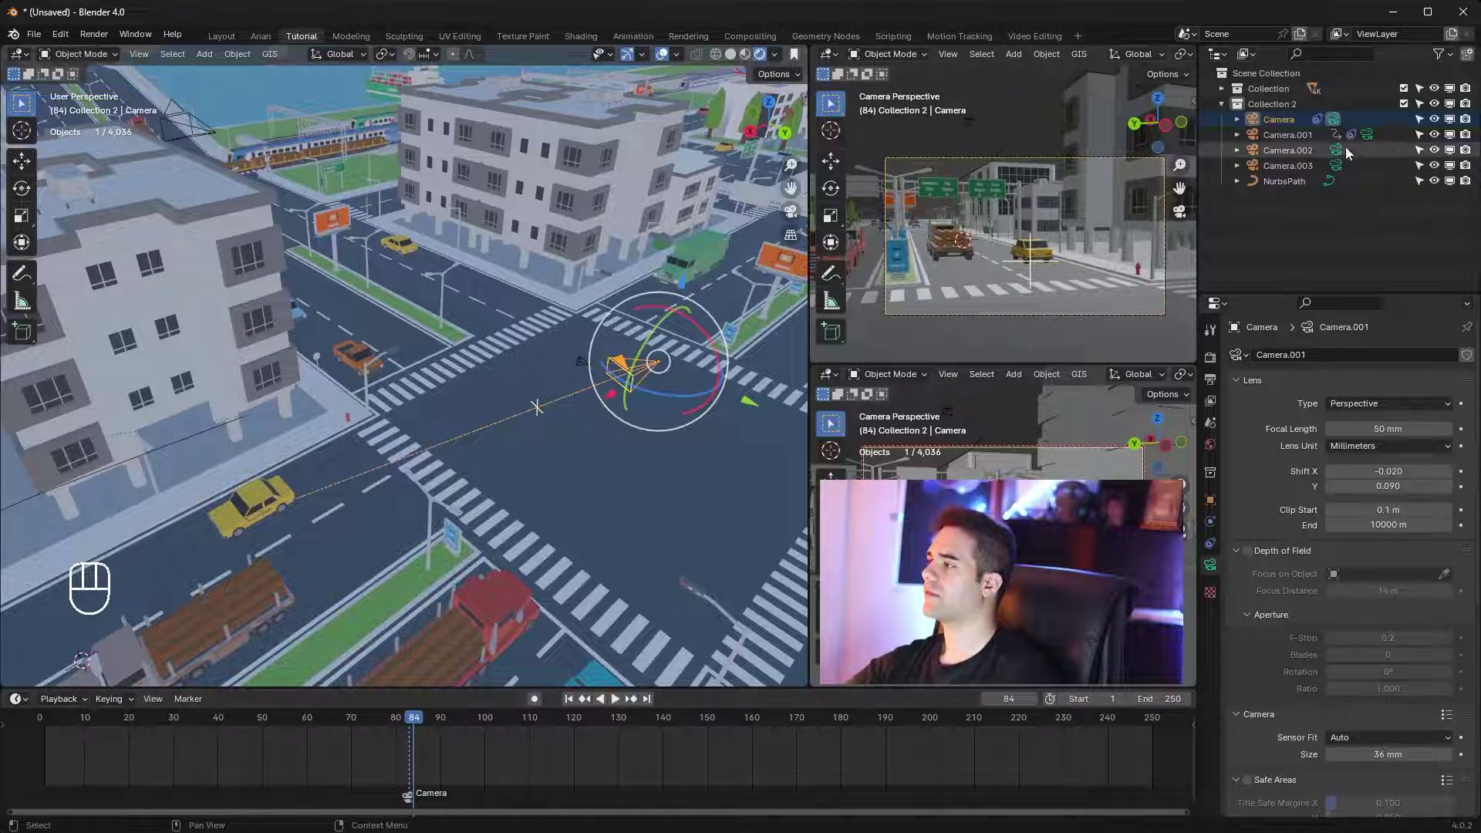
Bind Camera.001 to a marker at frame 84 so the scene camera switches to it
left_click(1303, 136)
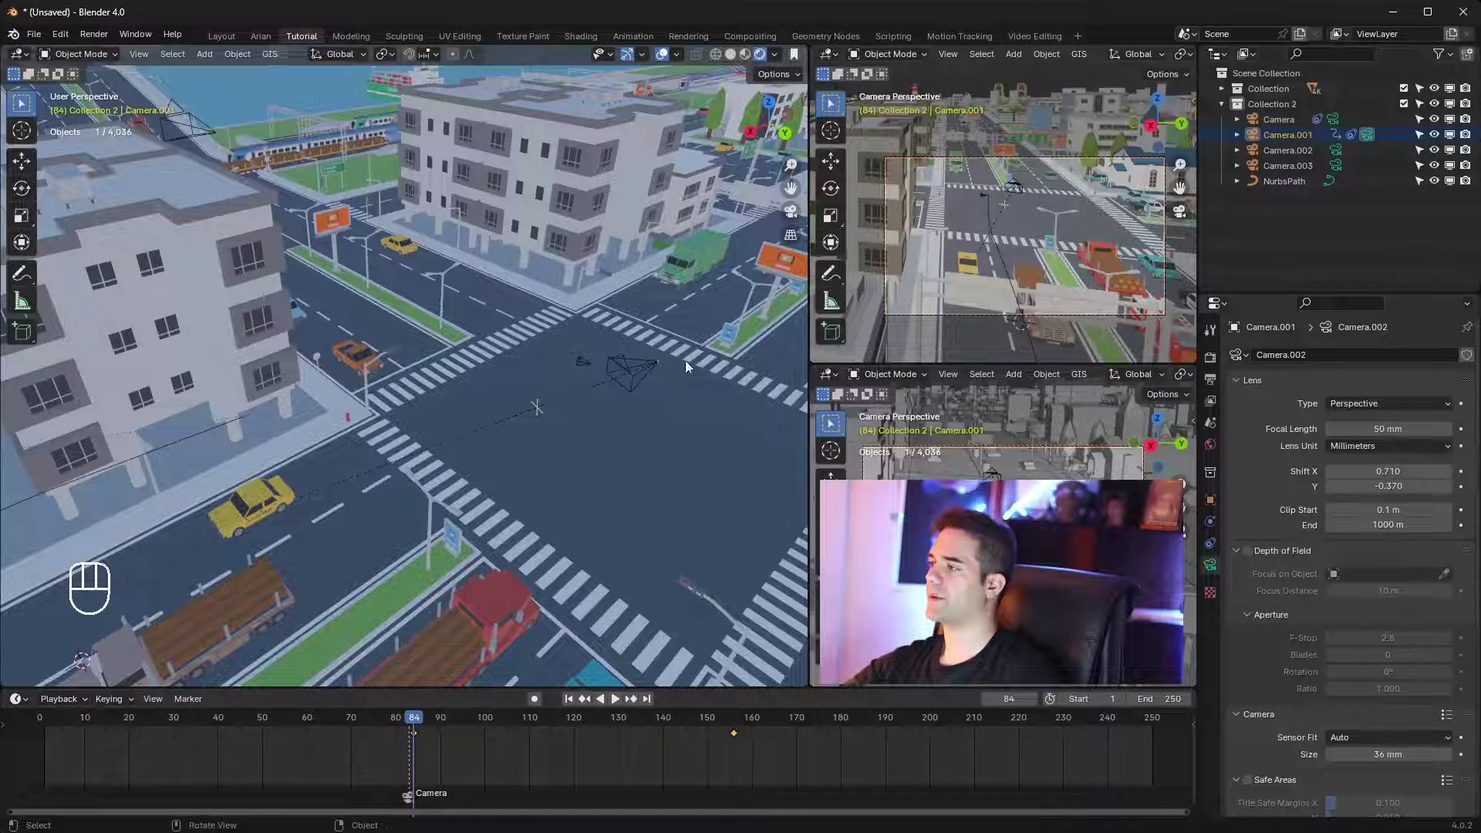
left_click_drag(487, 513, 730, 417)
left_click_drag(594, 423, 458, 284)
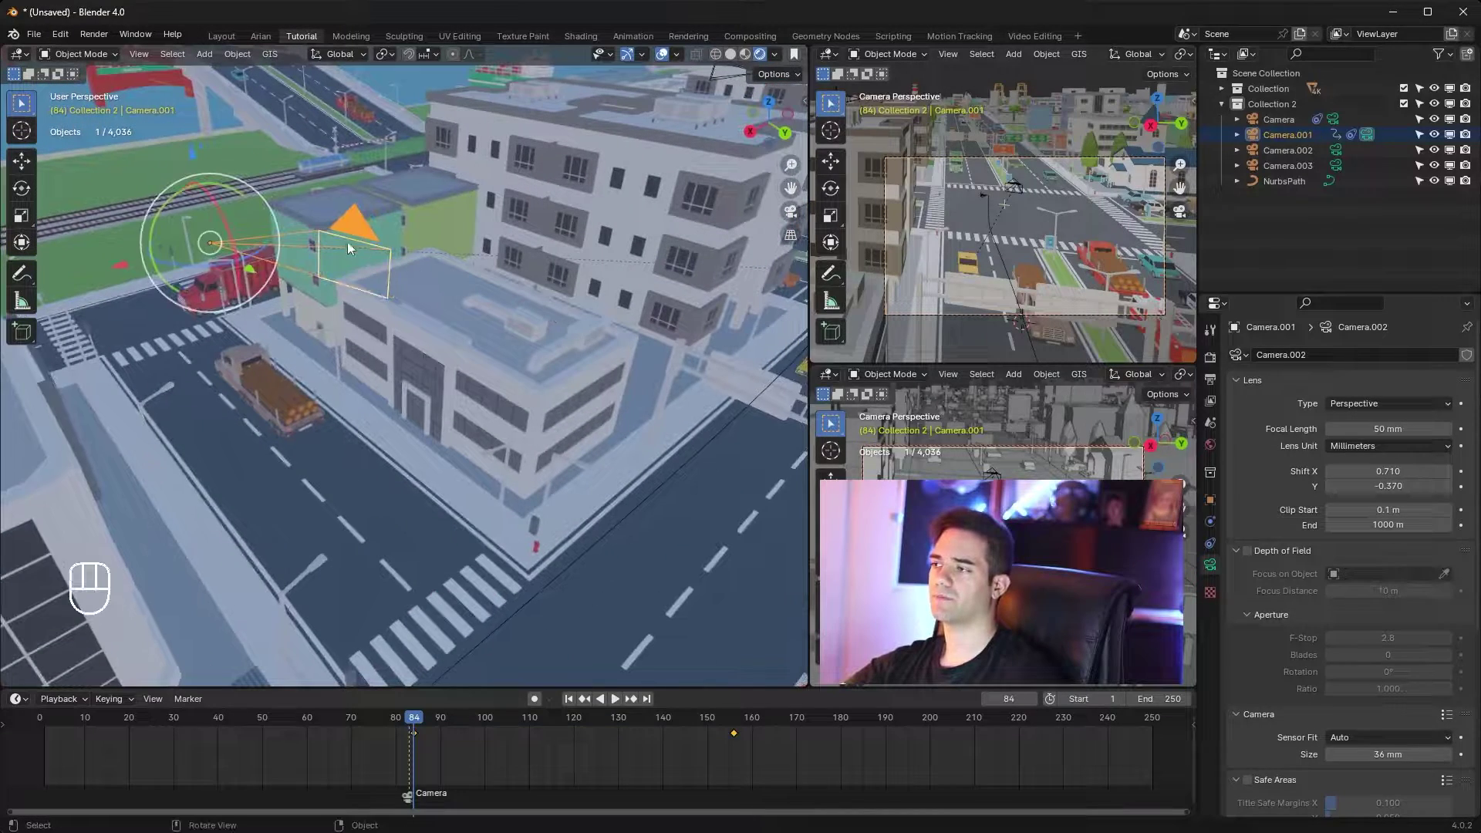
left_click(468, 748)
key("ctrl+b")
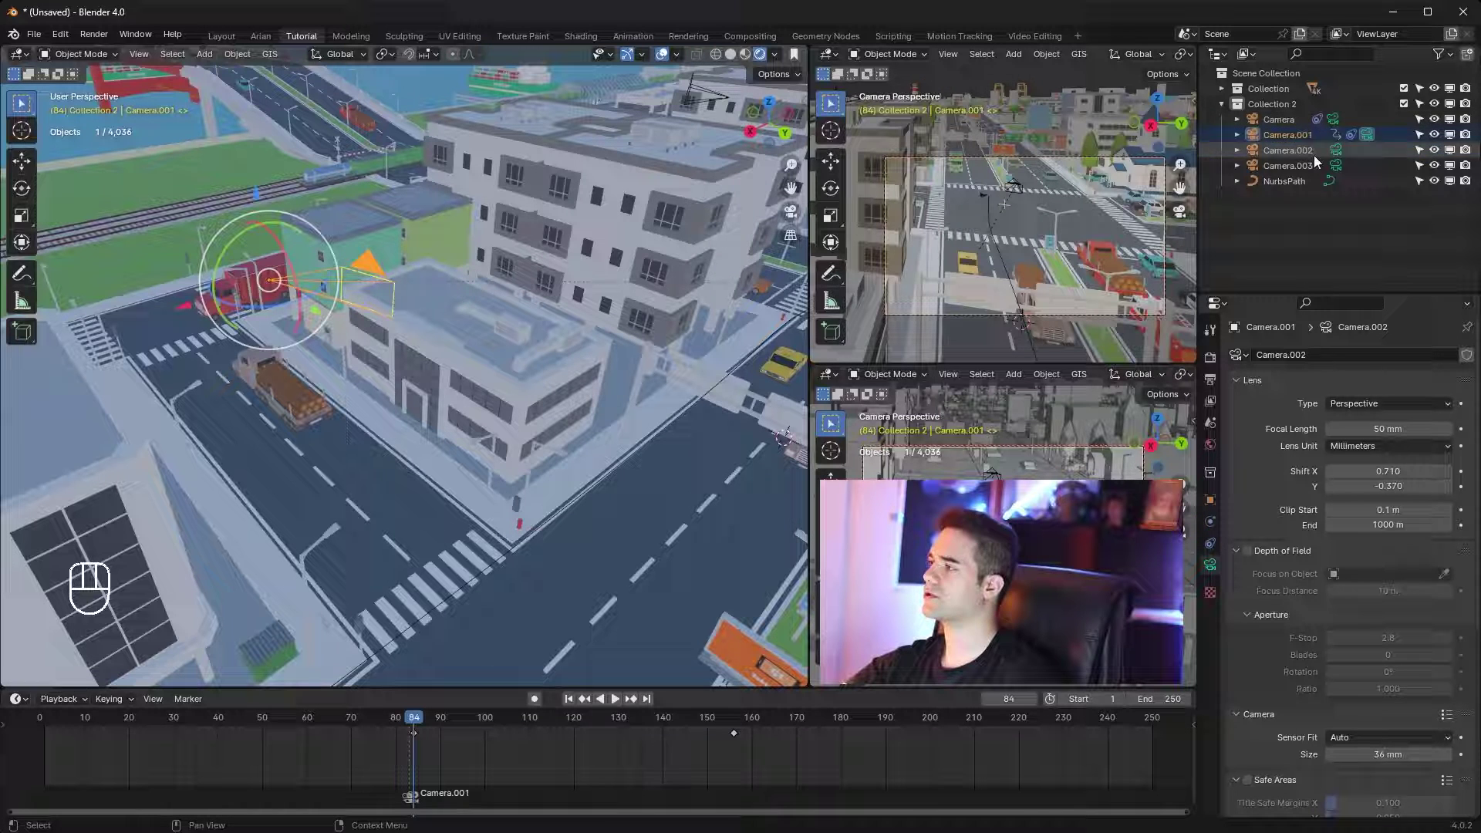
Scrub back through frames 80 to 54 in camera view to check the camera switch
left_click(408, 724)
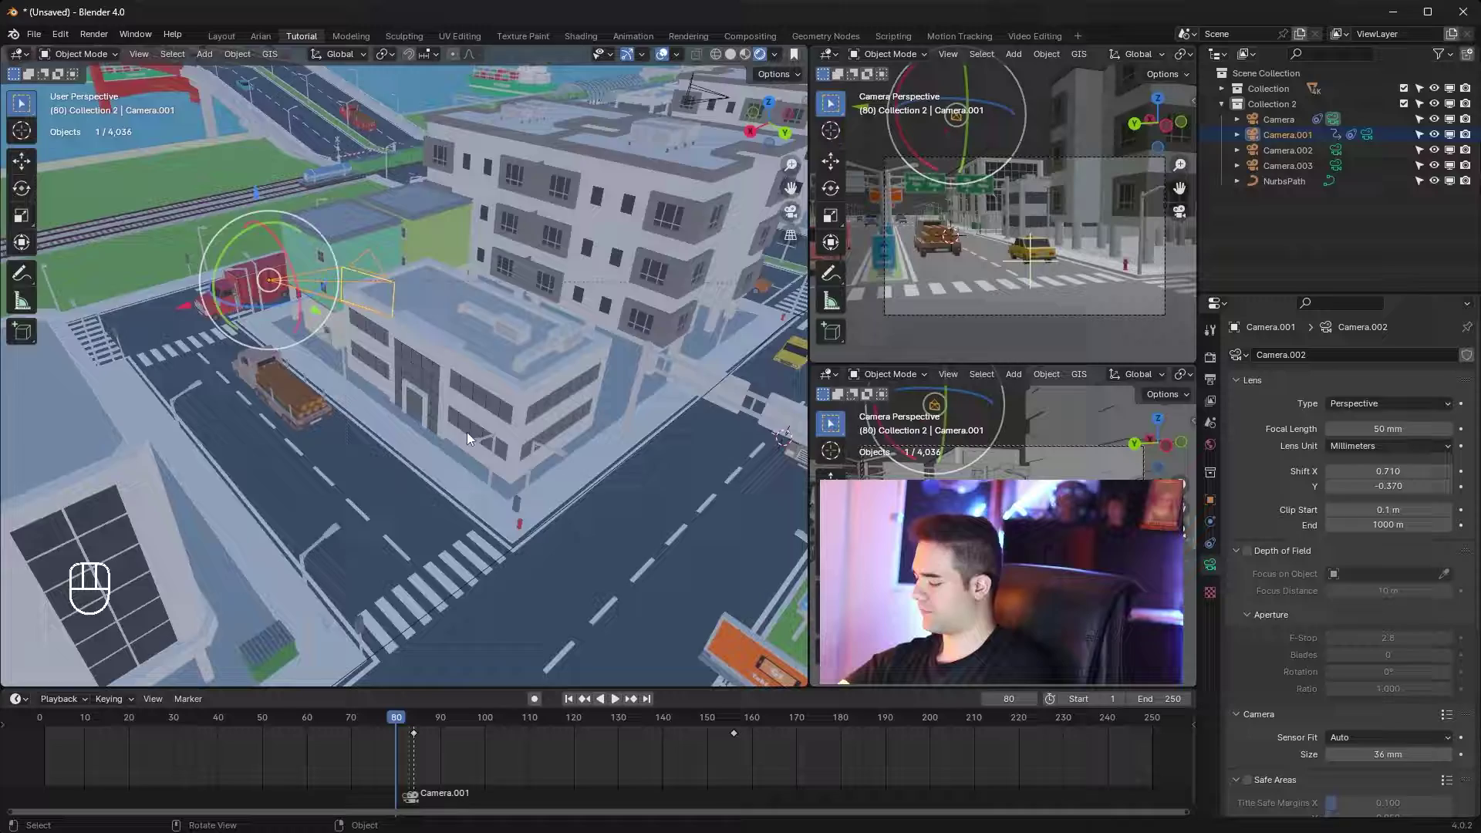
key("KP_0")
left_click_drag(350, 727, 1299, 165)
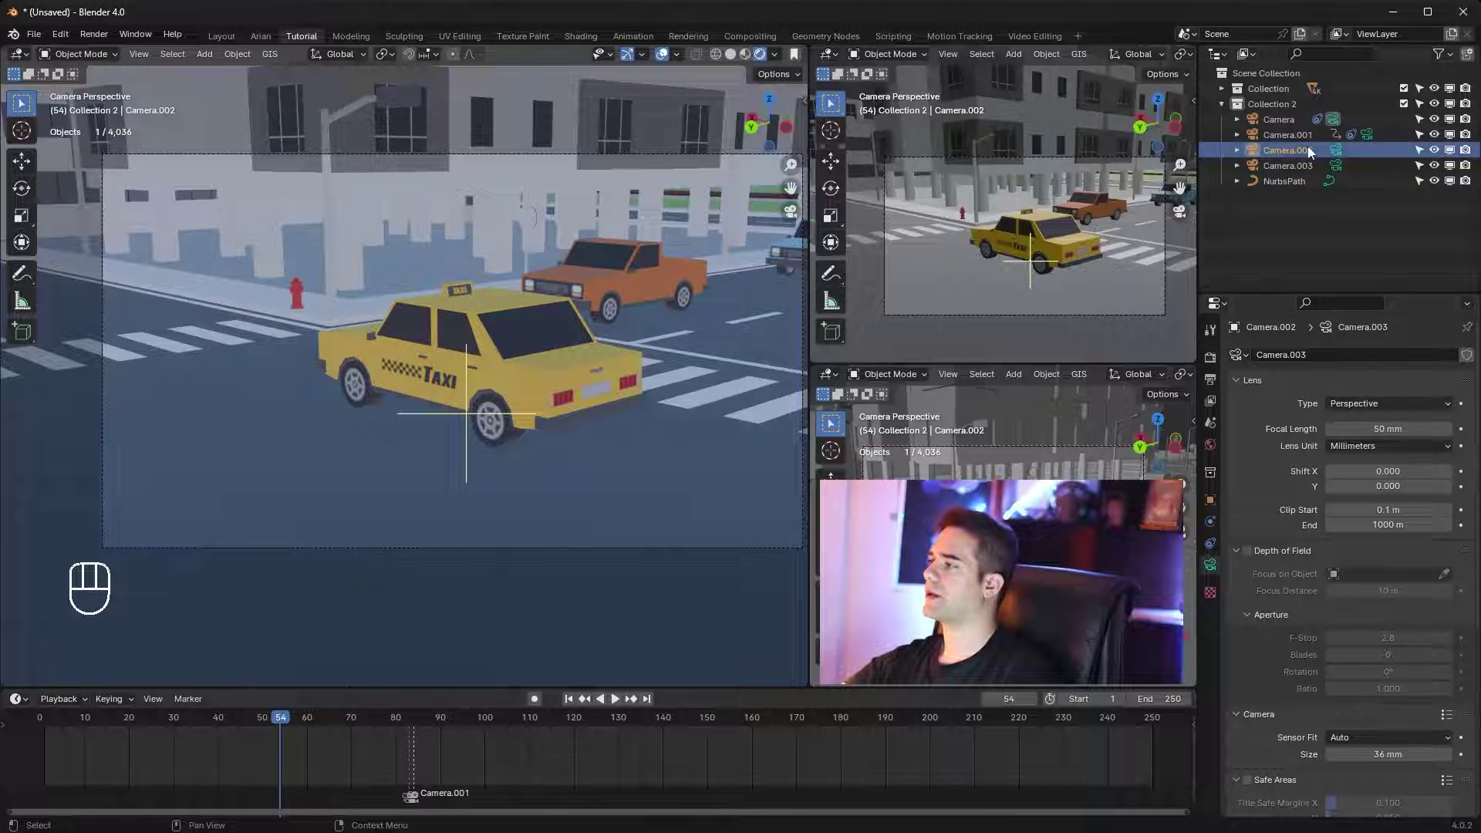
Look through Camera.003, enable auto keying and bind it to a marker at frame 140
left_click(1320, 168)
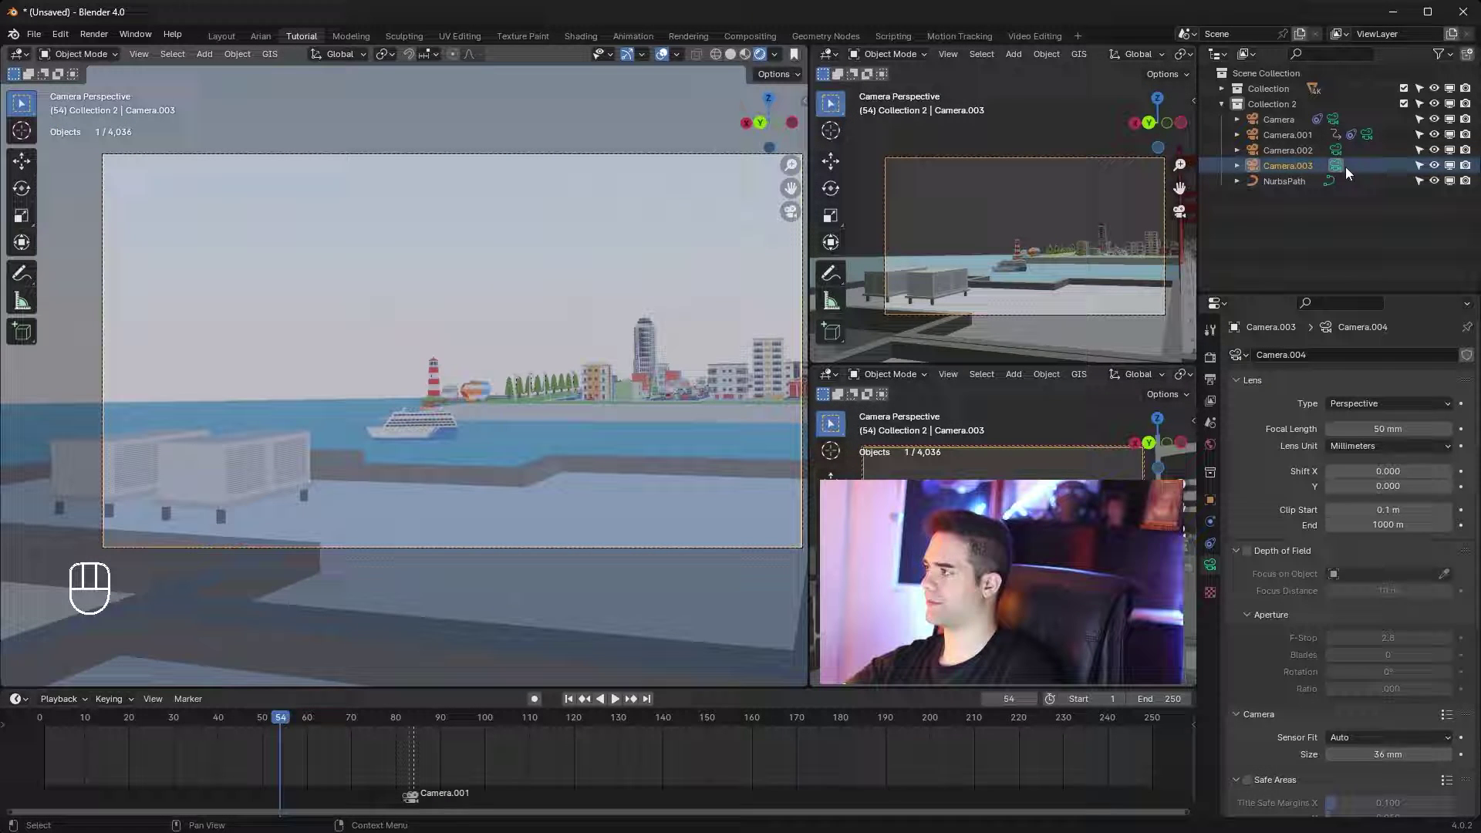
left_click_drag(537, 722, 674, 725)
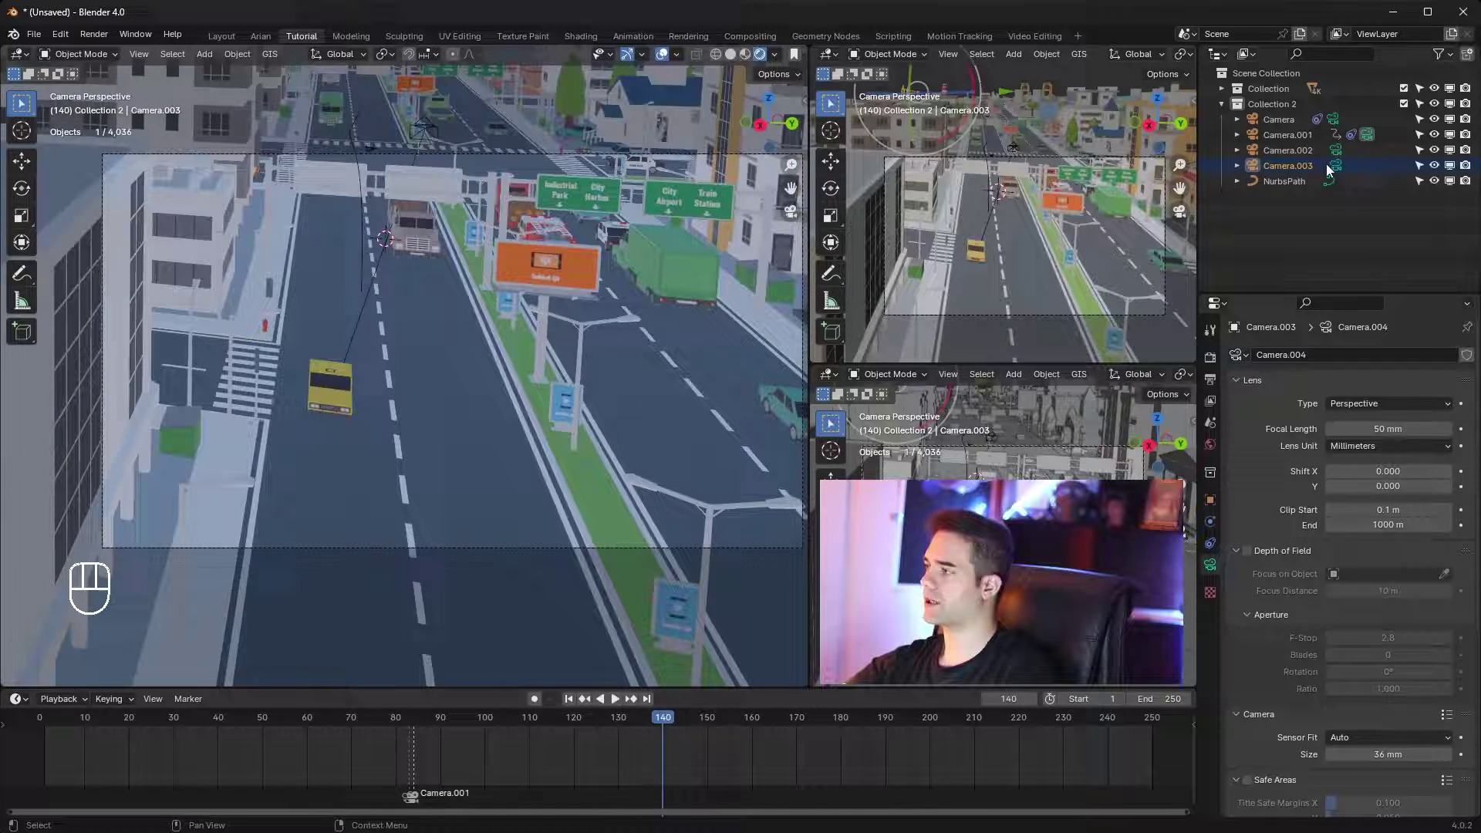
left_click(1345, 170)
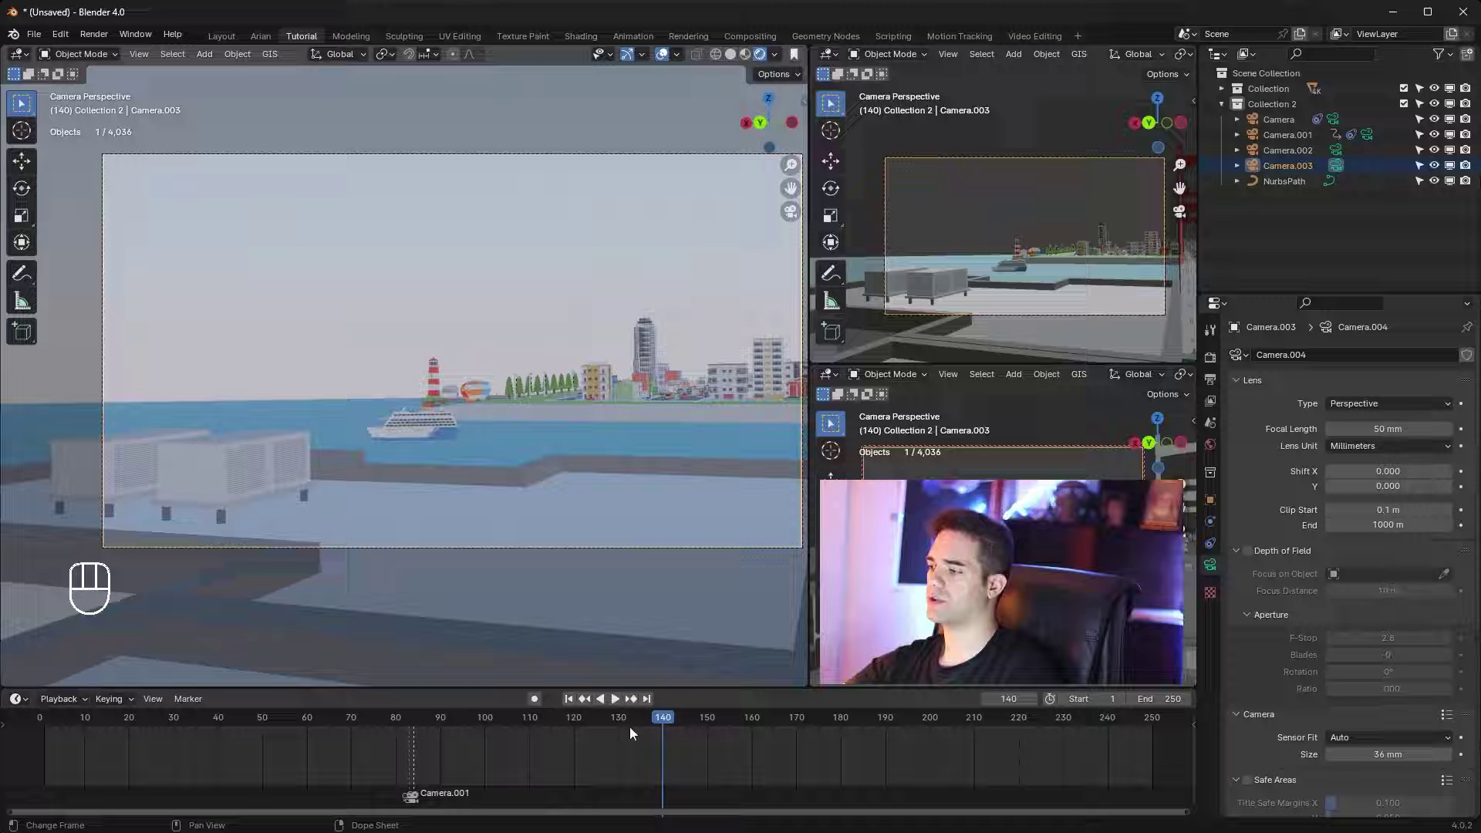
left_click(700, 772)
key("ctrl+b")
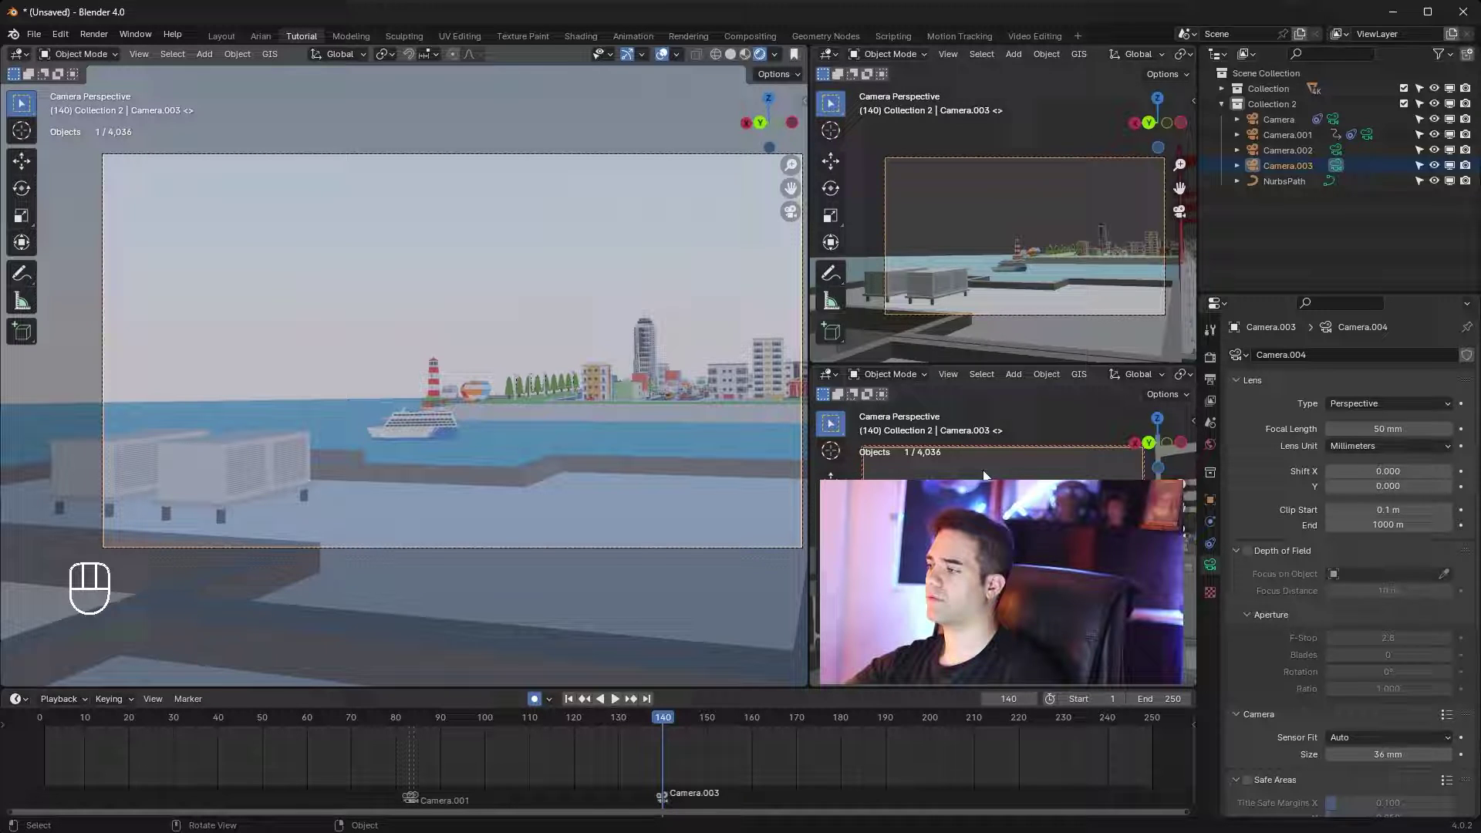
Keyframe Camera.003 at frame 140, then move it to a new spot over the sea at frame 162
left_click(945, 209)
left_click_drag(725, 722, 1069, 124)
left_click(945, 207)
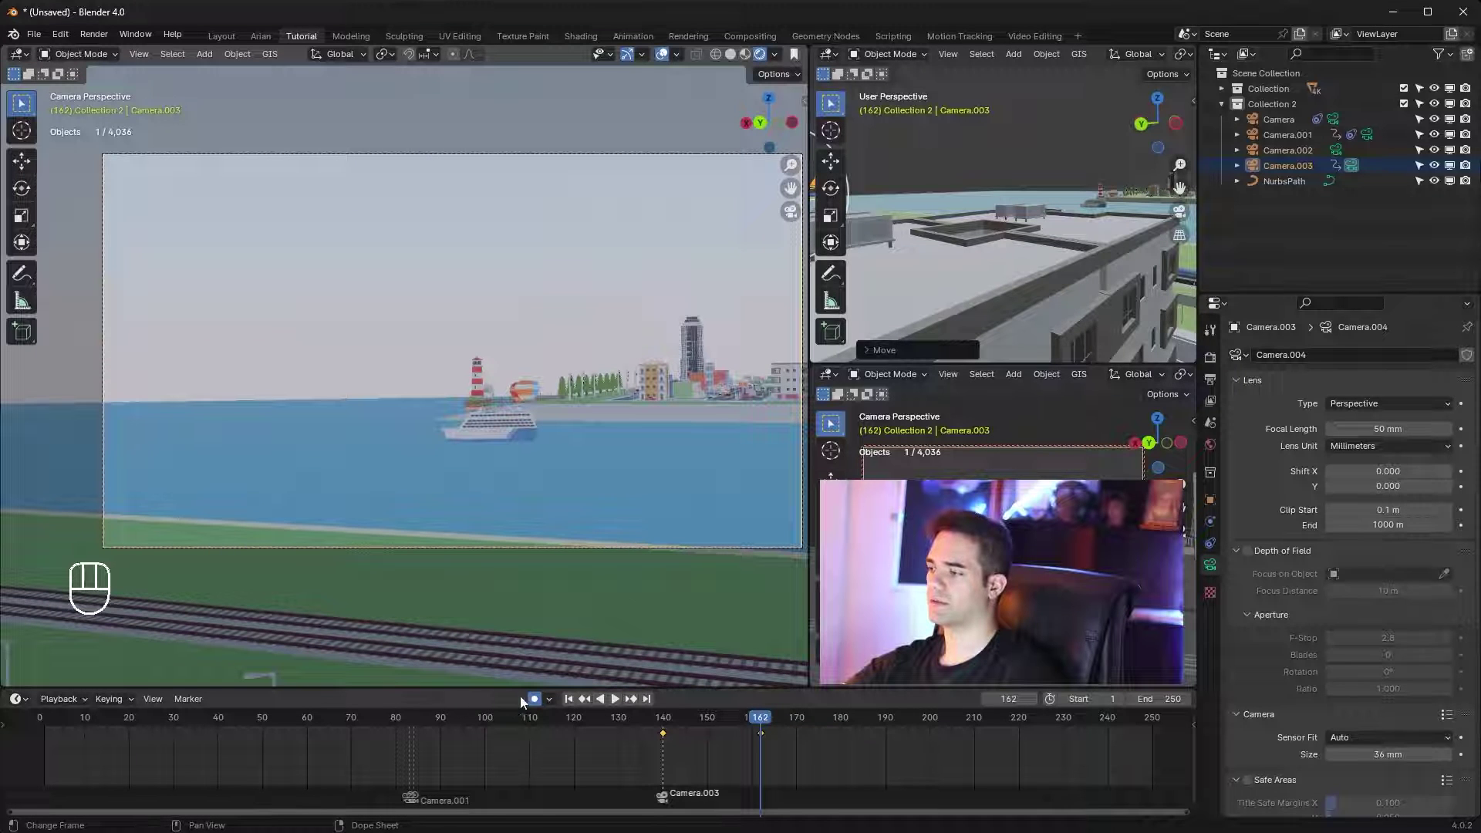
left_click(539, 703)
left_click_drag(344, 731, 600, 762)
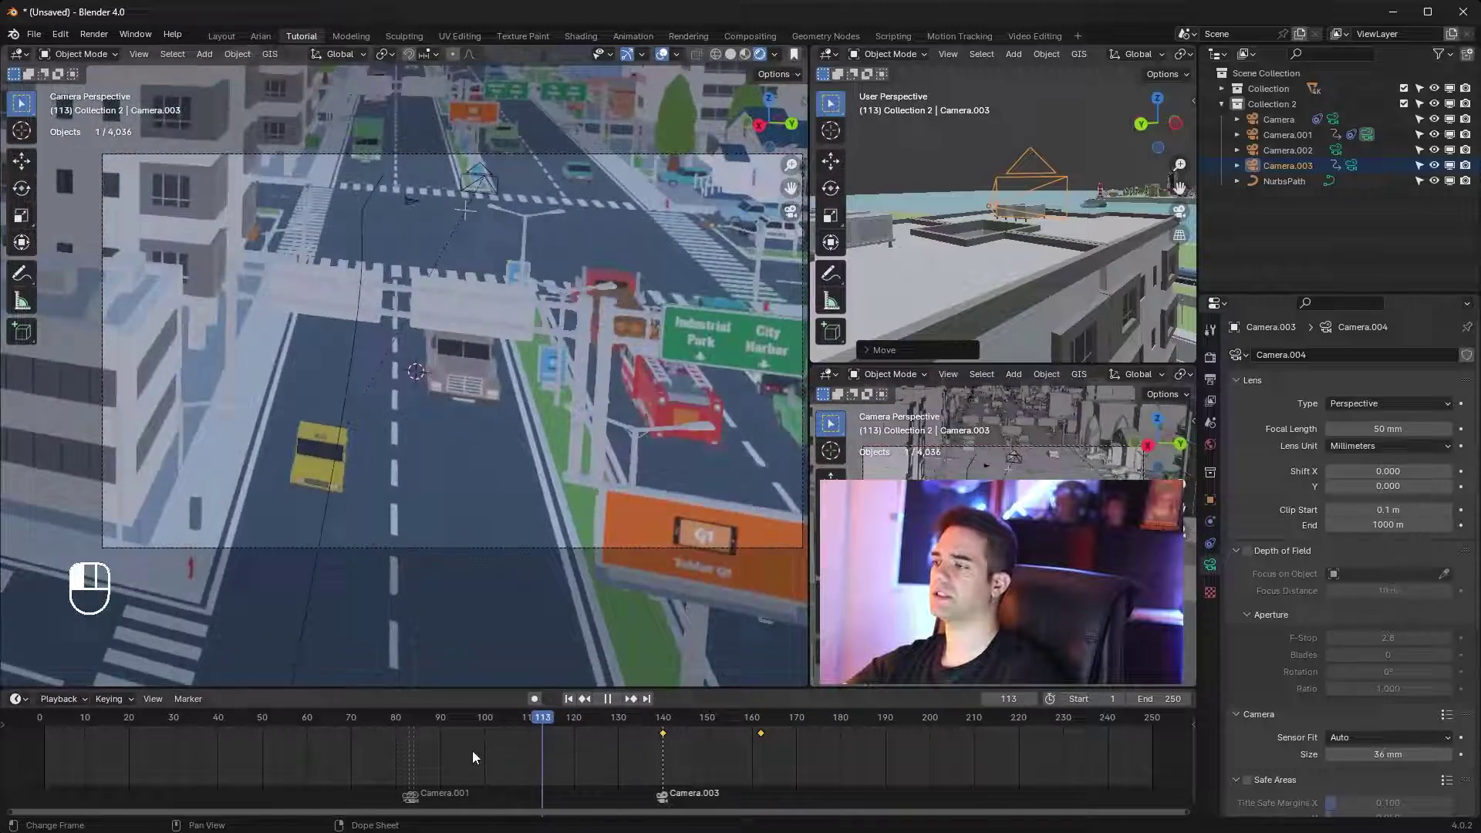
Start playback and scrub the timeline to preview the shots
left_click(407, 756)
left_click_drag(397, 756, 256, 750)
Play the timeline with Space to watch the path move and camera switches tracking the taxi
left_click_drag(256, 750, 588, 393)
key("space")
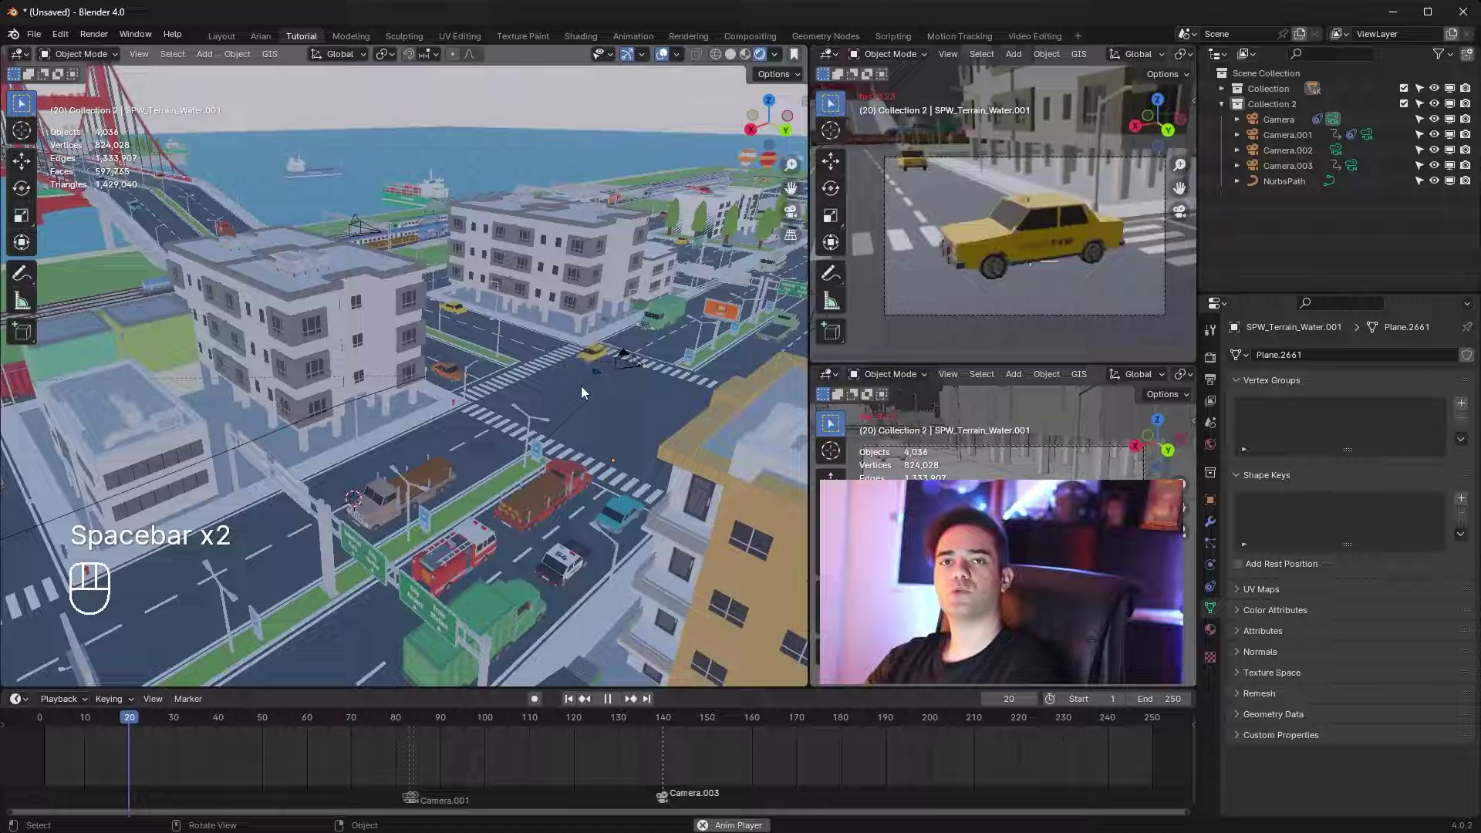
left_click_drag(586, 393, 610, 428)
key("space")
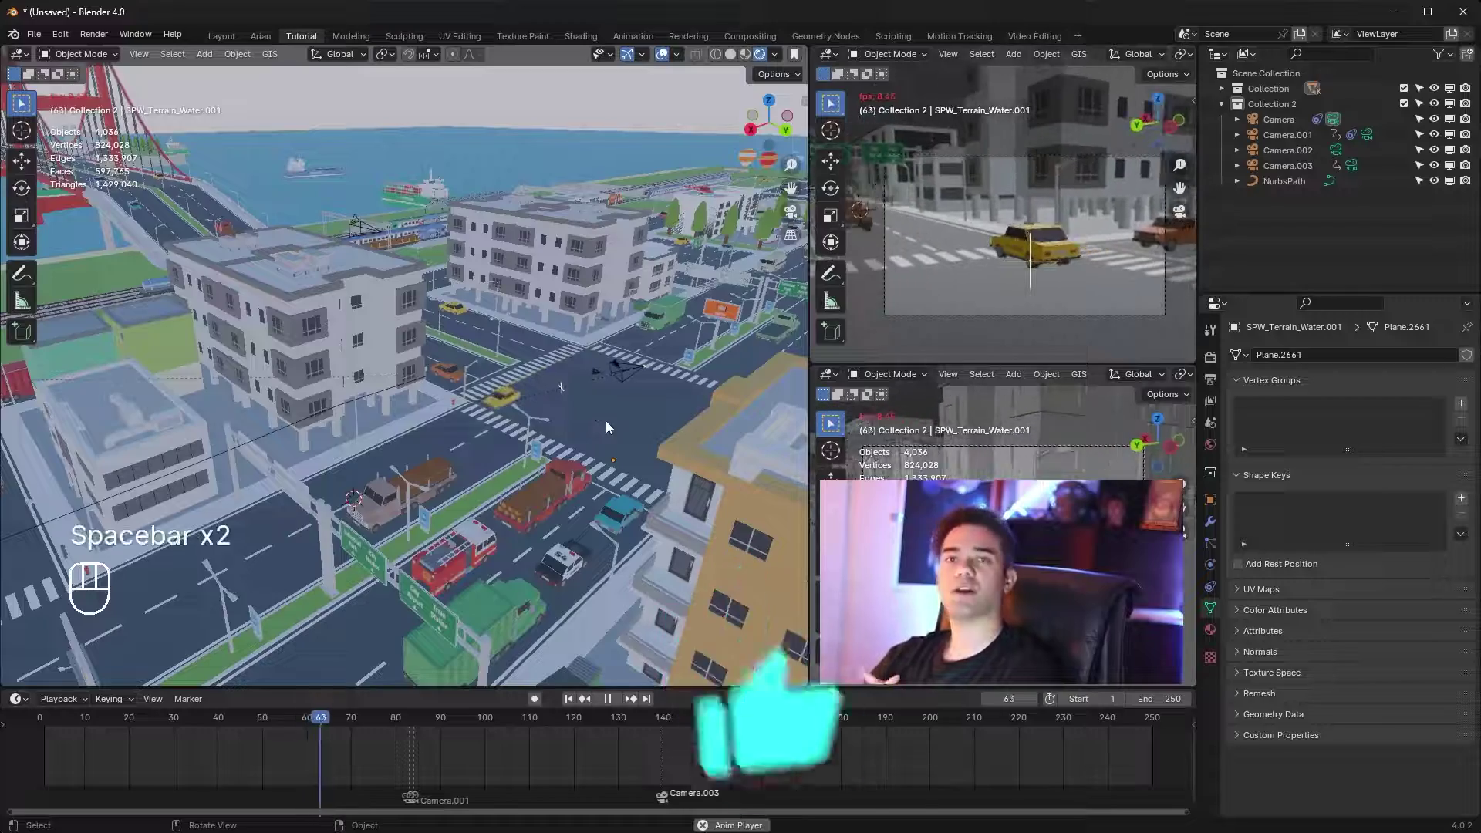